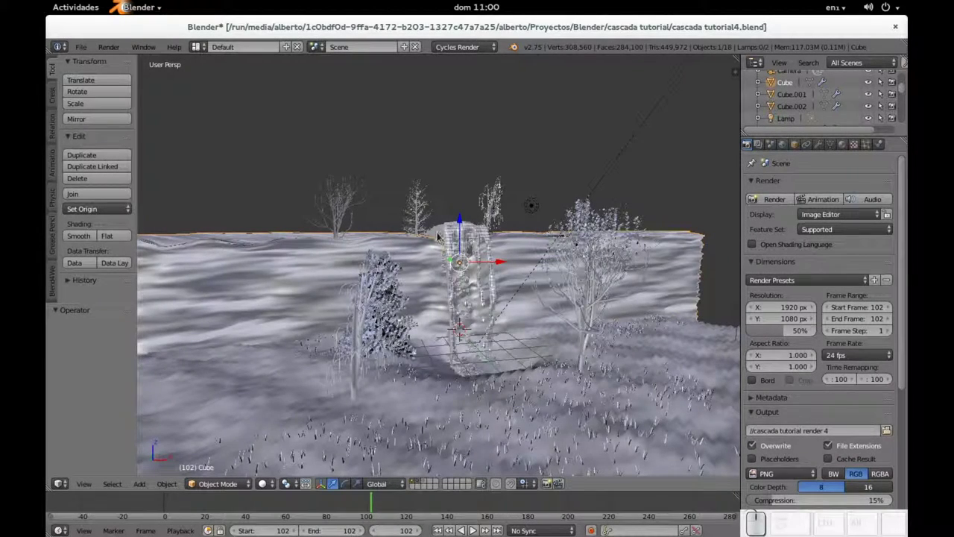
Turn the view to face the cliff block and enter Edit Mode on its mesh.
{"action": "left_click_drag", "start_coordinate": [383, 234], "coordinate": [439, 269]}
{"action": "scroll", "scroll_direction": "up", "scroll_amount": 3}
{"action": "scroll", "scroll_direction": "down", "scroll_amount": 3}
{"action": "left_click_drag", "start_coordinate": [459, 276], "coordinate": [455, 284]}
{"action": "key", "text": "Tab"}
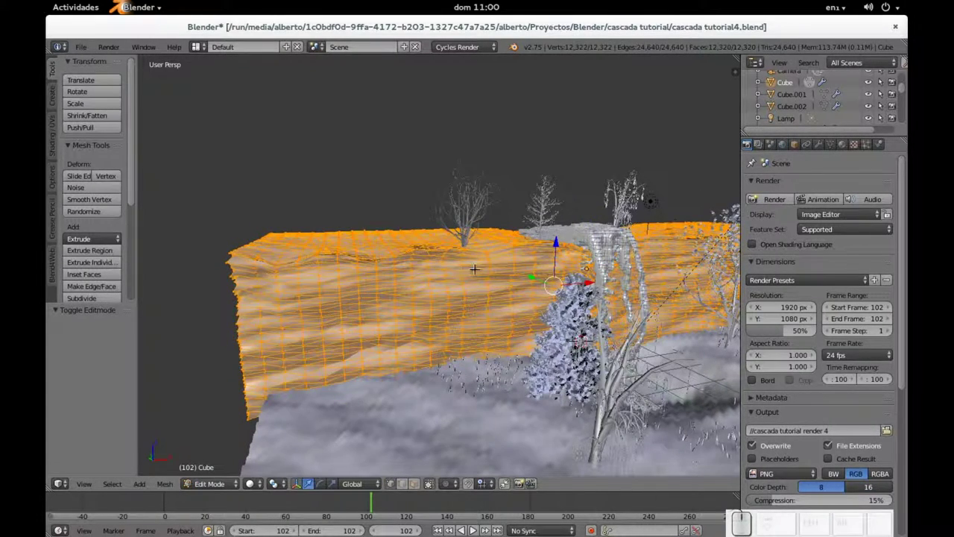
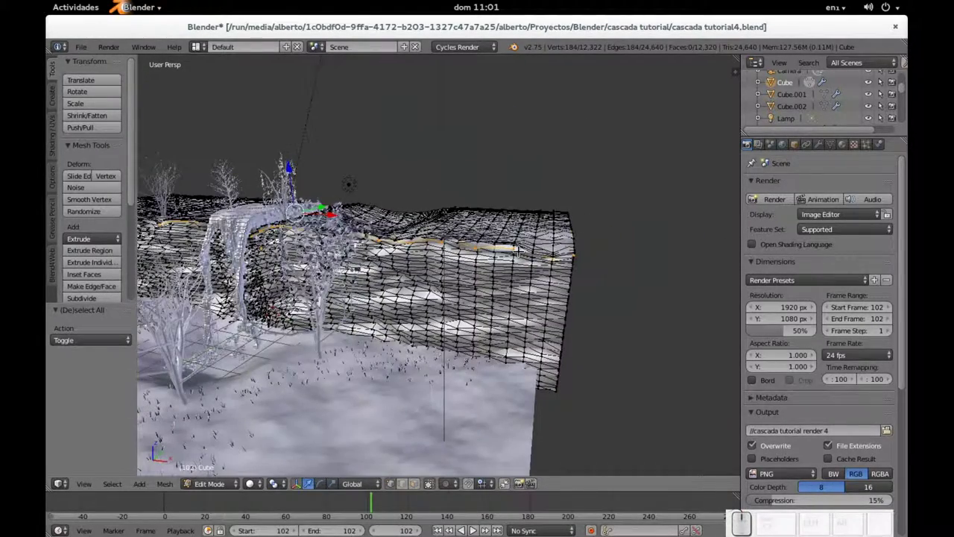
Bring up the edge operations and search for Mark Seam on the selected corner edge.
{"action": "key", "text": "ctrl+e"}
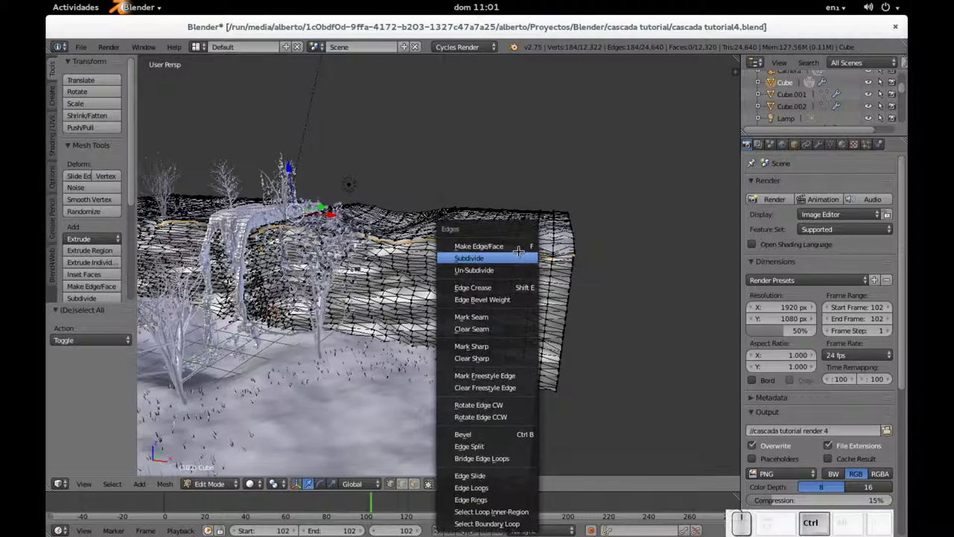
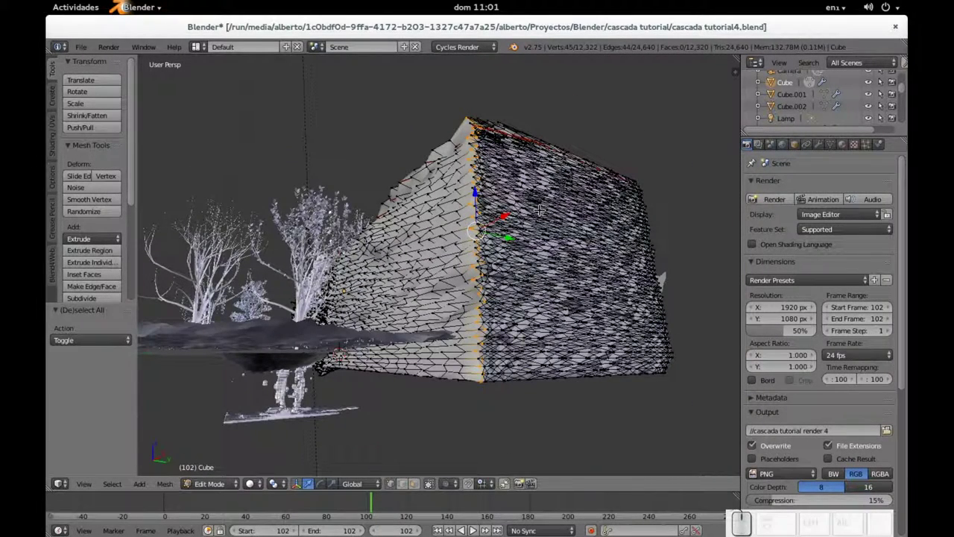
{"action": "key", "text": "space"}
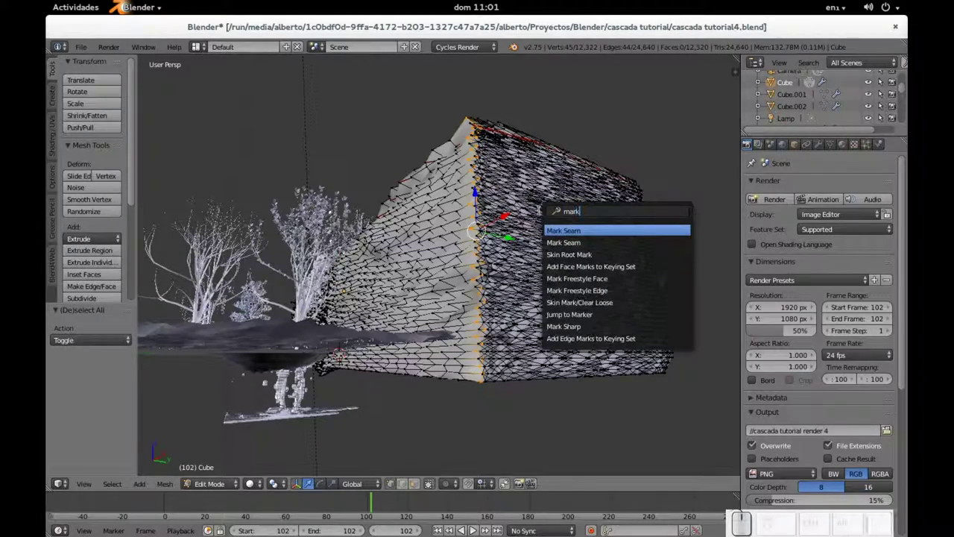
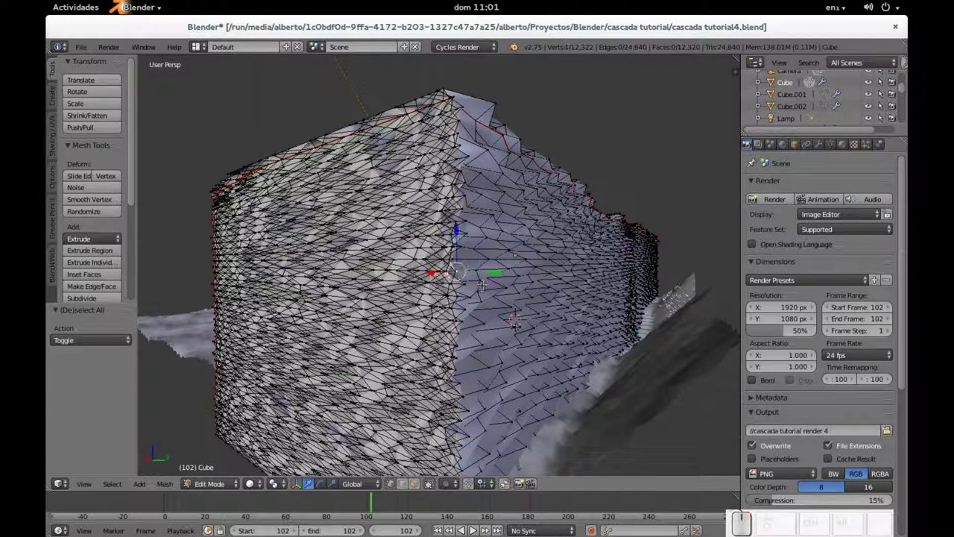
Select all of the cliff mesh, then pick a corner edge loop for seaming.
{"action": "key", "text": "a"}
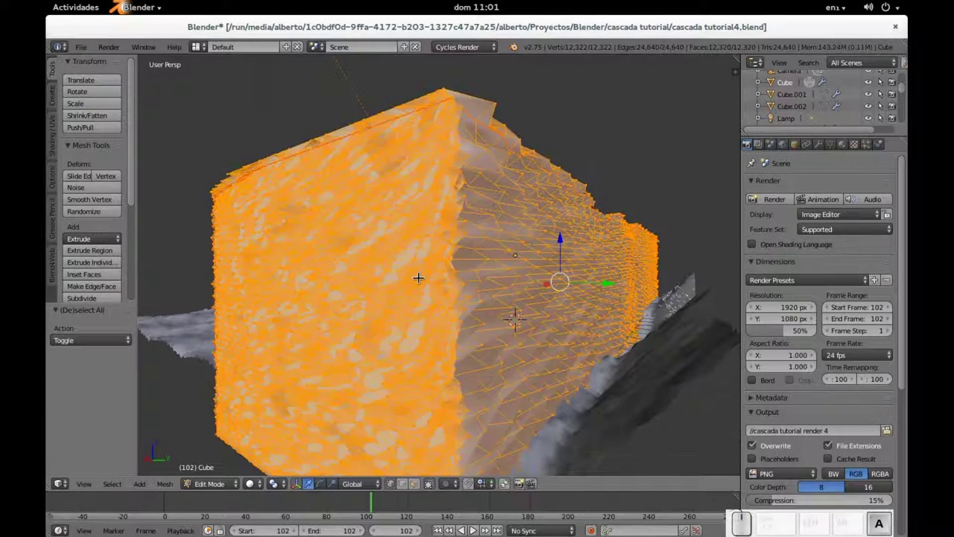
{"action": "scroll", "scroll_direction": "down", "scroll_amount": 3}
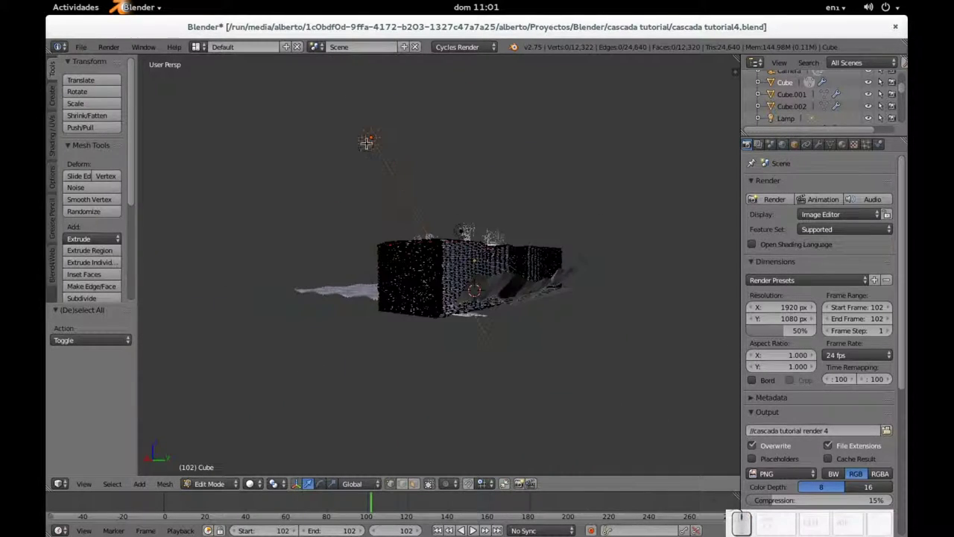
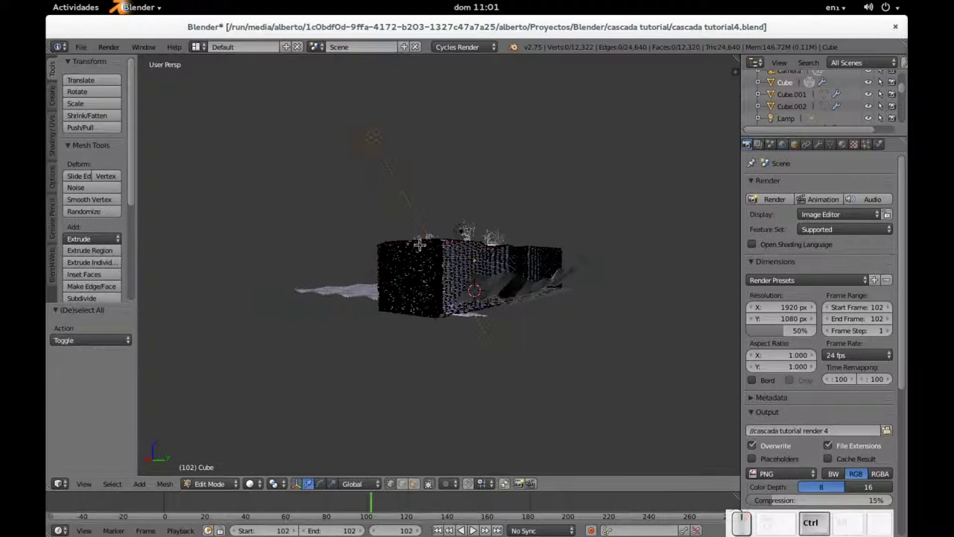
{"action": "scroll", "scroll_direction": "up", "scroll_amount": 3}
{"action": "scroll", "scroll_direction": "up", "scroll_amount": 3}
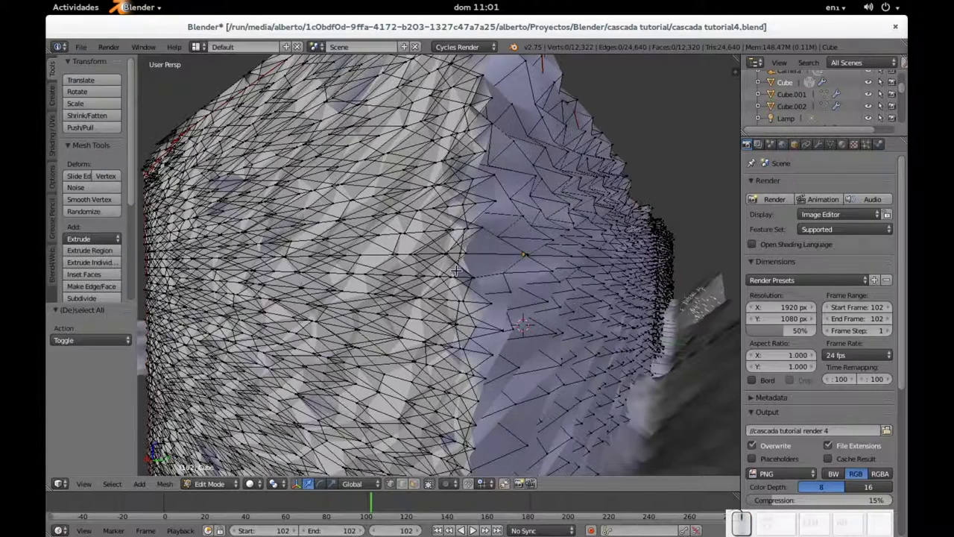
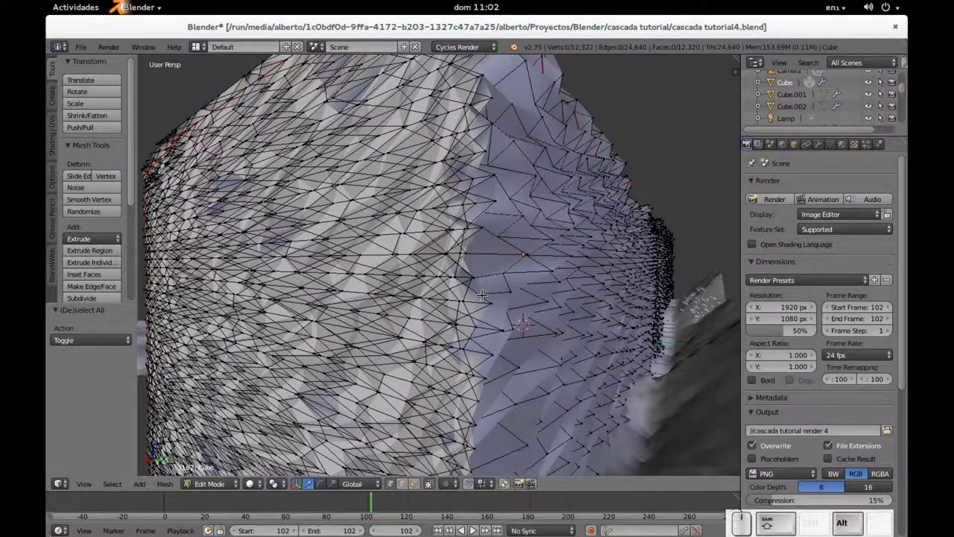
{"action": "right_click", "coordinate": [481, 290]}
{"action": "scroll", "scroll_direction": "down", "scroll_amount": 3}
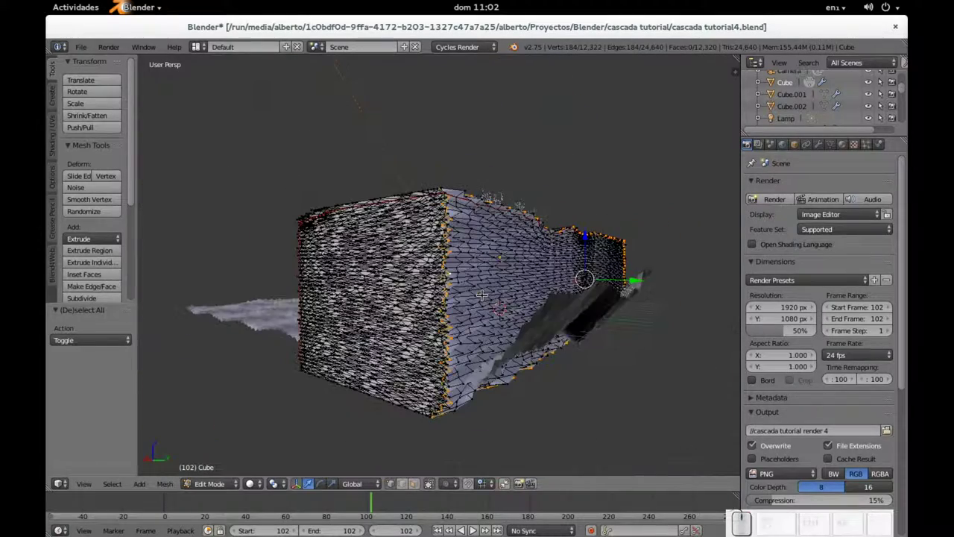
{"action": "scroll", "scroll_direction": "up", "scroll_amount": 3}
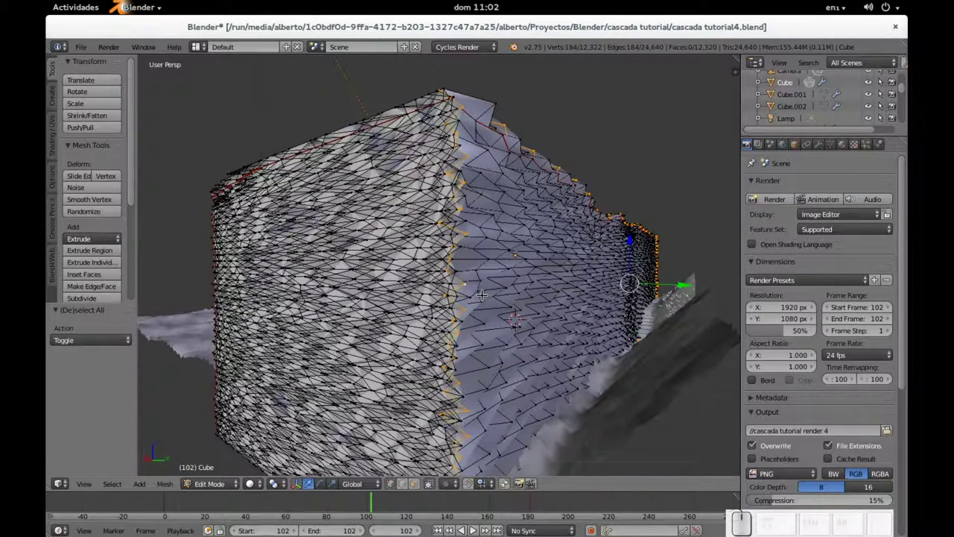
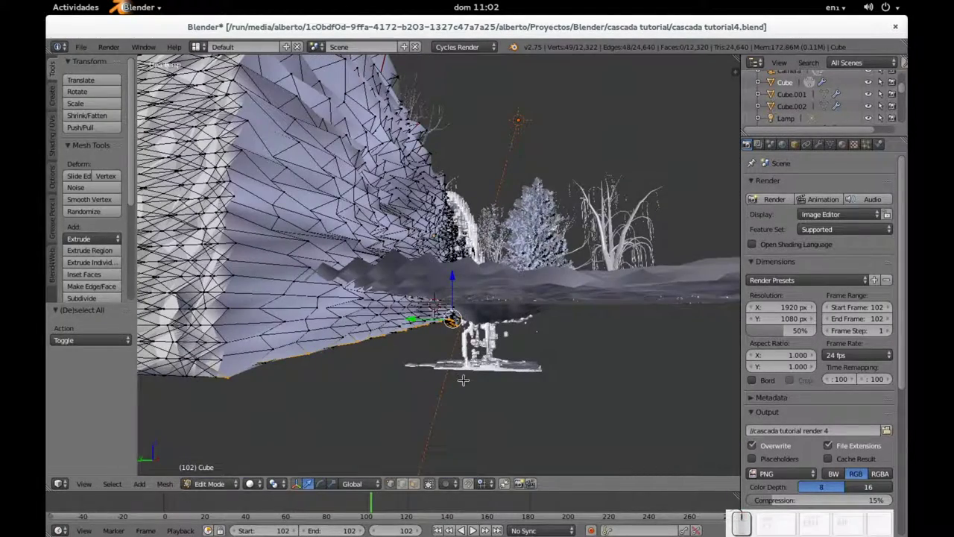
Mark the selected corner and bottom edges of the cliff as UV seams.
{"action": "key", "text": "space"}
{"action": "key", "text": "a"}
{"action": "key", "text": "k"}
{"action": "key", "text": "Return"}
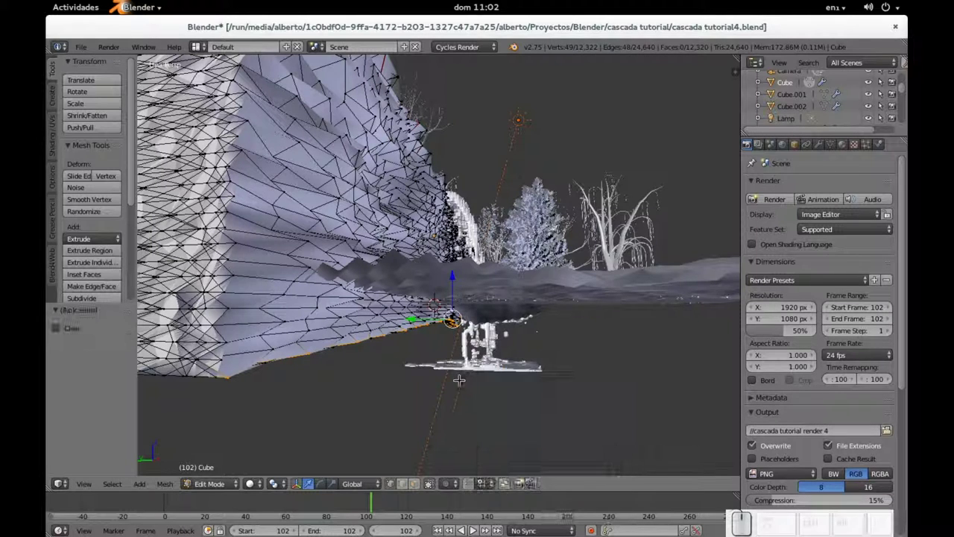
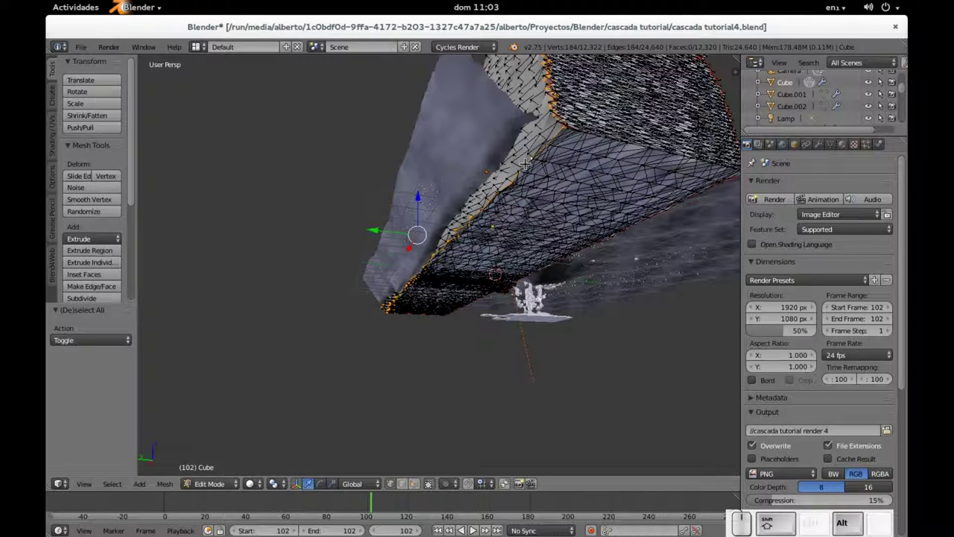
{"action": "key", "text": "a"}
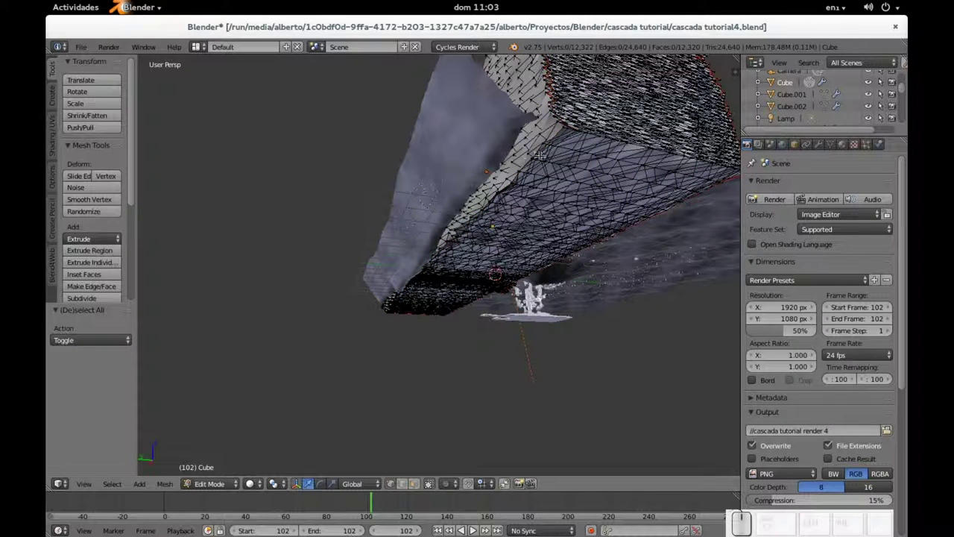
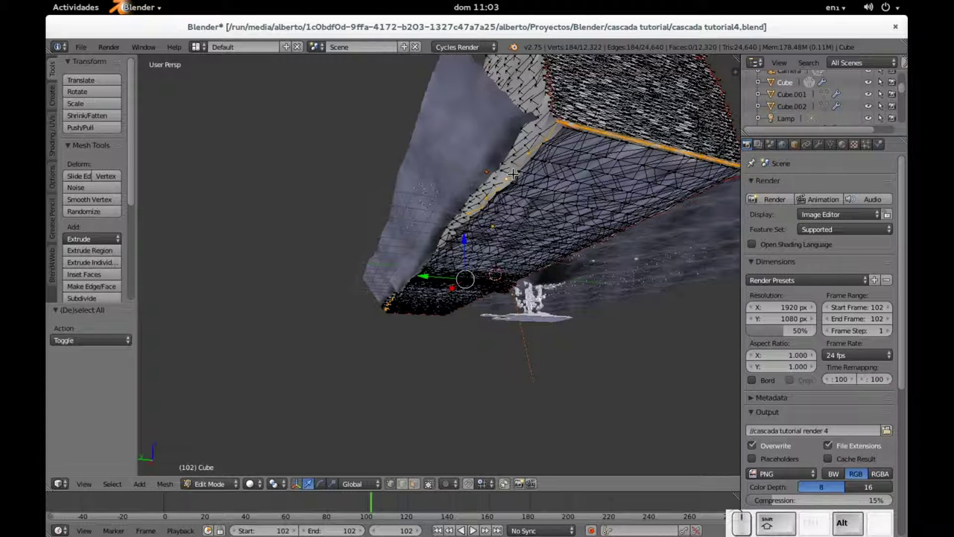
{"action": "key", "text": "a"}
{"action": "scroll", "scroll_direction": "up", "scroll_amount": 3}
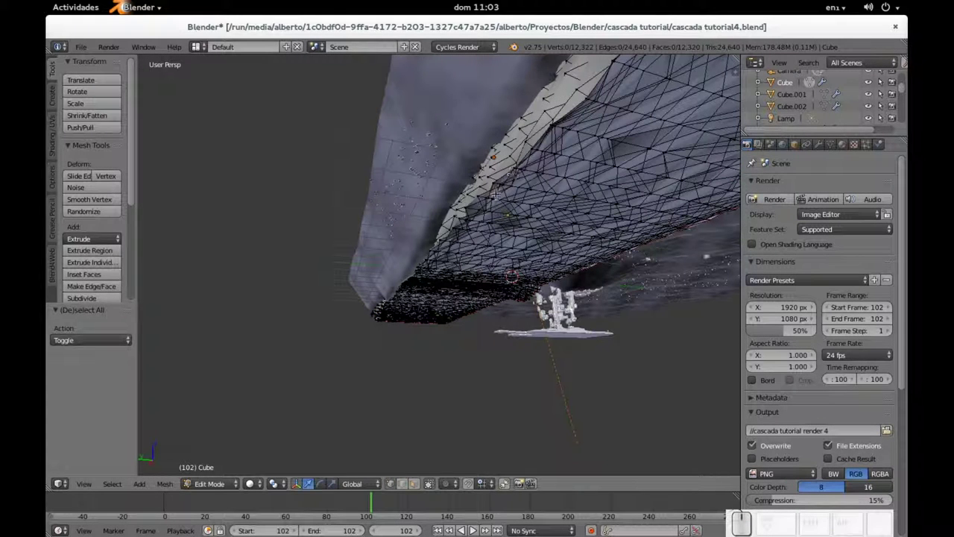
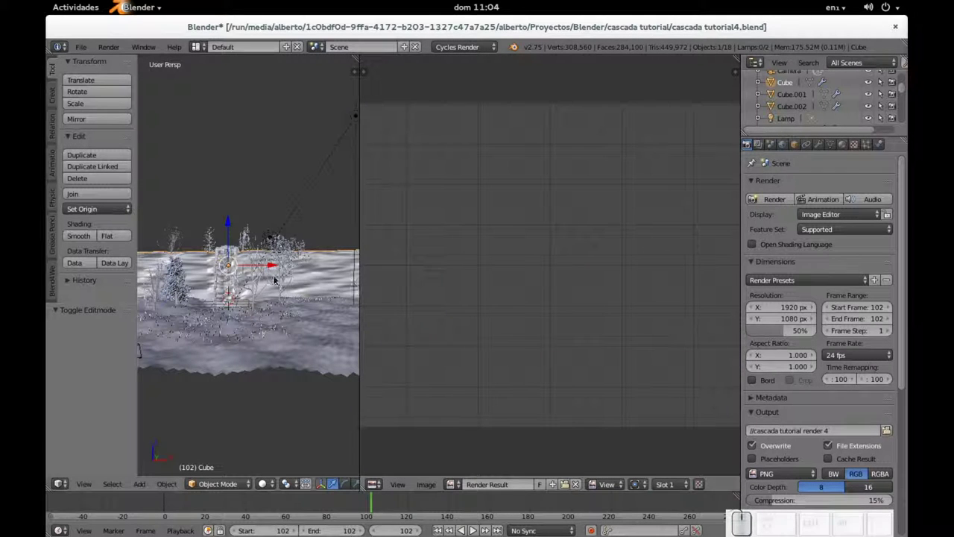
Enter Edit Mode on the cliff block ready for unwrapping.
{"action": "key", "text": "Tab"}
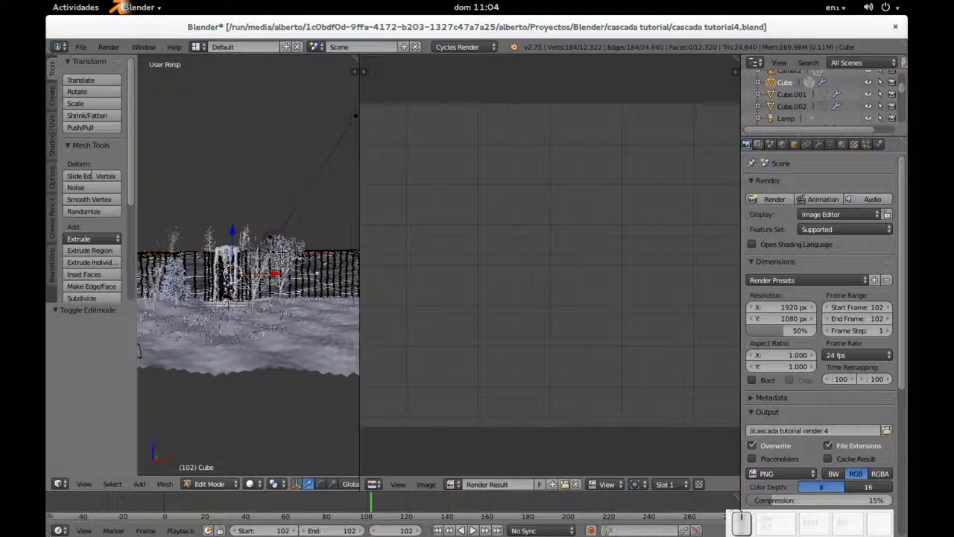
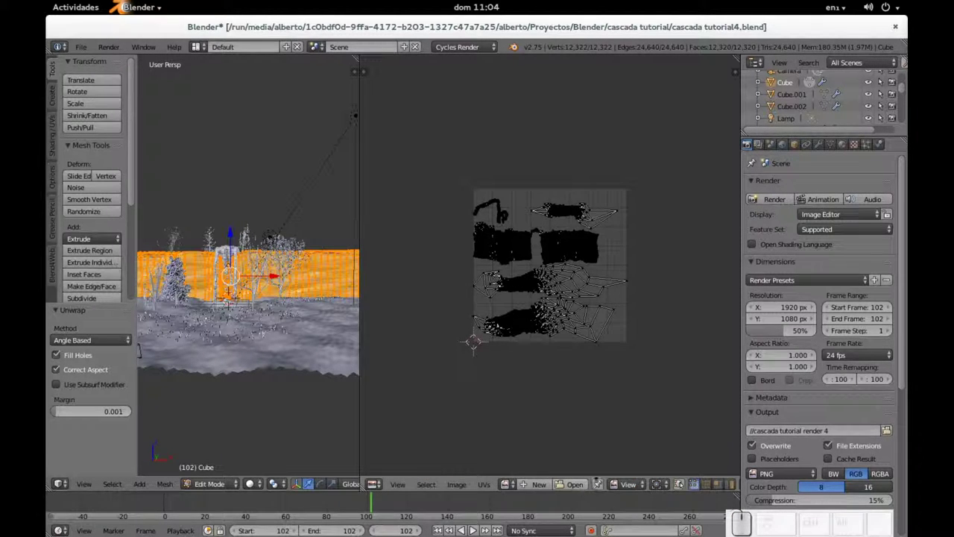
Move the first stray UV points of the cliff back into their islands with G.
{"action": "scroll", "scroll_direction": "up", "scroll_amount": 3}
{"action": "scroll", "scroll_direction": "down", "scroll_amount": 3}
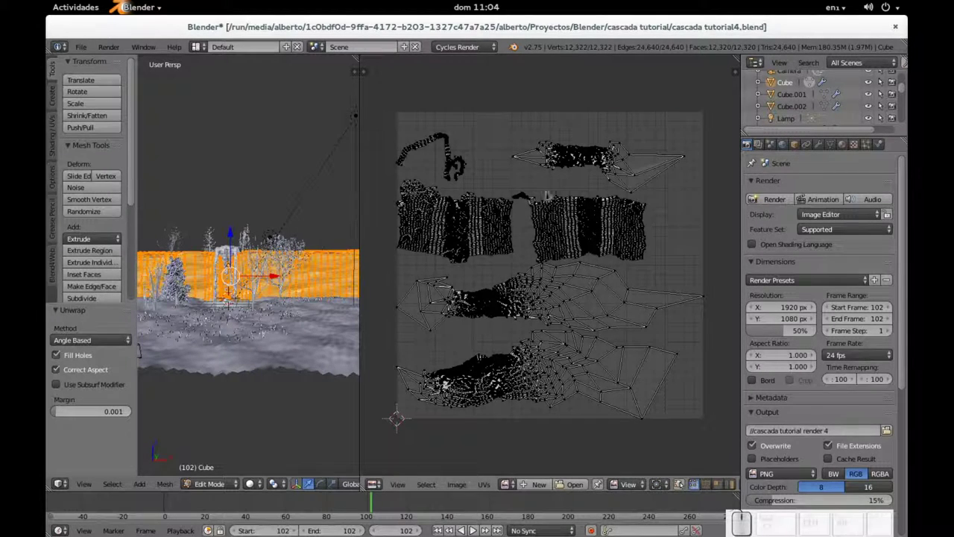
{"action": "scroll", "scroll_direction": "up", "scroll_amount": 3}
{"action": "scroll", "scroll_direction": "down", "scroll_amount": 3}
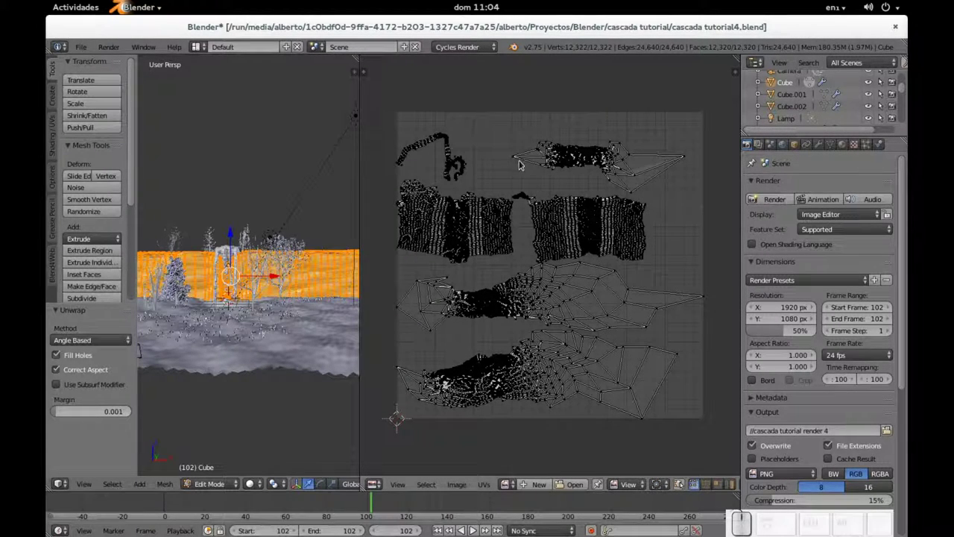
{"action": "left_click_drag", "start_coordinate": [514, 162], "coordinate": [513, 162]}
{"action": "key", "text": "g"}
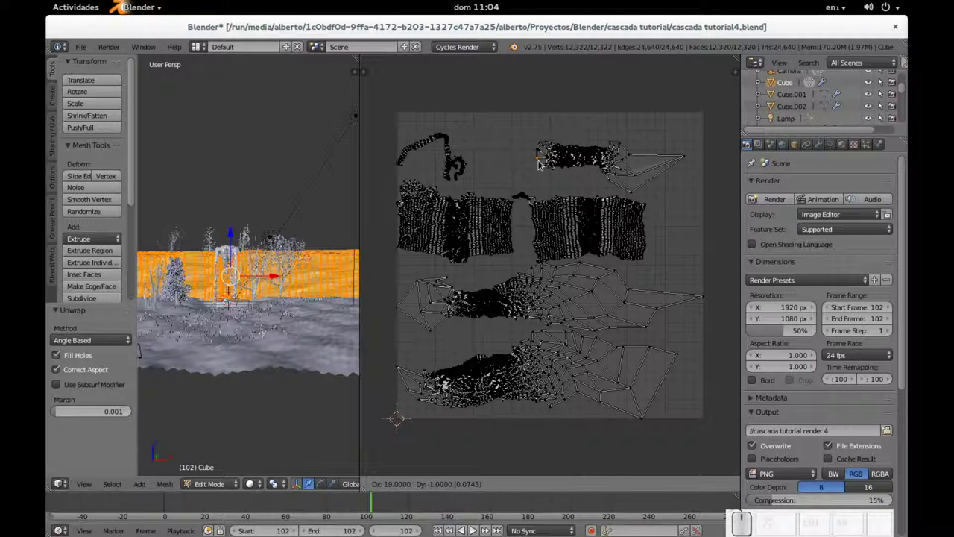
{"action": "left_click", "coordinate": [538, 164]}
{"action": "right_click", "coordinate": [681, 161]}
{"action": "key", "text": "g"}
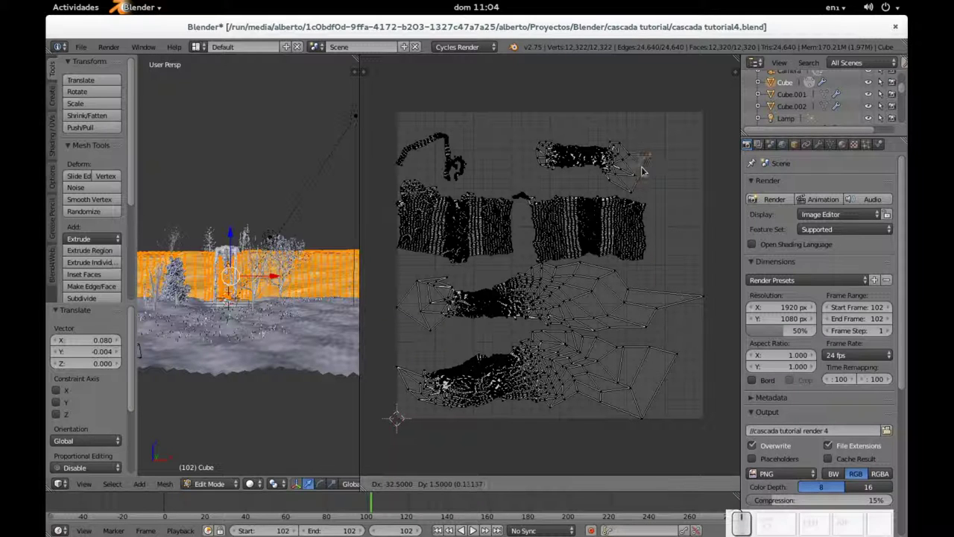
{"action": "left_click", "coordinate": [638, 178]}
Relocate the remaining stray UV points and an edge to tidy the cliff's UV layout.
{"action": "right_click", "coordinate": [703, 302]}
{"action": "key", "text": "g"}
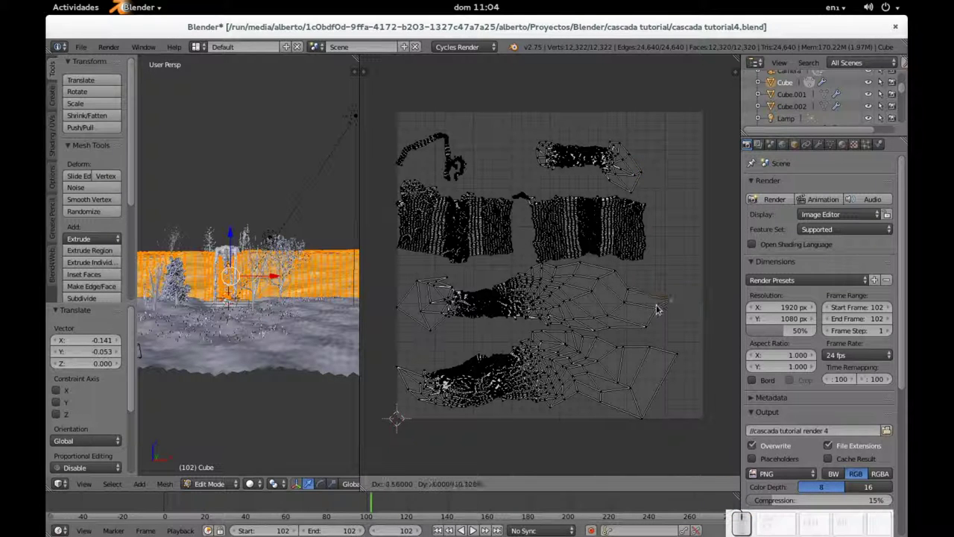
{"action": "left_click", "coordinate": [644, 303]}
{"action": "right_click", "coordinate": [396, 312]}
{"action": "key", "text": "g"}
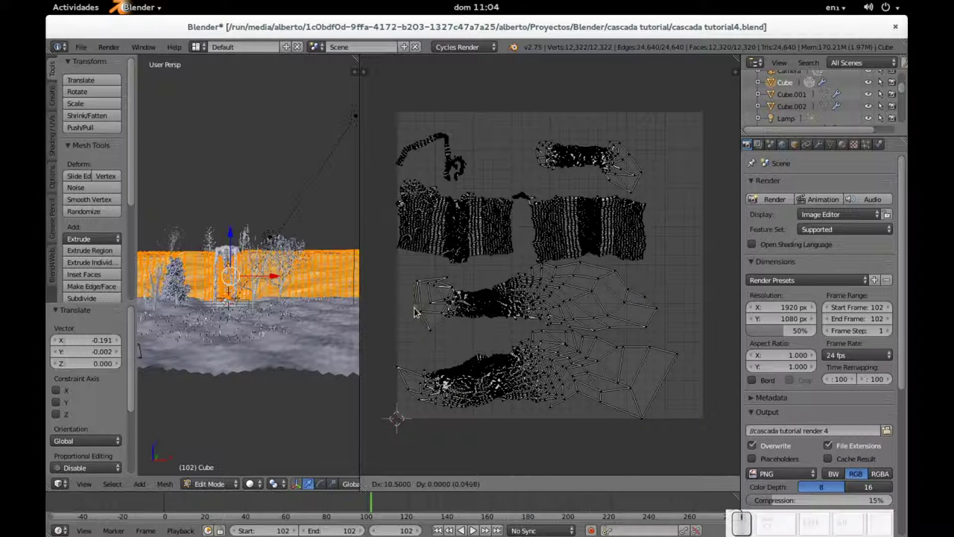
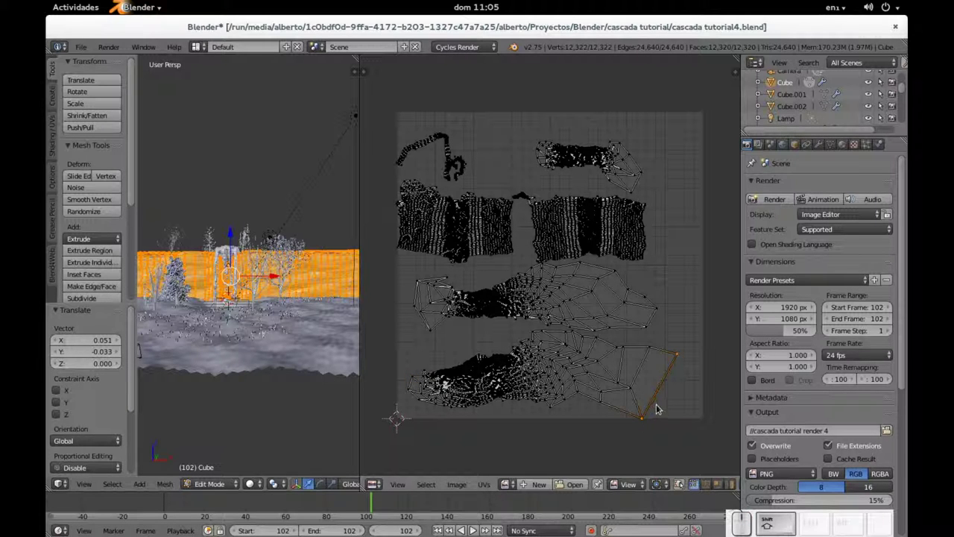
{"action": "key", "text": "g"}
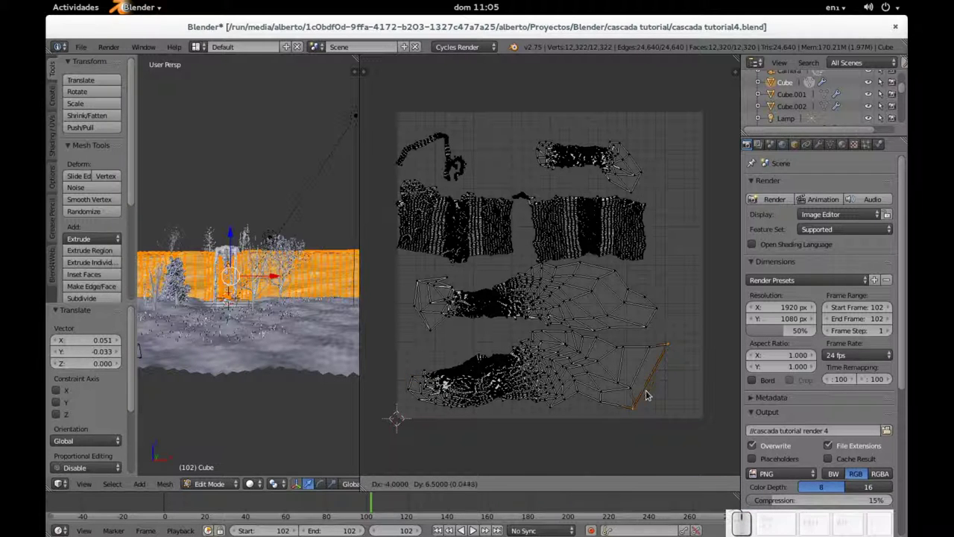
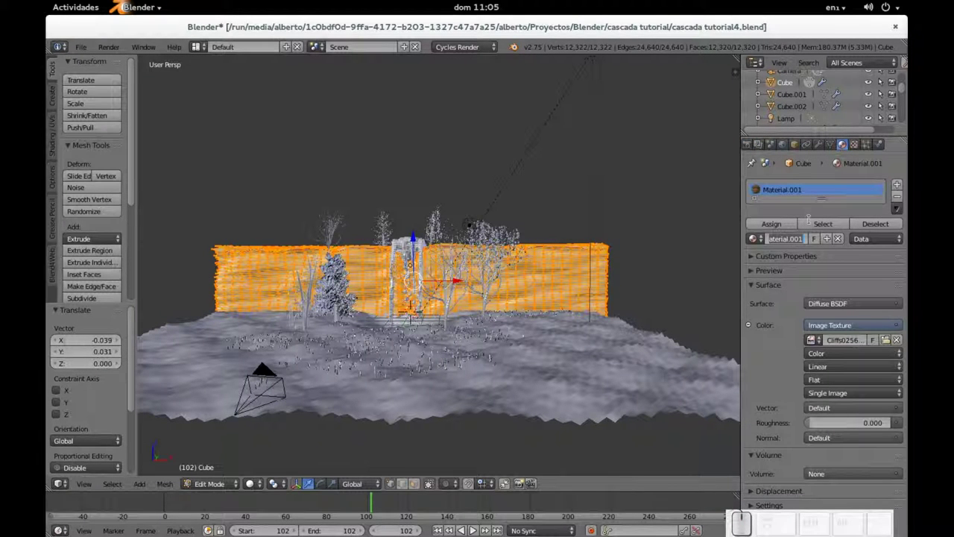
Leave Edit Mode on the cliff, show the render layer settings and select the Sun lamp.
{"action": "key", "text": "shift+Return"}
{"action": "scroll", "scroll_direction": "up", "scroll_amount": 3}
{"action": "key", "text": "Tab"}
{"action": "scroll", "scroll_direction": "down", "scroll_amount": 3}
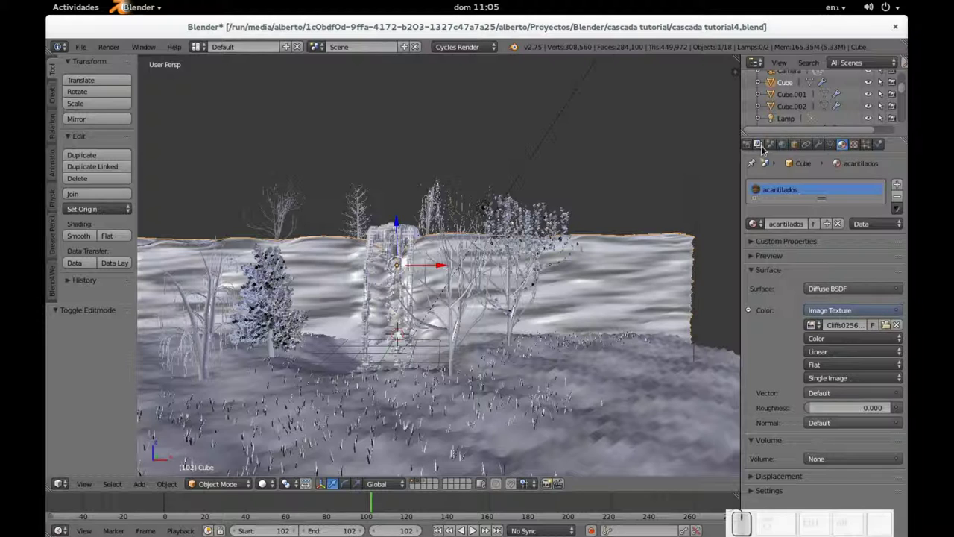
{"action": "left_click", "coordinate": [762, 150]}
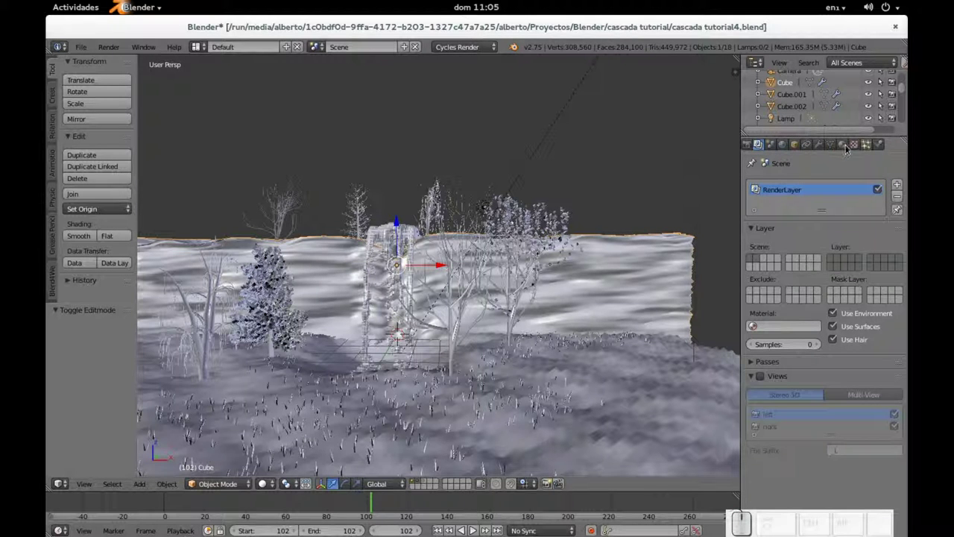
{"action": "right_click", "coordinate": [558, 113]}
Edit the Sun lamp's Strength field, leaving it at 1.000.
{"action": "left_click", "coordinate": [818, 145]}
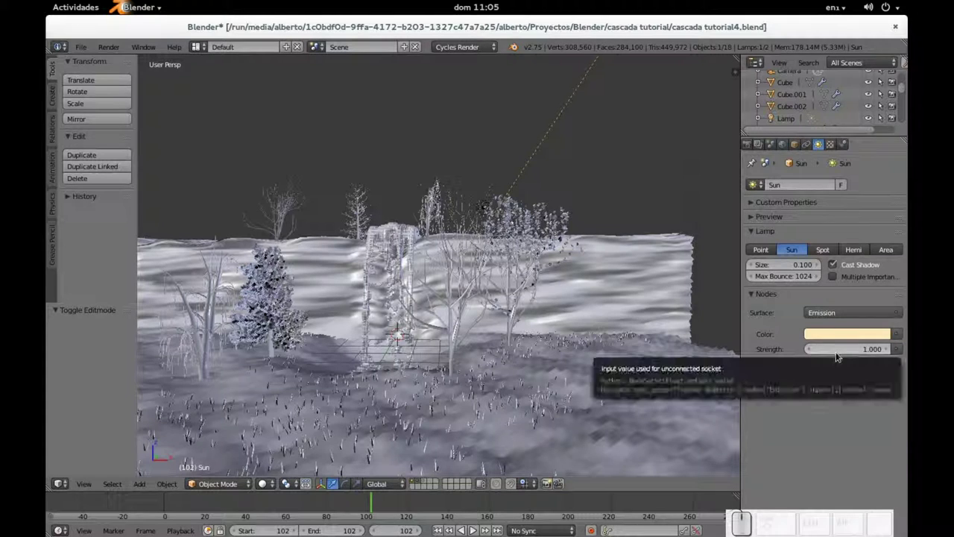
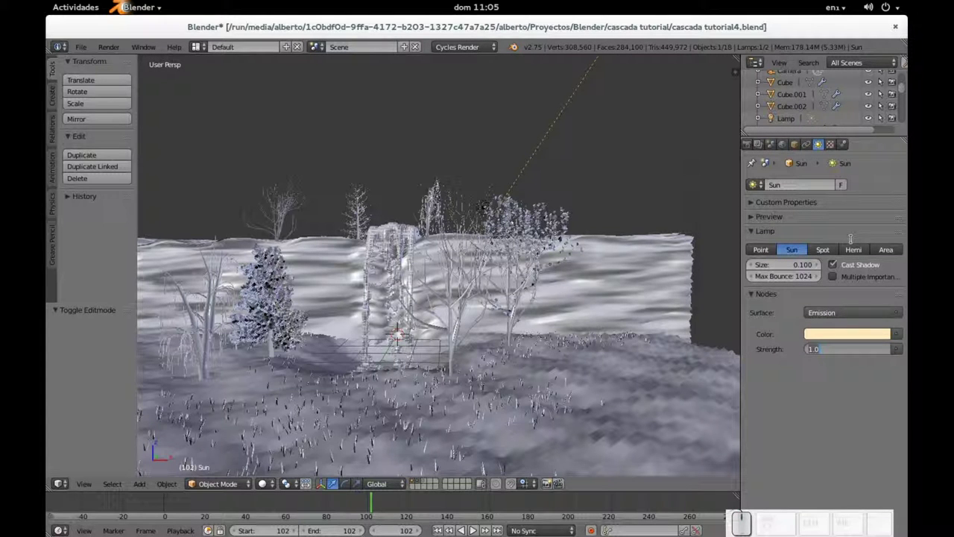
{"action": "key", "text": "Escape"}
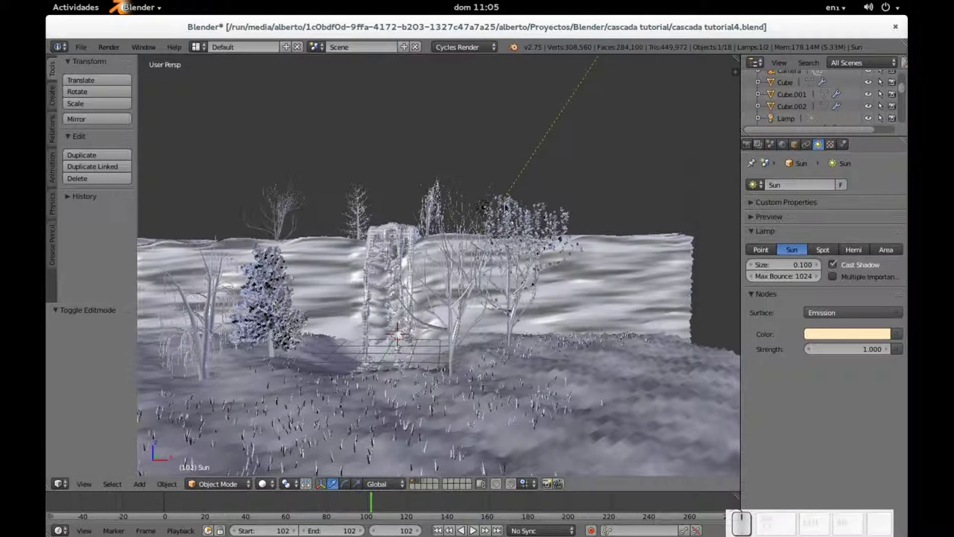
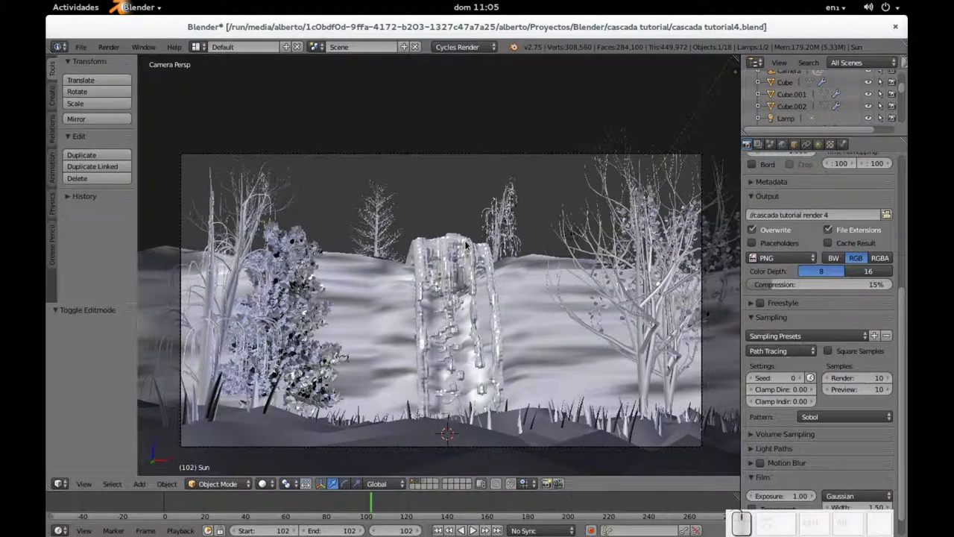
Leave camera view and render the current frame of the waterfall scene with F12.
{"action": "key", "text": "KP_0"}
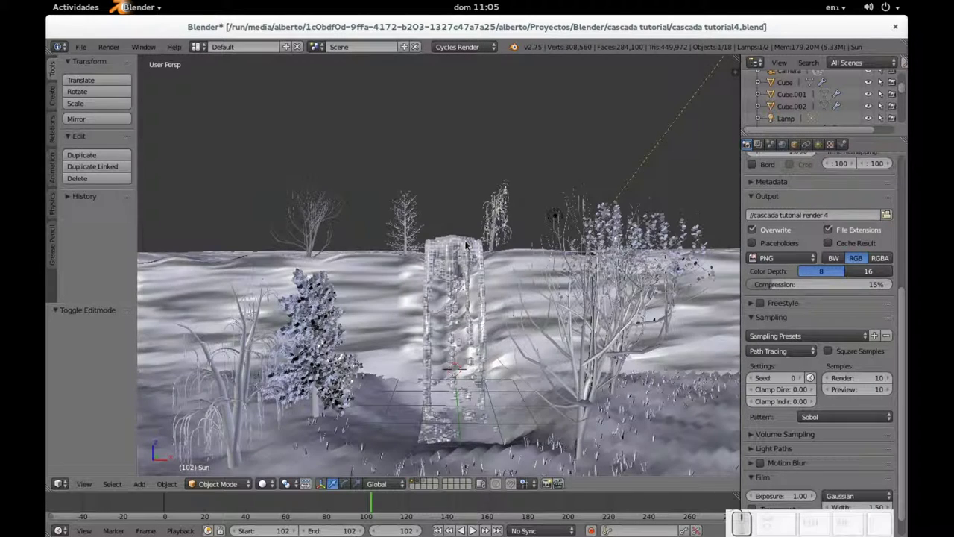
{"action": "key", "text": "F12"}
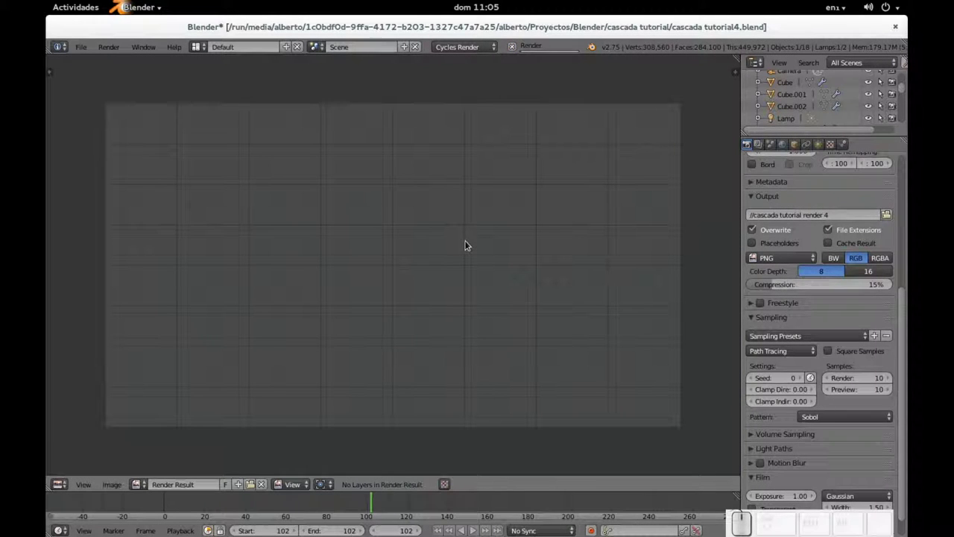
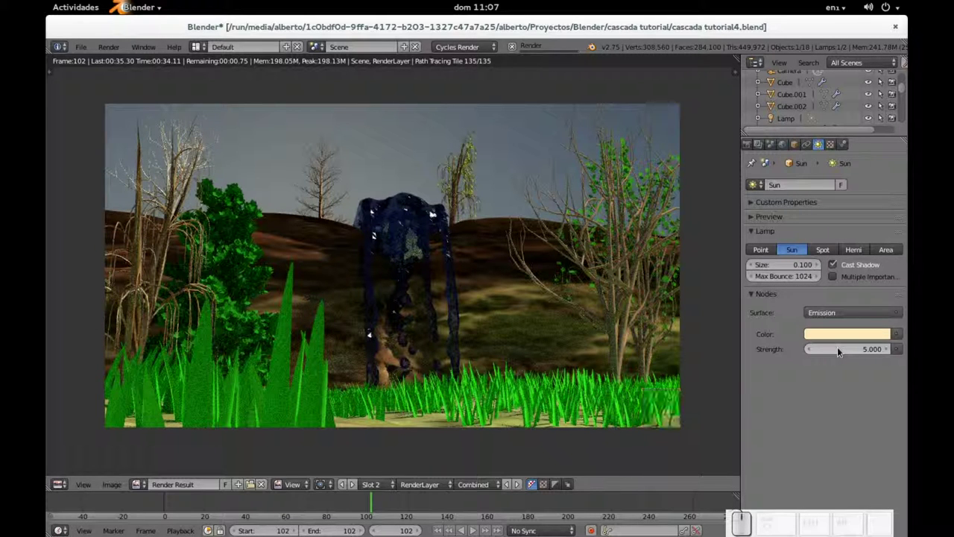
{"action": "key", "text": "alt+Tab"}
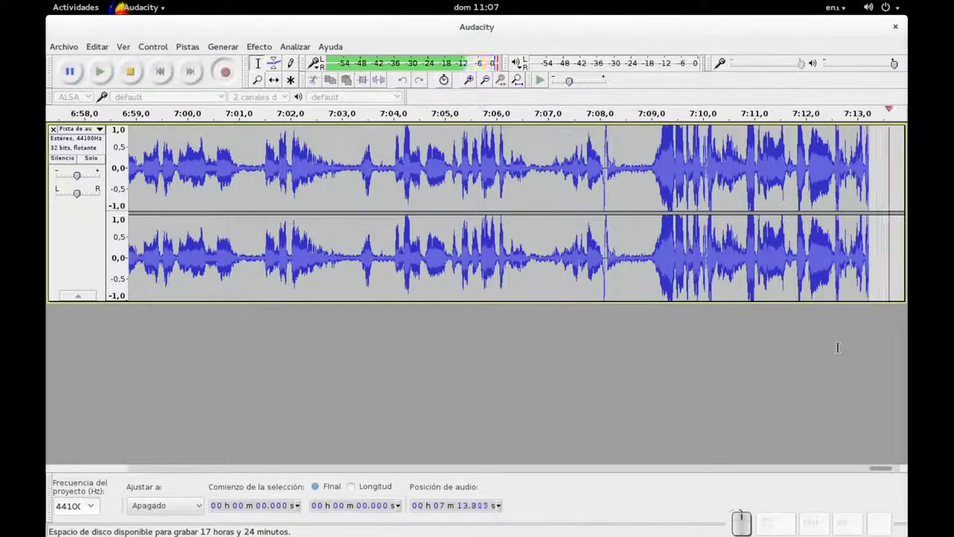
{"action": "key", "text": "alt+Tab"}
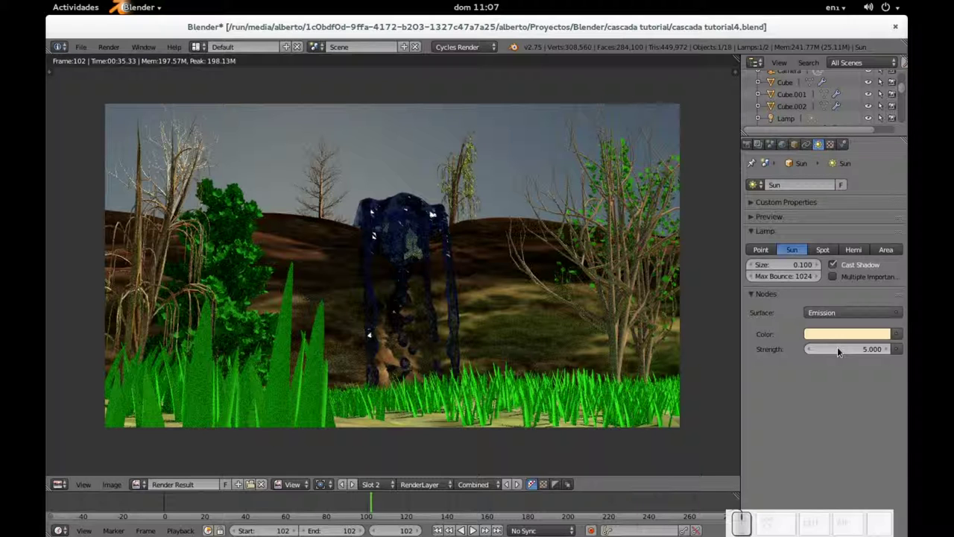
Compare the new render with the earlier one via the render slots, then return to the 3D scene.
{"action": "left_click", "coordinate": [748, 216]}
{"action": "left_click", "coordinate": [748, 201]}
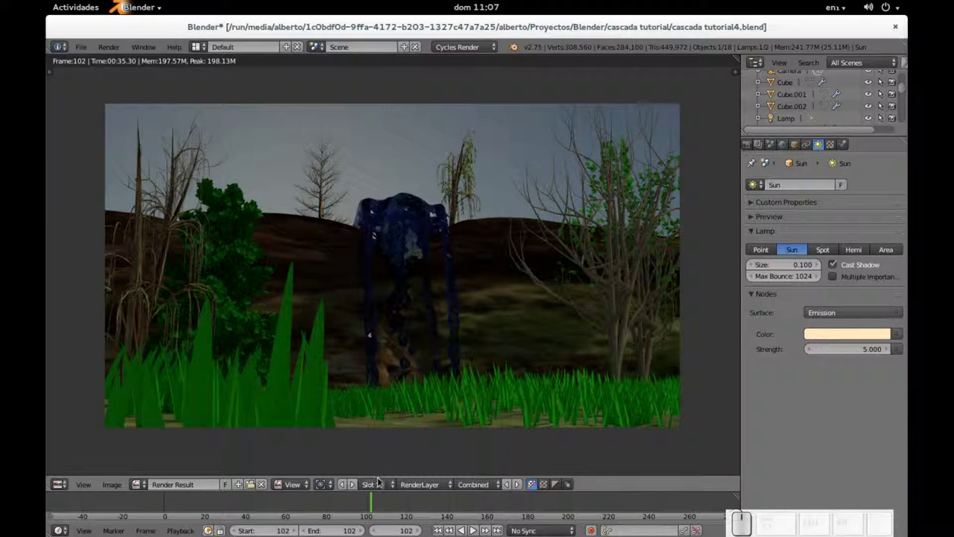
{"action": "left_click", "coordinate": [749, 216]}
{"action": "left_click", "coordinate": [748, 201]}
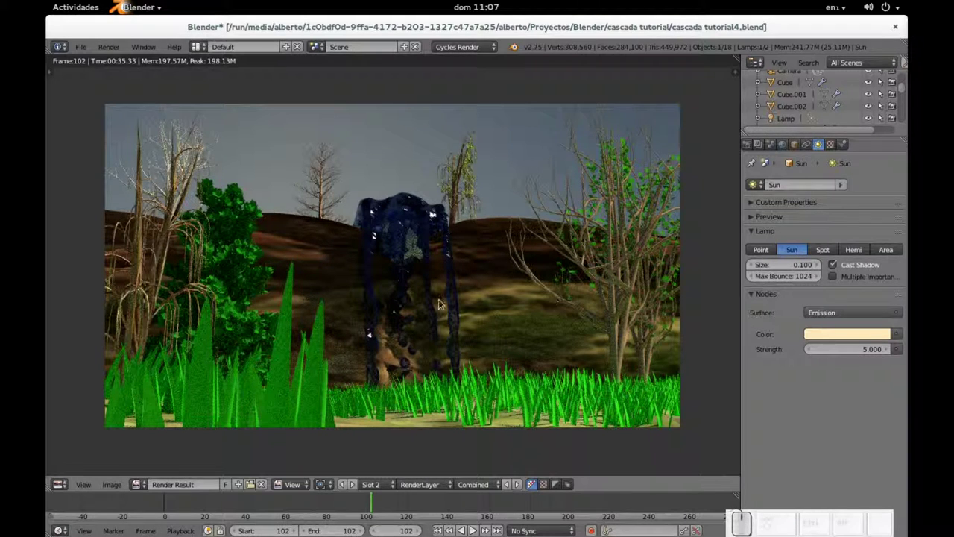
{"action": "key", "text": "Escape"}
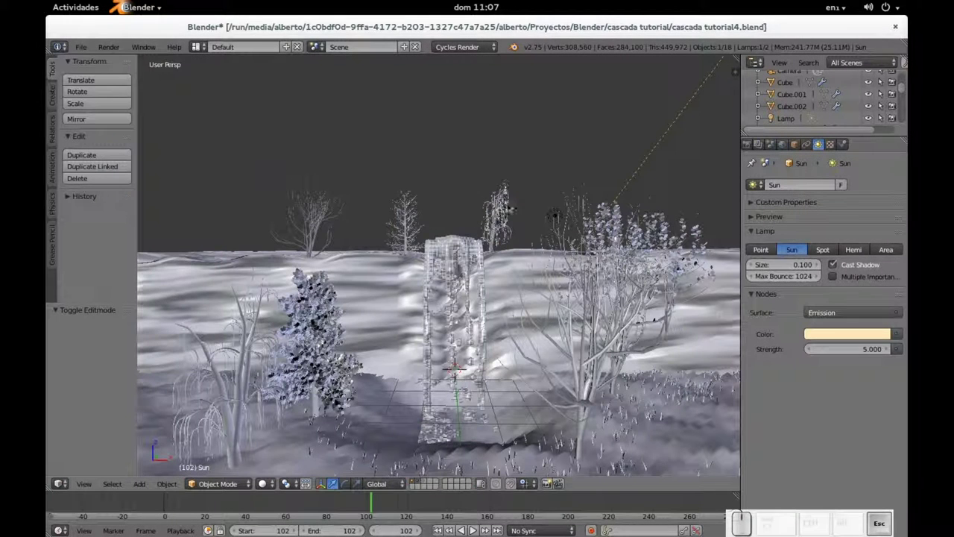
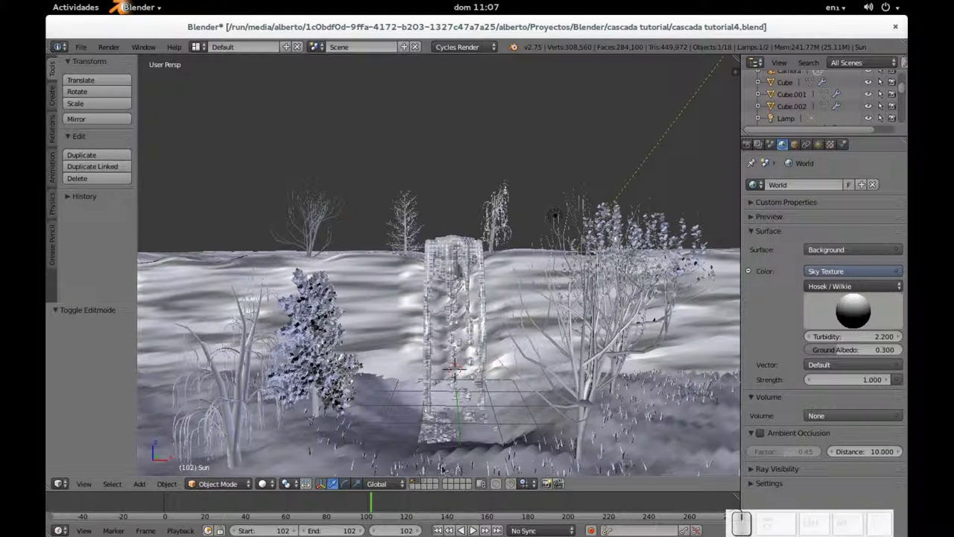
Render the waterfall scene again with the Sky Texture world background.
{"action": "left_click_drag", "start_coordinate": [425, 247], "coordinate": [799, 289]}
{"action": "key", "text": "F12"}
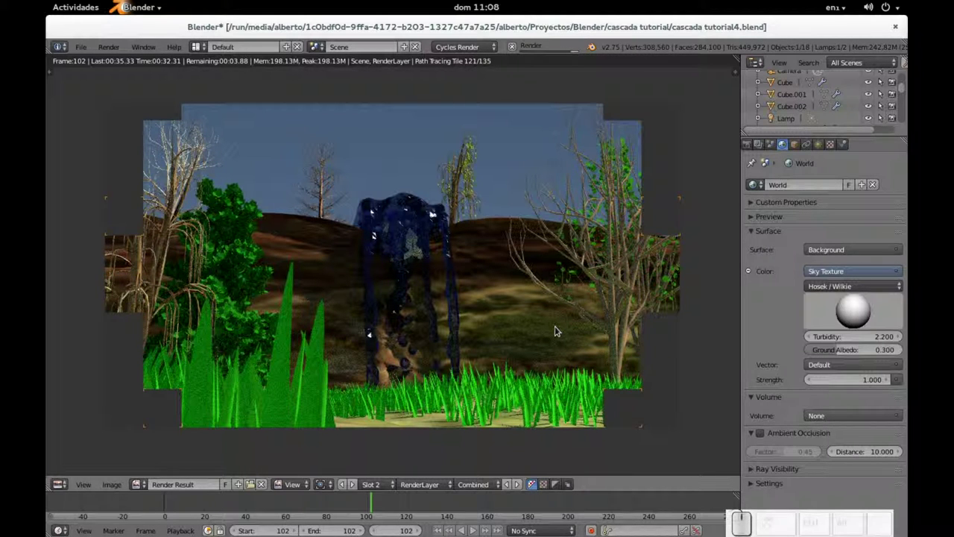
Compare the new render in Slot 2 against the earlier darker Slot 1 render, then leave the render view.
{"action": "left_click", "coordinate": [748, 468]}
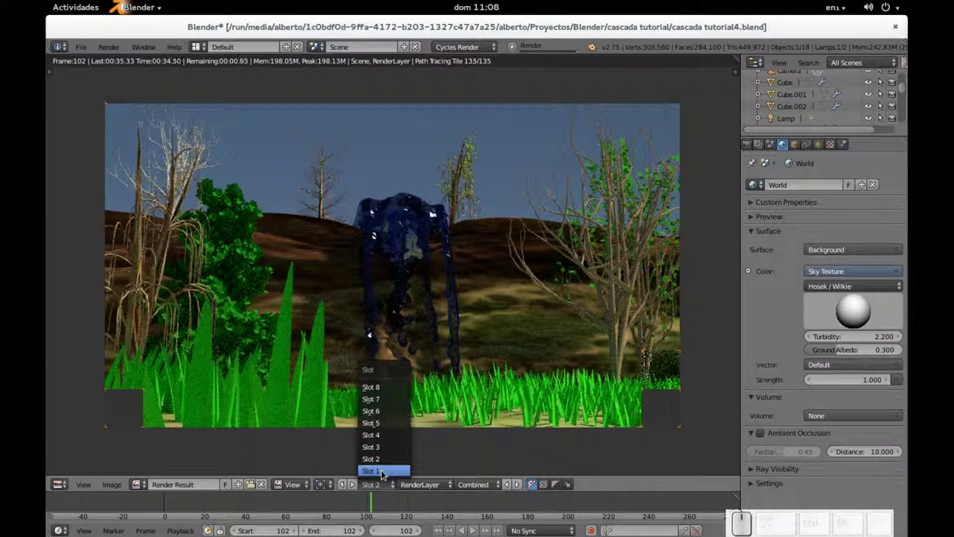
{"action": "left_click", "coordinate": [748, 467]}
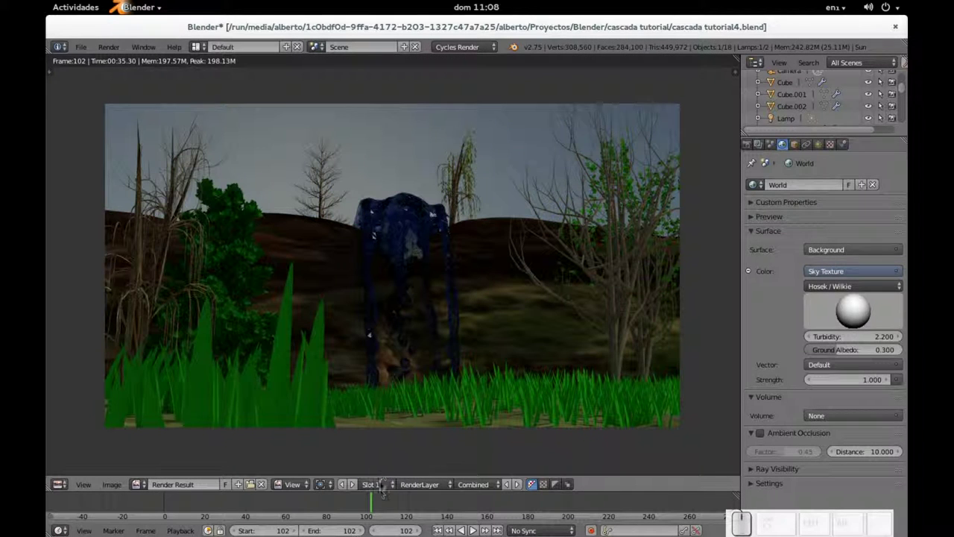
{"action": "left_click", "coordinate": [749, 467]}
{"action": "left_click", "coordinate": [749, 467]}
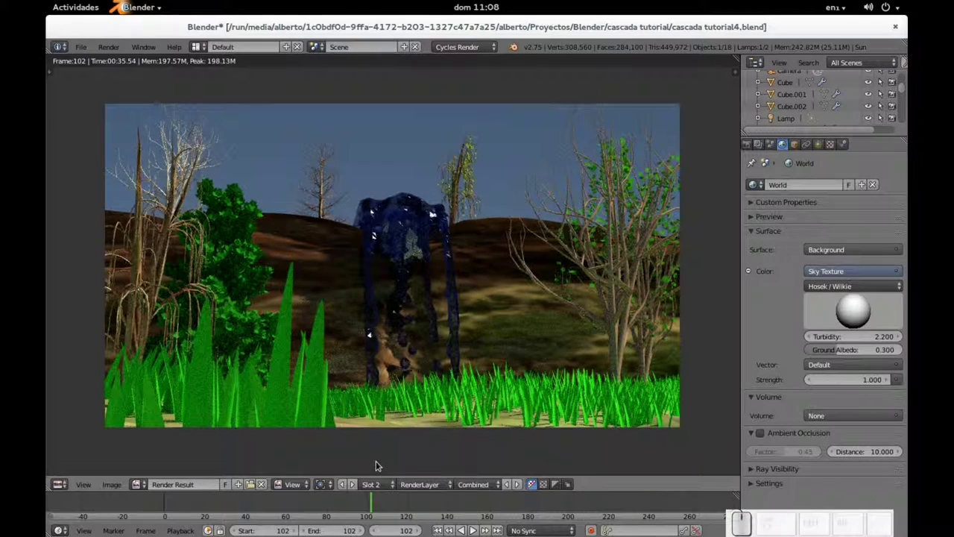
{"action": "key", "text": "Escape"}
{"action": "scroll", "scroll_direction": "down", "scroll_amount": 3}
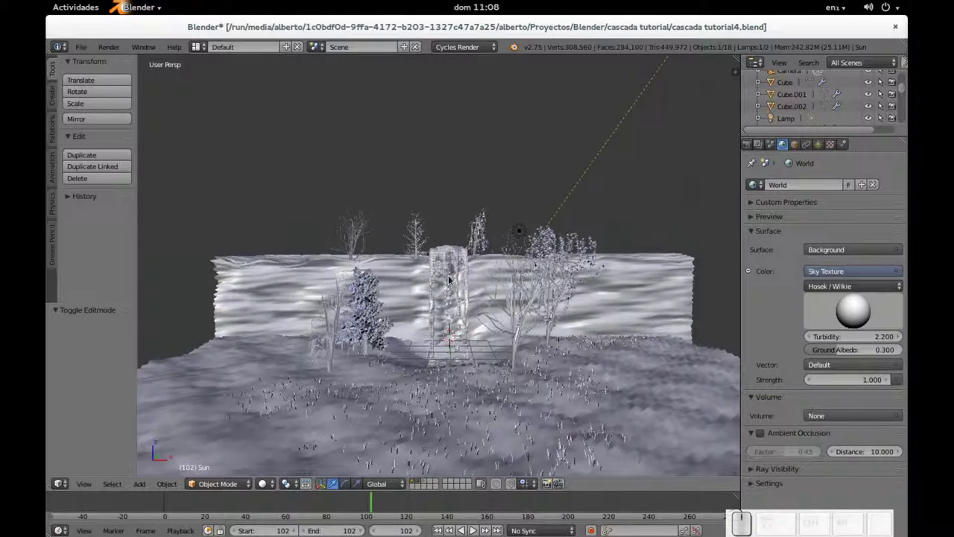
Launch GIMP from the run-command prompt and bring up the application switcher to move to it.
{"action": "key", "text": "alt+F2"}
{"action": "key", "text": "alt+g"}
{"action": "key", "text": "alt+i"}
{"action": "key", "text": "alt+p"}
{"action": "key", "text": "alt+Return"}
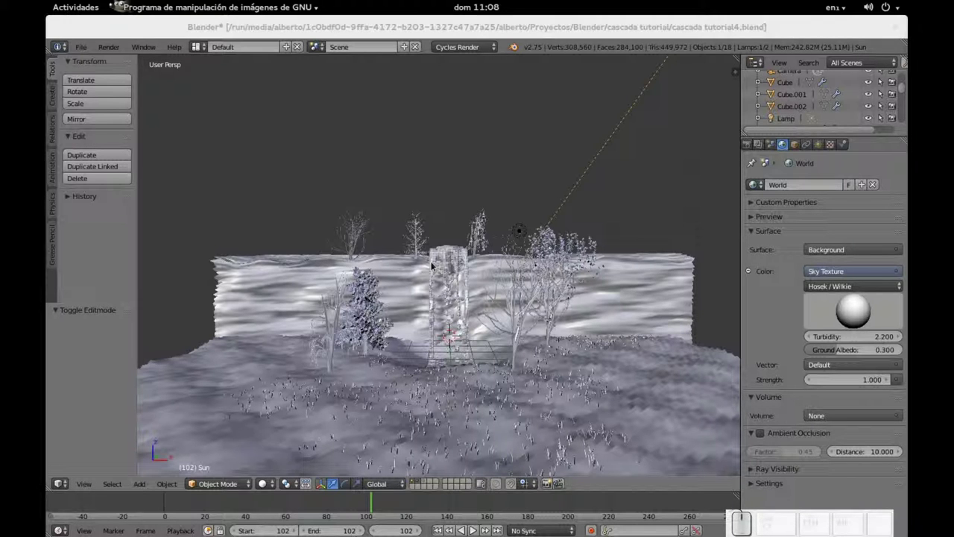
{"action": "key", "text": "alt+Tab"}
Switch to GIMP and browse from the home folder into Imágenes > Textures.
{"action": "key", "text": "alt+Tab"}
{"action": "left_click_drag", "start_coordinate": [63, 44], "coordinate": [83, 106]}
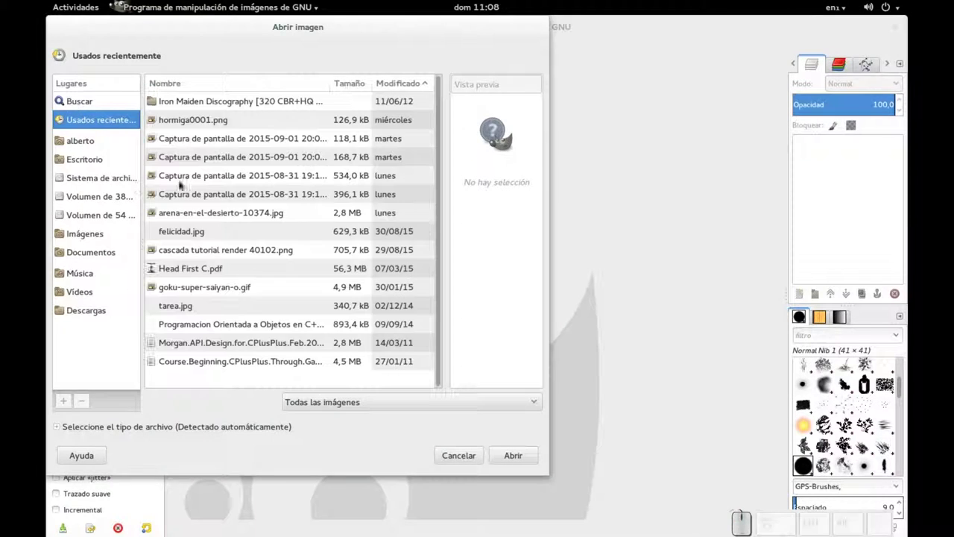
{"action": "left_click", "coordinate": [92, 165]}
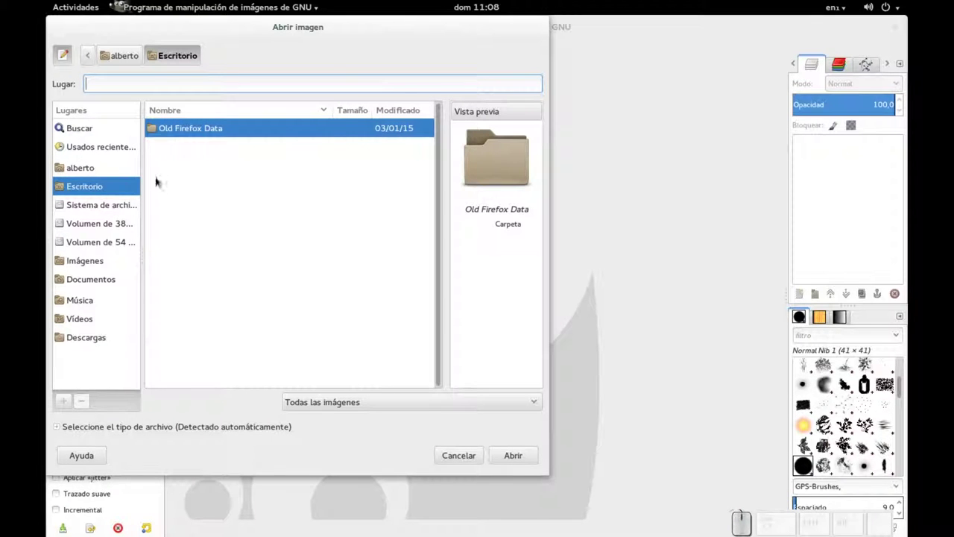
{"action": "left_click", "coordinate": [108, 224]}
{"action": "left_click", "coordinate": [187, 128]}
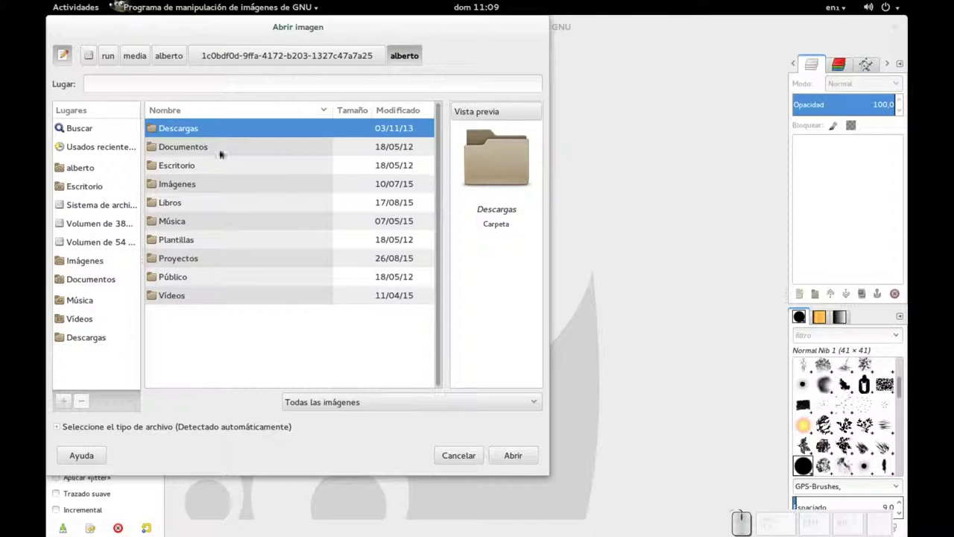
{"action": "left_click", "coordinate": [194, 189]}
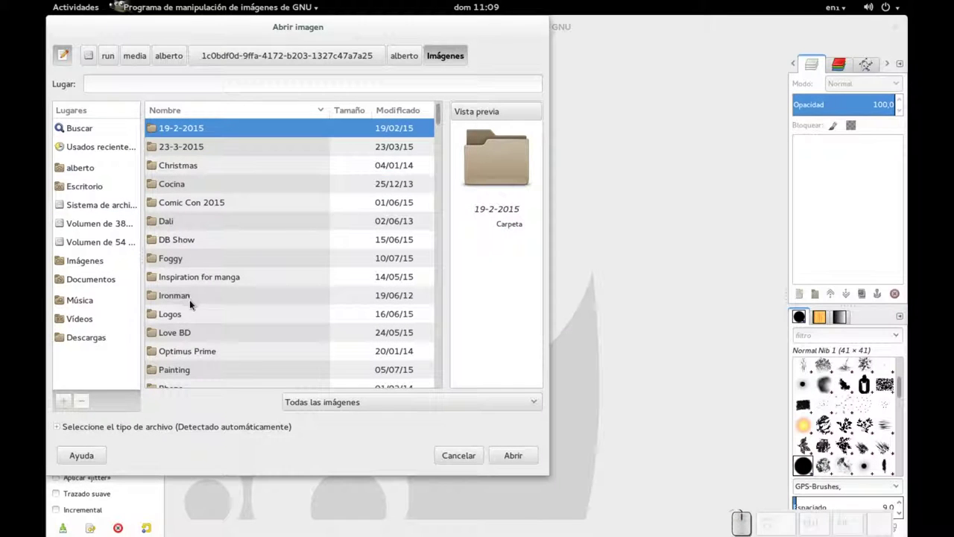
{"action": "scroll", "scroll_direction": "down", "scroll_amount": 3}
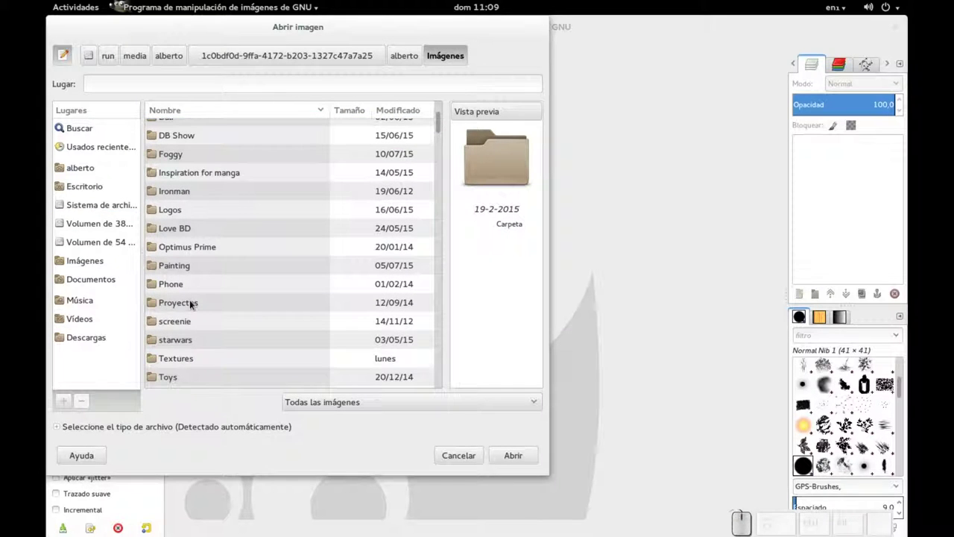
{"action": "left_click", "coordinate": [180, 363]}
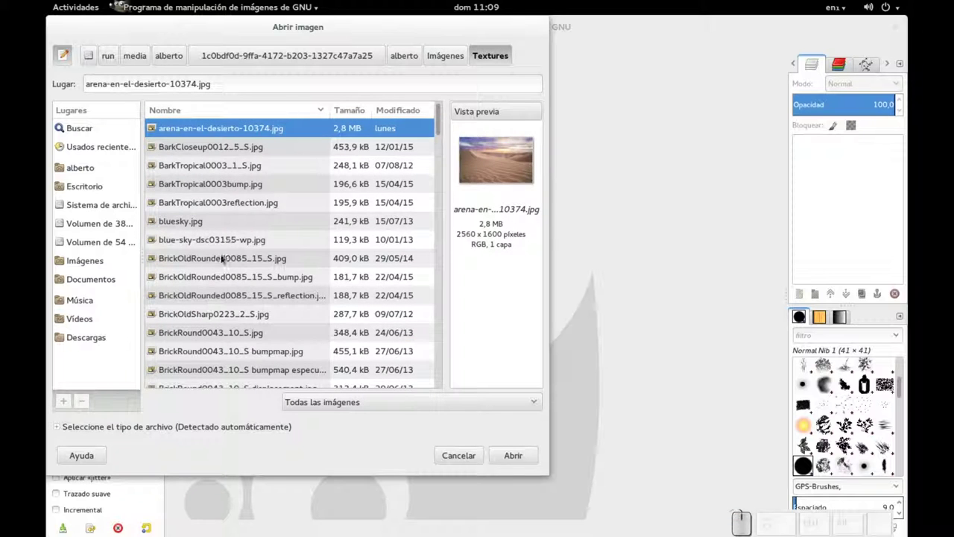
Select Cliffs0256_7_S.jpg and open it as a 700×700 RGB image.
{"action": "scroll", "scroll_direction": "down", "scroll_amount": 3}
{"action": "scroll", "scroll_direction": "down", "scroll_amount": 3}
{"action": "left_click", "coordinate": [218, 203]}
{"action": "left_click", "coordinate": [509, 459]}
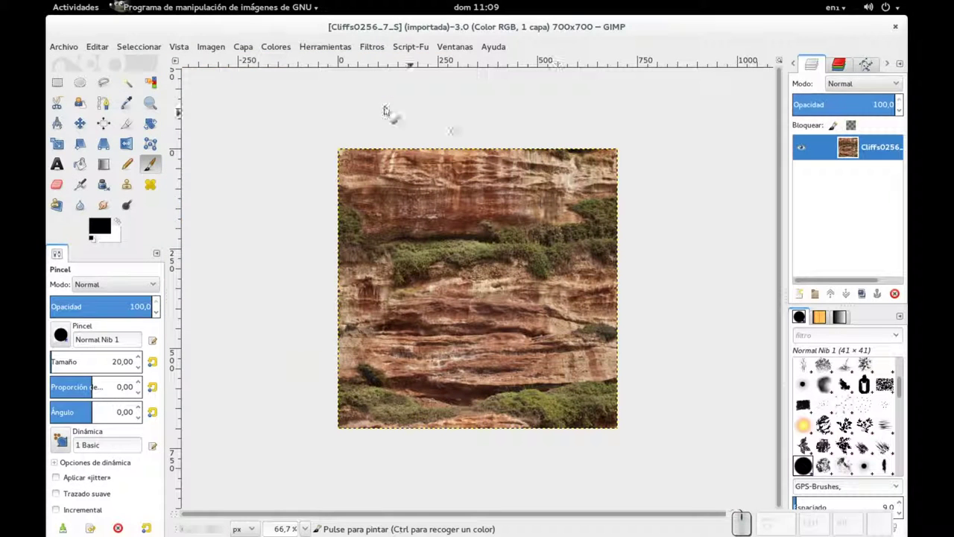
Desaturate the cliff texture via Colores > Desaturar and convert it to Escala de grises mode.
{"action": "left_click", "coordinate": [270, 48]}
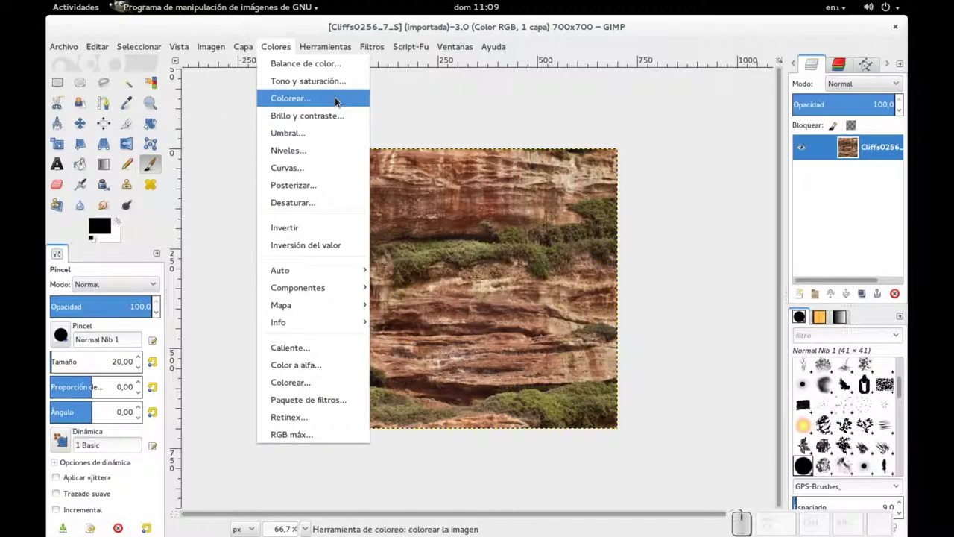
{"action": "left_click", "coordinate": [321, 204]}
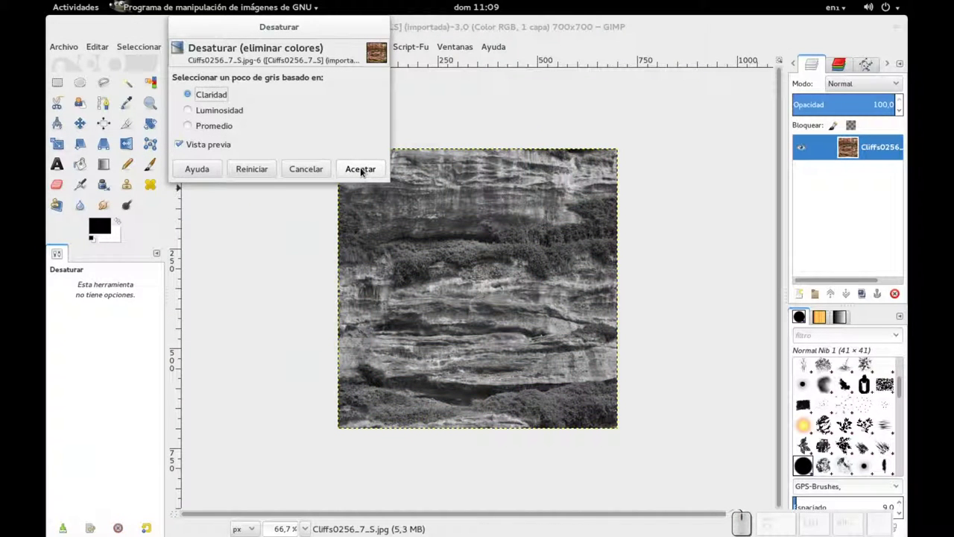
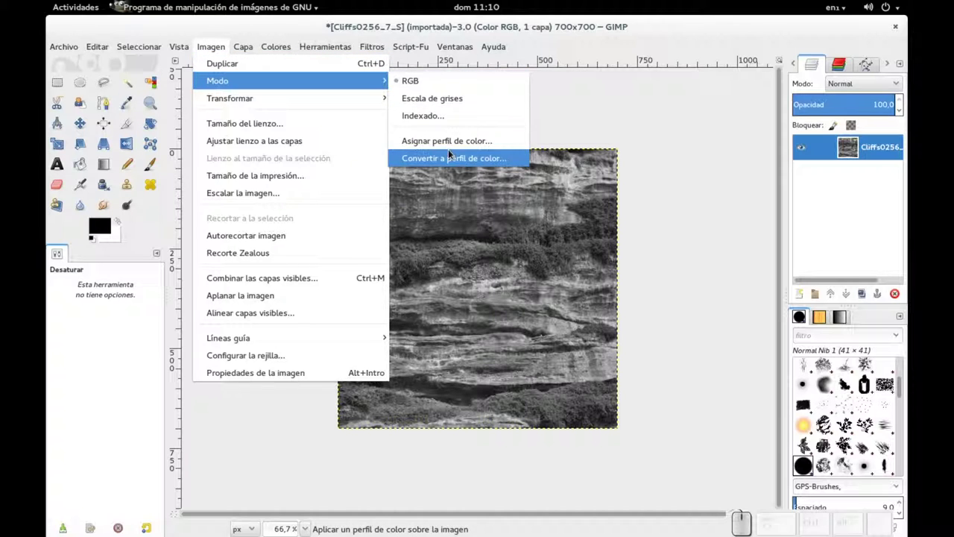
{"action": "left_click", "coordinate": [457, 100]}
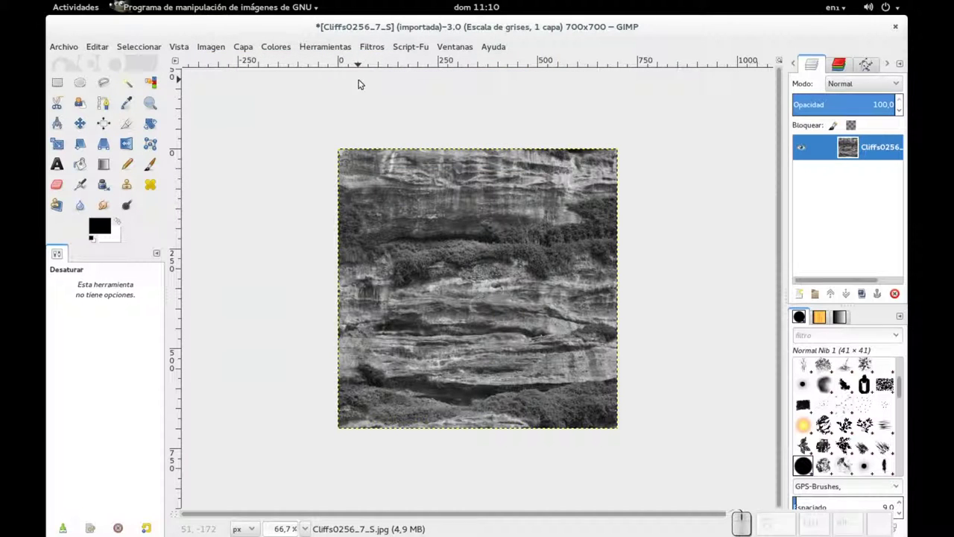
Boost contrast in Niveles by pulling the black and white input sliders inward and apply.
{"action": "left_click", "coordinate": [322, 49]}
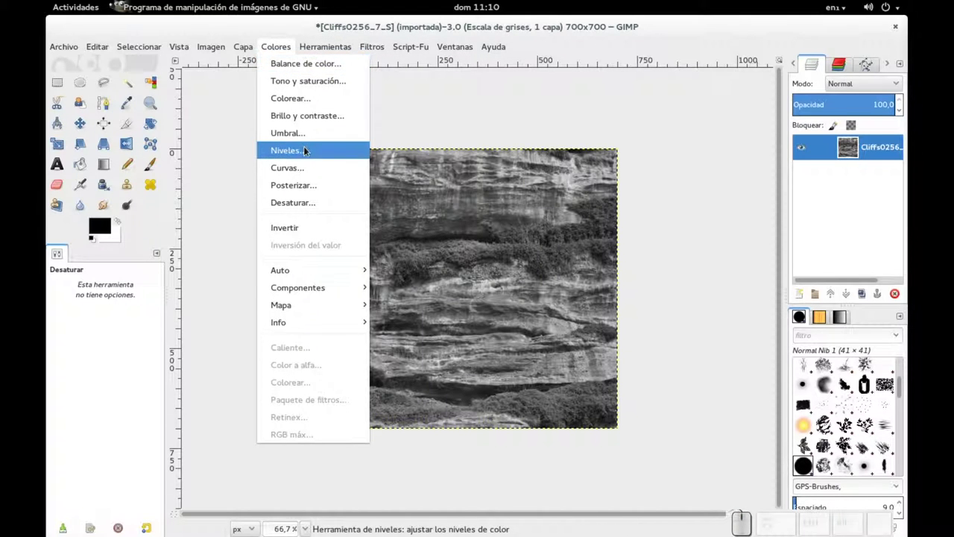
{"action": "left_click", "coordinate": [307, 153]}
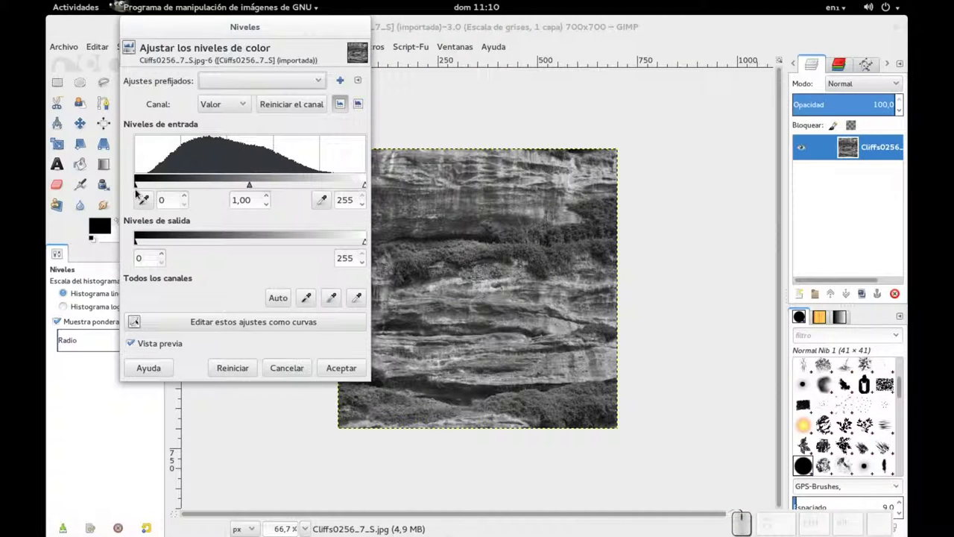
{"action": "left_click_drag", "start_coordinate": [142, 185], "coordinate": [291, 186]}
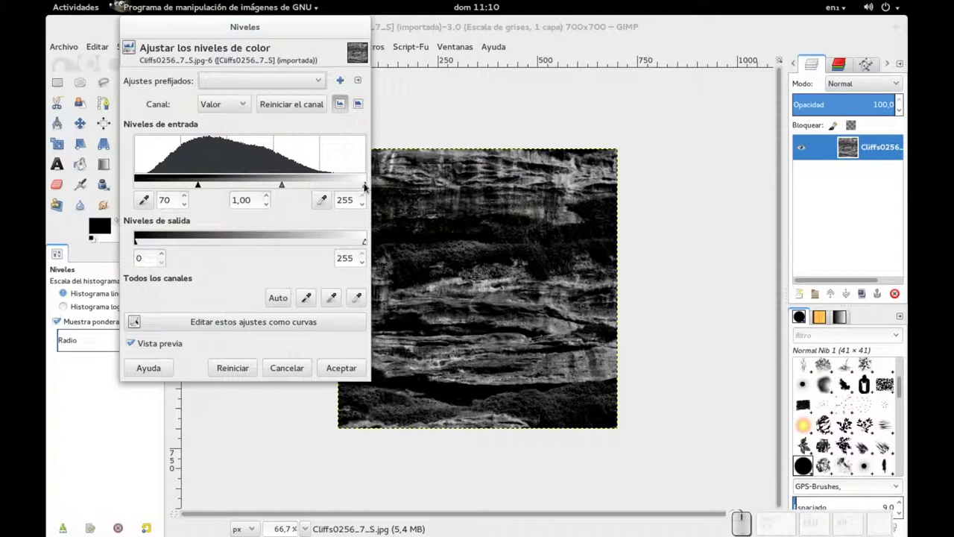
{"action": "left_click_drag", "start_coordinate": [368, 189], "coordinate": [257, 191]}
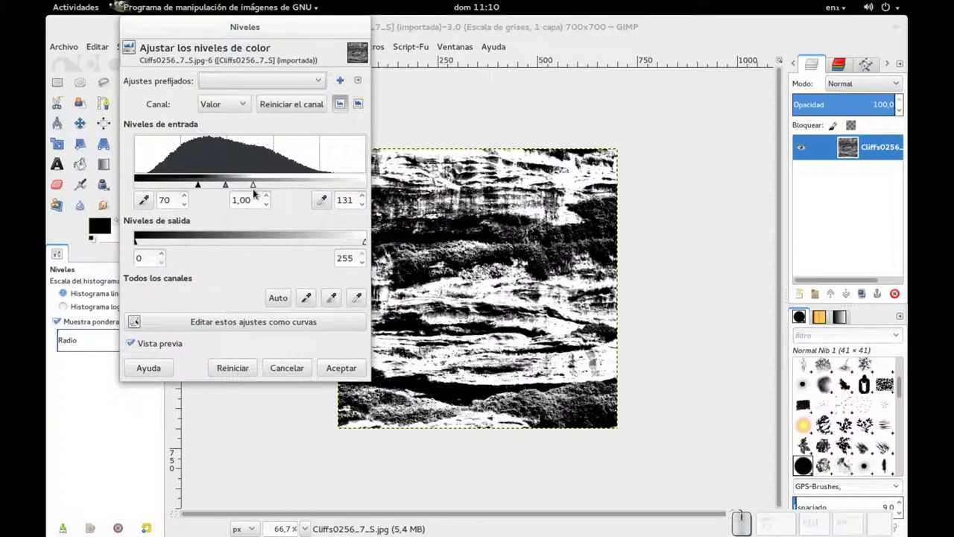
{"action": "left_click", "coordinate": [259, 186]}
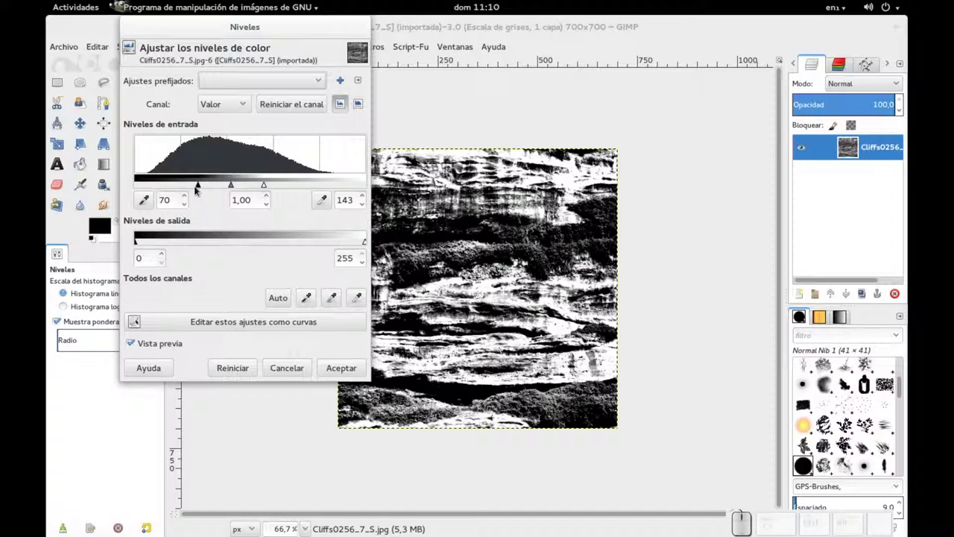
{"action": "left_click_drag", "start_coordinate": [202, 190], "coordinate": [185, 189]}
{"action": "left_click", "coordinate": [343, 367]}
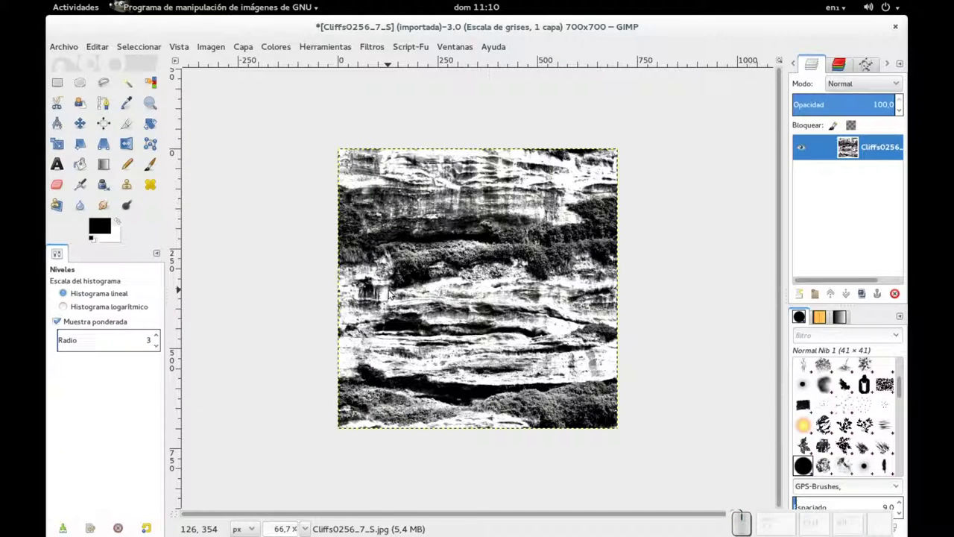
Export the adjusted image as Cliffs0256_7_S BUMP.jpg with the chosen JPEG quality.
{"action": "key", "text": "ctrl+shift+e"}
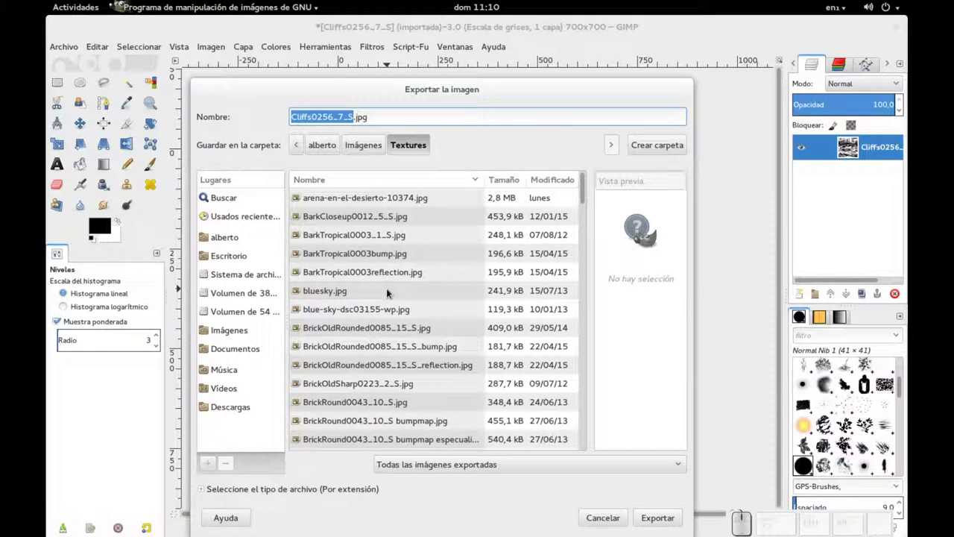
{"action": "key", "text": "Right"}
{"action": "key", "text": "Caps_Lock"}
{"action": "key", "text": "space"}
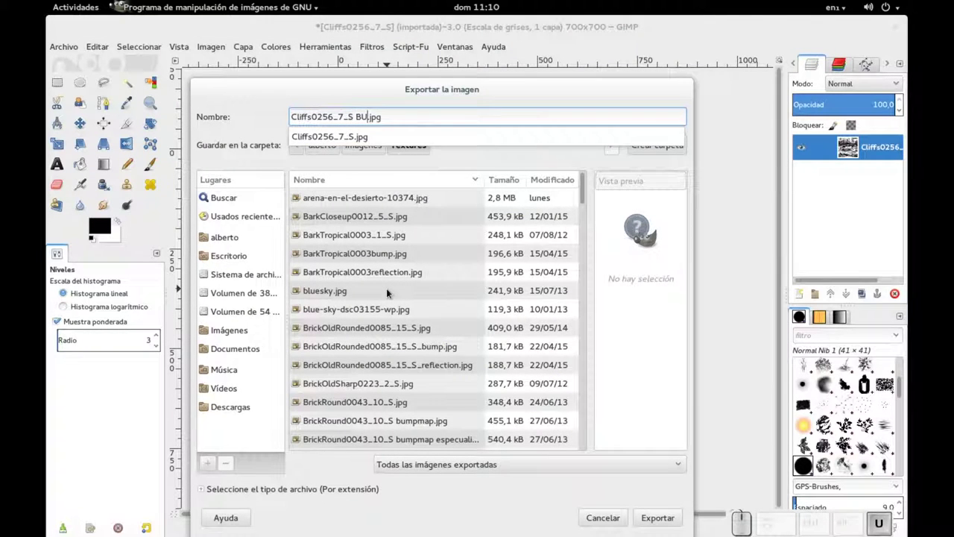
{"action": "key", "text": "Caps_Lock"}
{"action": "key", "text": "Return"}
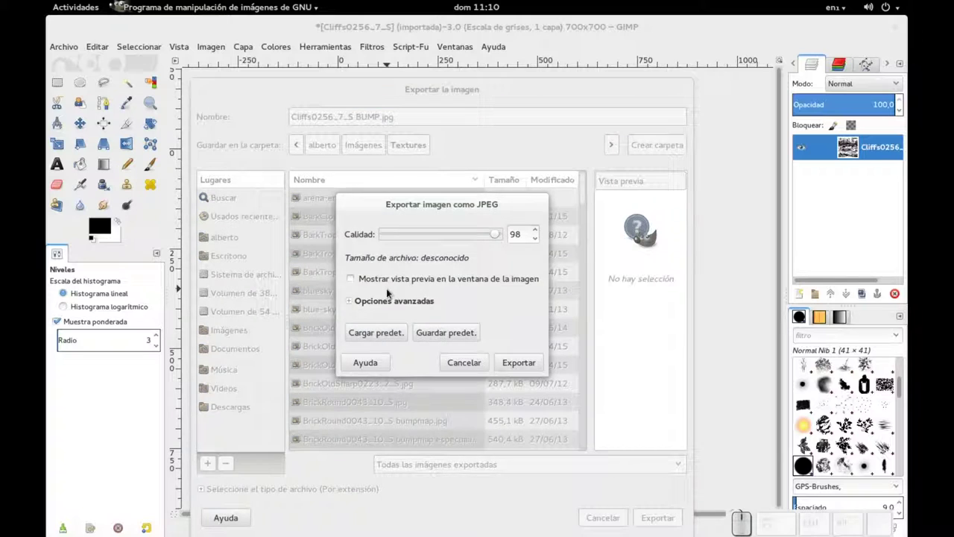
{"action": "key", "text": "Return"}
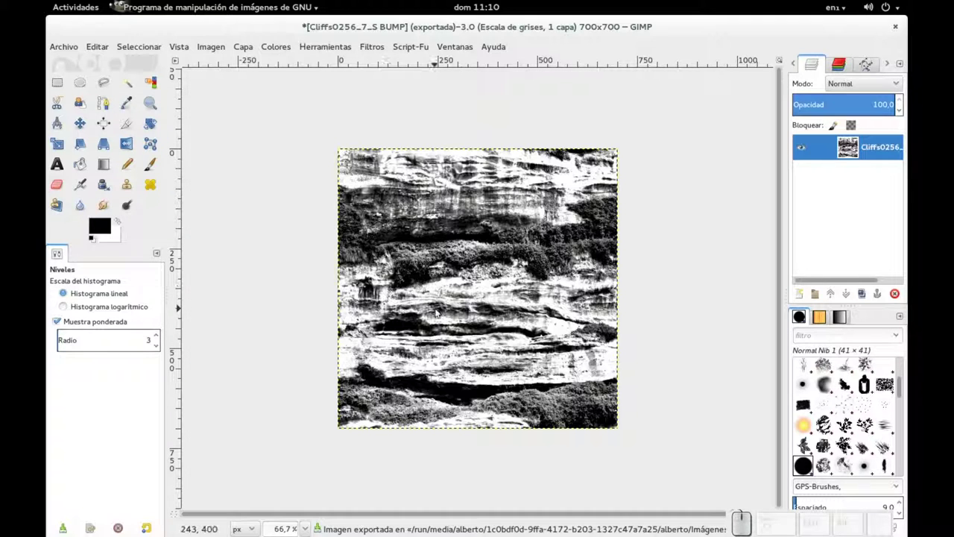
Back in Blender, select the cliff cube and switch to the Compositing screen layout.
{"action": "key", "text": "alt+Tab"}
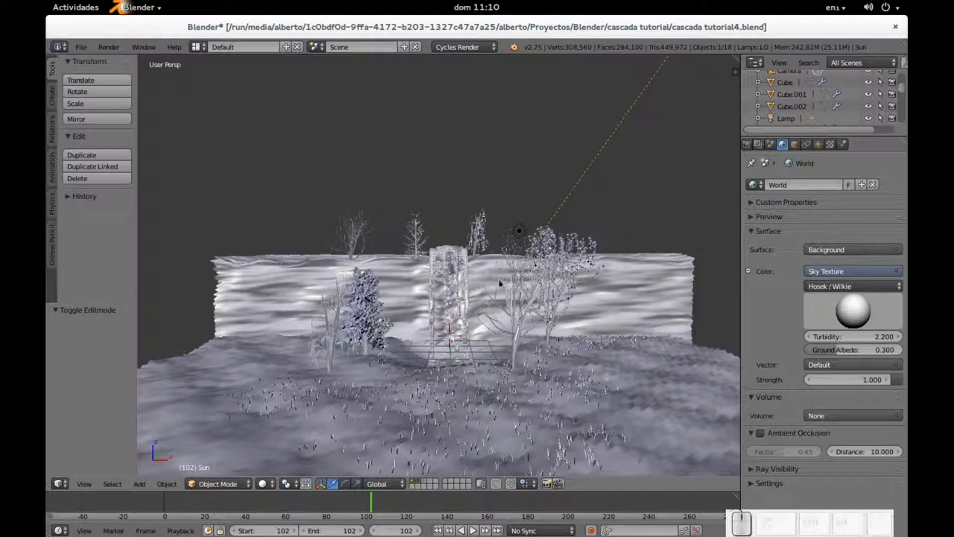
{"action": "right_click", "coordinate": [404, 280]}
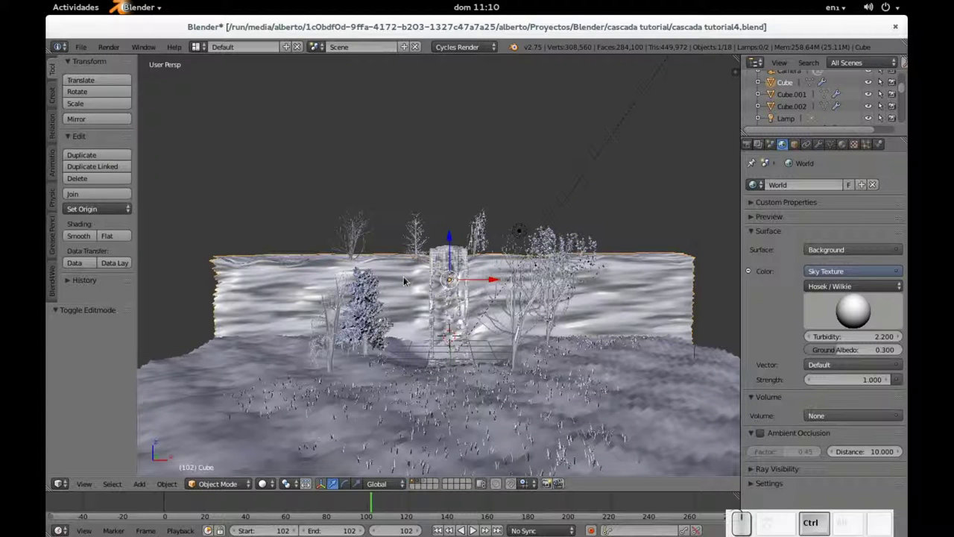
{"action": "key", "text": "ctrl+Left"}
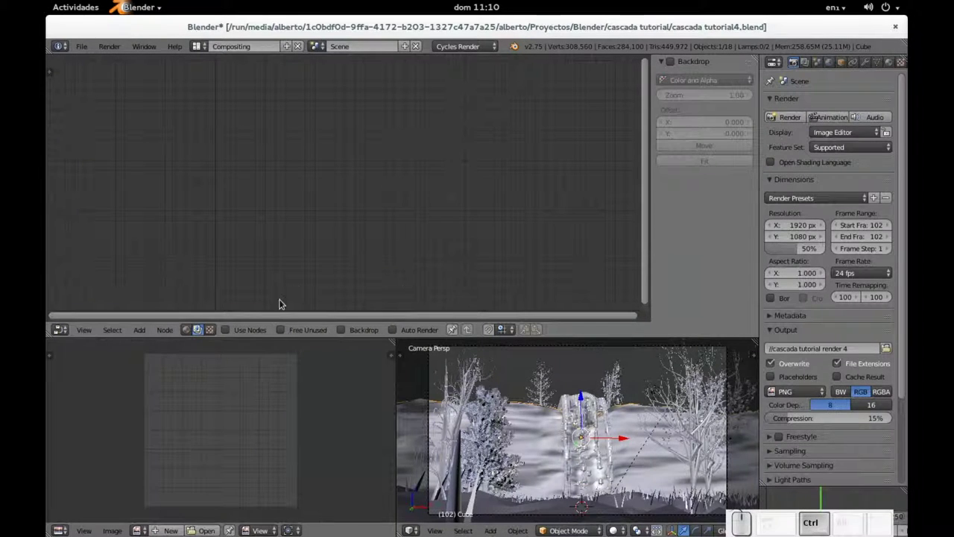
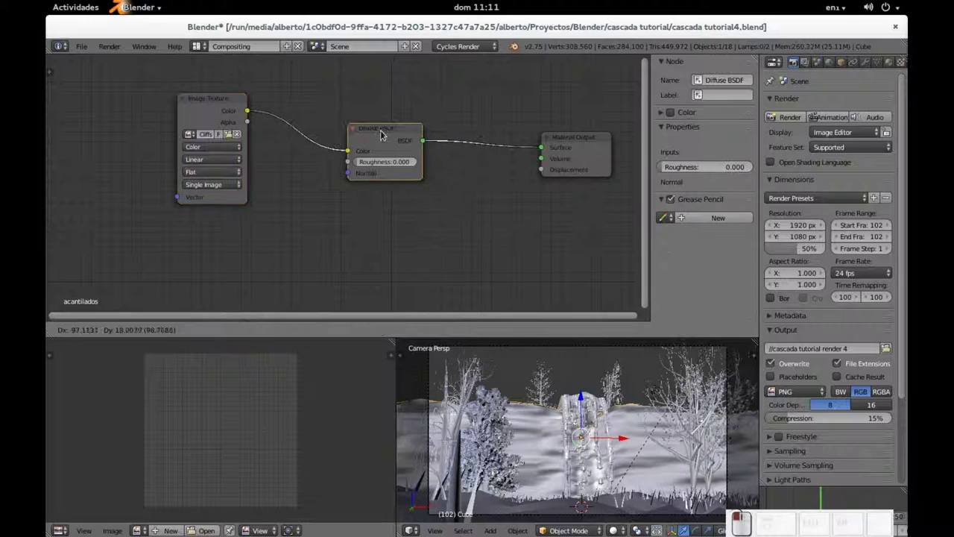
Add a Mix Shader node between the Diffuse BSDF and the material output.
{"action": "key", "text": "shift+a"}
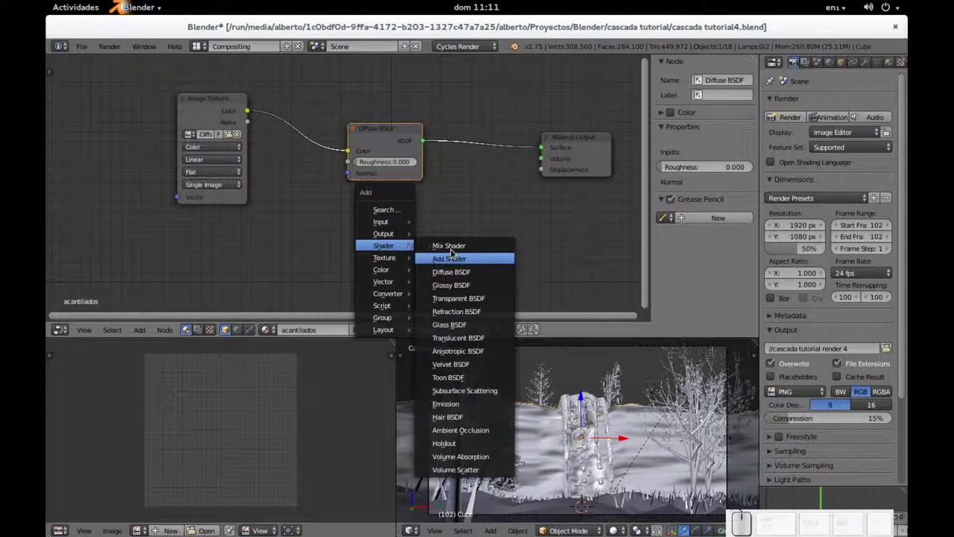
{"action": "left_click", "coordinate": [452, 249]}
{"action": "left_click", "coordinate": [449, 126]}
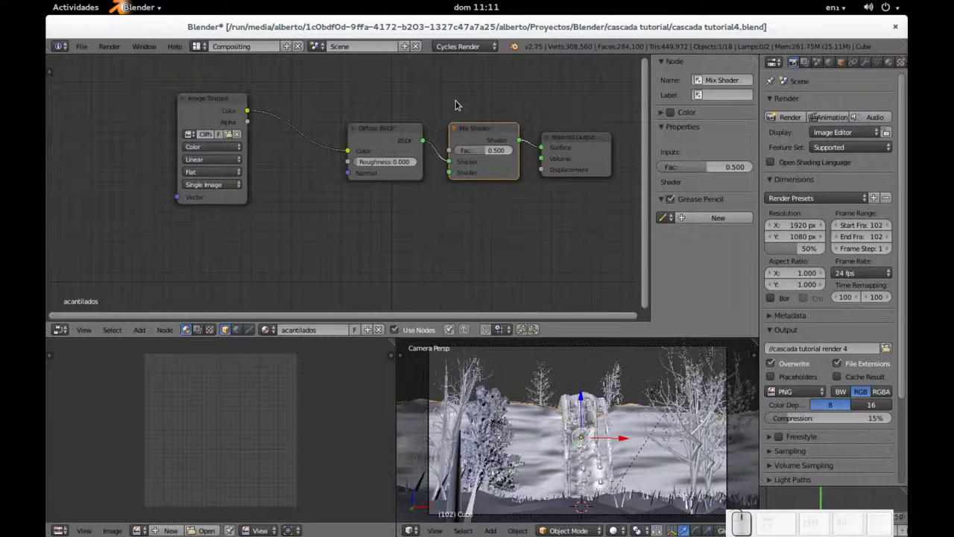
Add a Glossy BSDF below the diffuse node and connect it into the Mix Shader's second input.
{"action": "key", "text": "shift+a"}
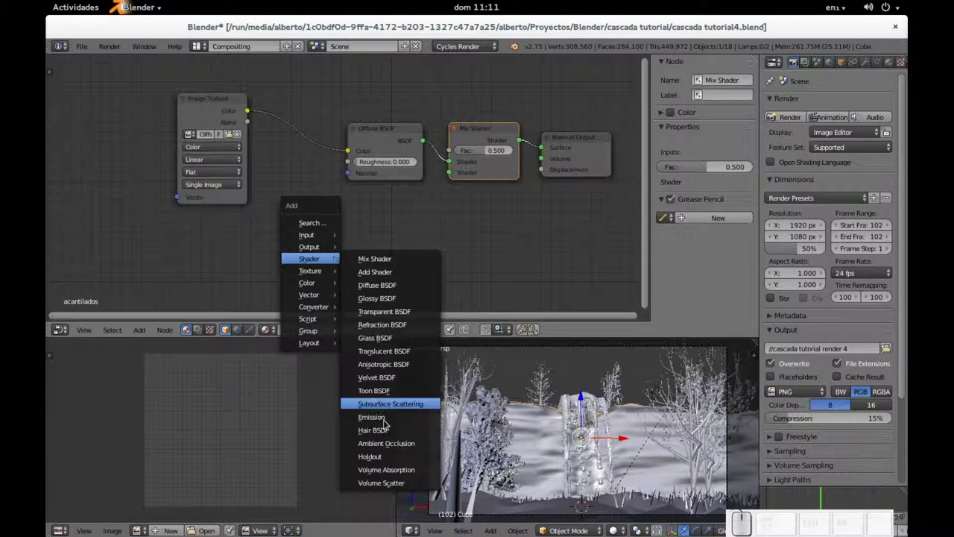
{"action": "left_click", "coordinate": [392, 305]}
{"action": "left_click", "coordinate": [337, 198]}
{"action": "left_click", "coordinate": [415, 218]}
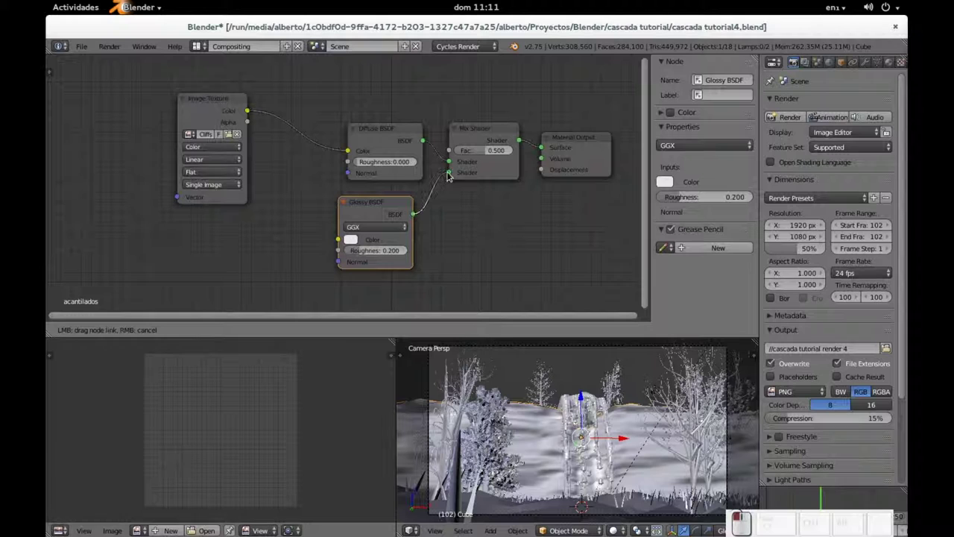
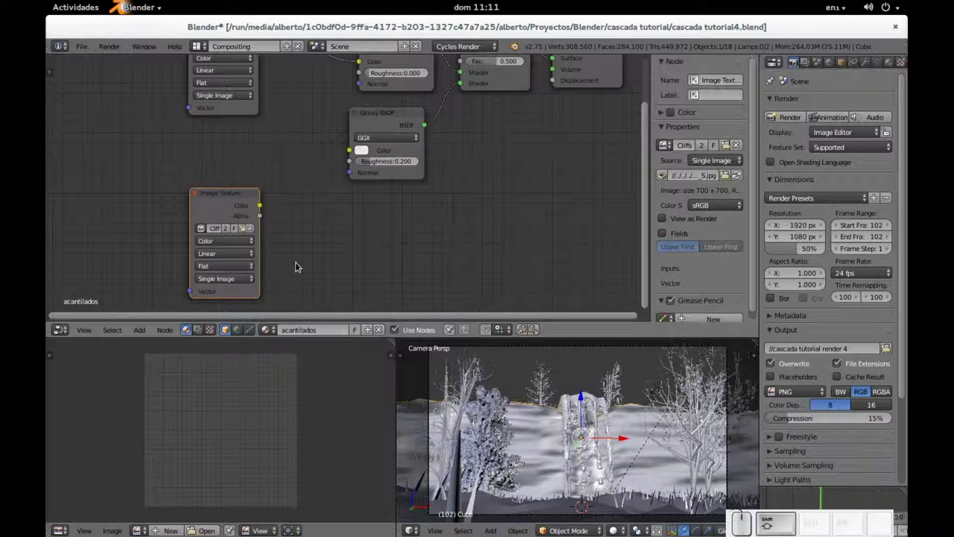
Add a Vector > Bump node and link the second Image Texture's Color into its Height input.
{"action": "key", "text": "shift+a"}
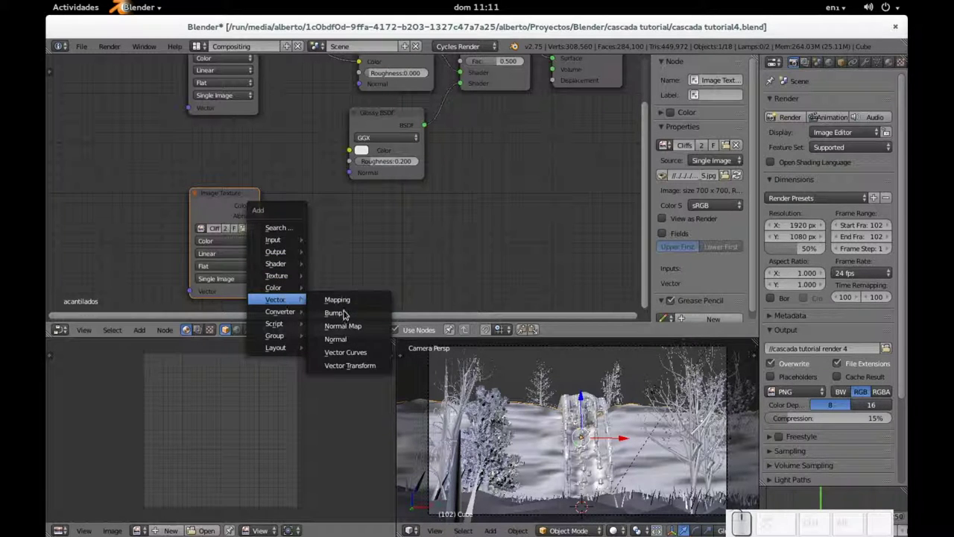
{"action": "left_click", "coordinate": [343, 314]}
{"action": "left_click", "coordinate": [307, 195]}
{"action": "left_click", "coordinate": [263, 213]}
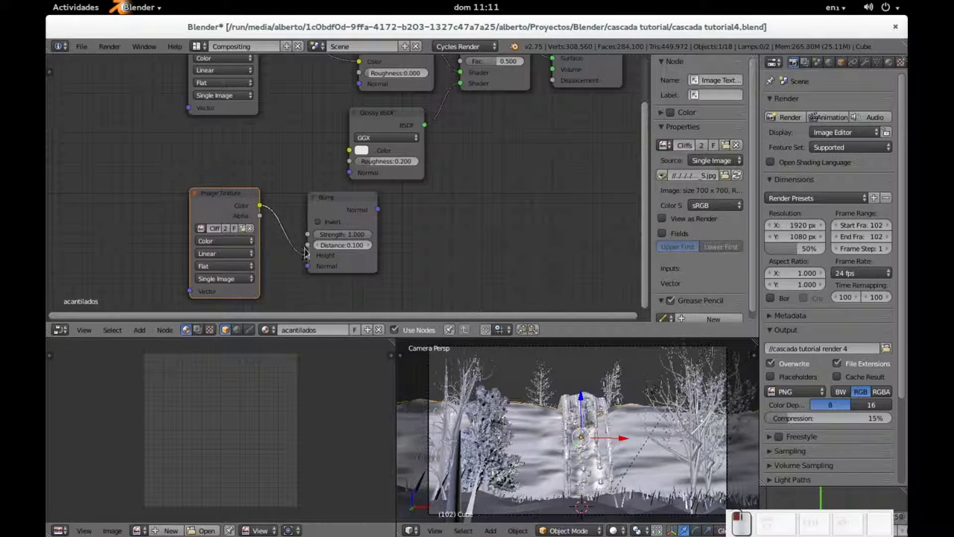
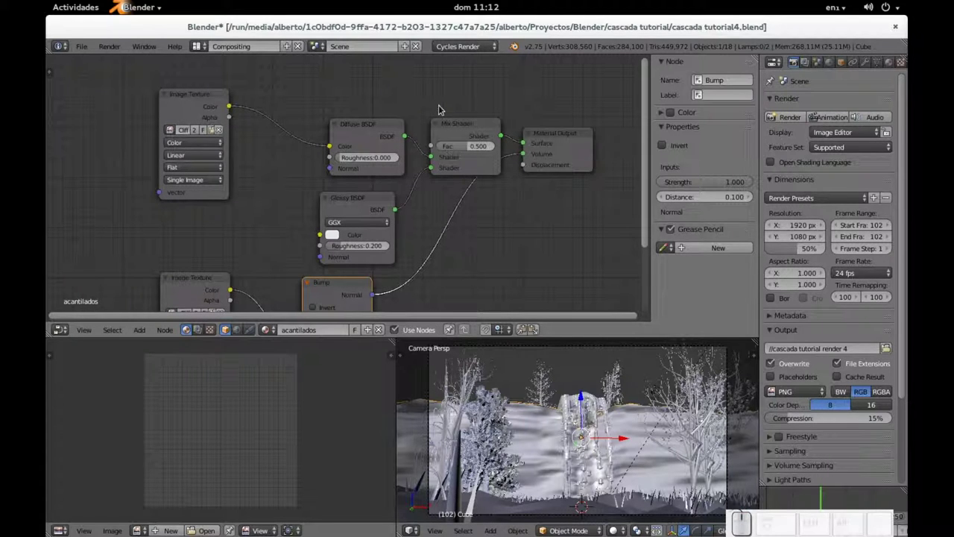
Render the frame with F12 to check the bumped cliff, cancel it partway and return to the node layout.
{"action": "key", "text": "ctrl+Right"}
{"action": "key", "text": "F12"}
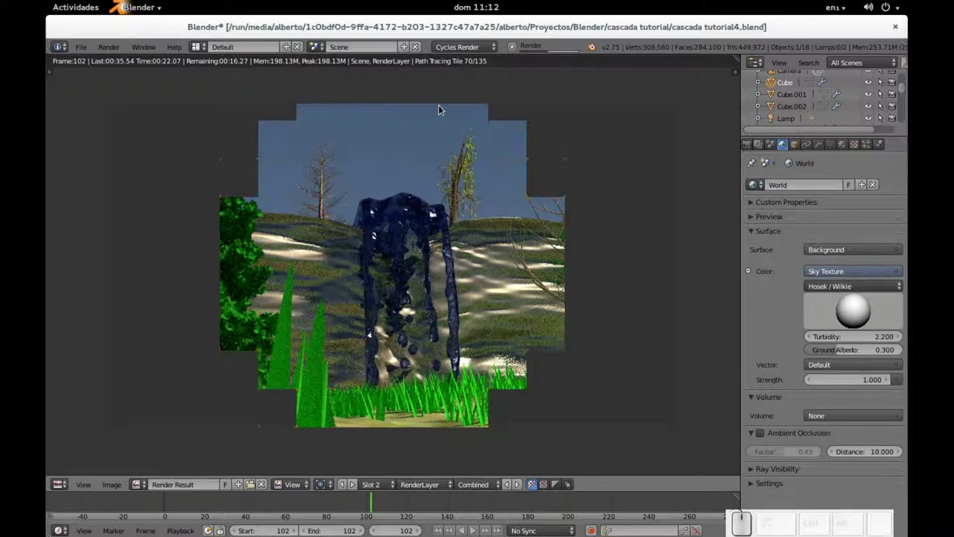
{"action": "key", "text": "Escape"}
{"action": "key", "text": "ctrl+Escape"}
{"action": "key", "text": "ctrl+Left"}
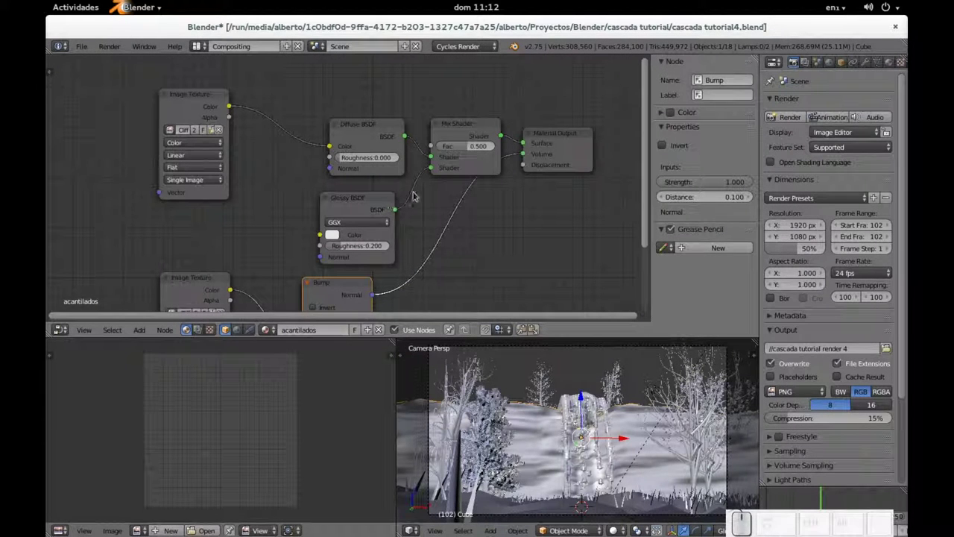
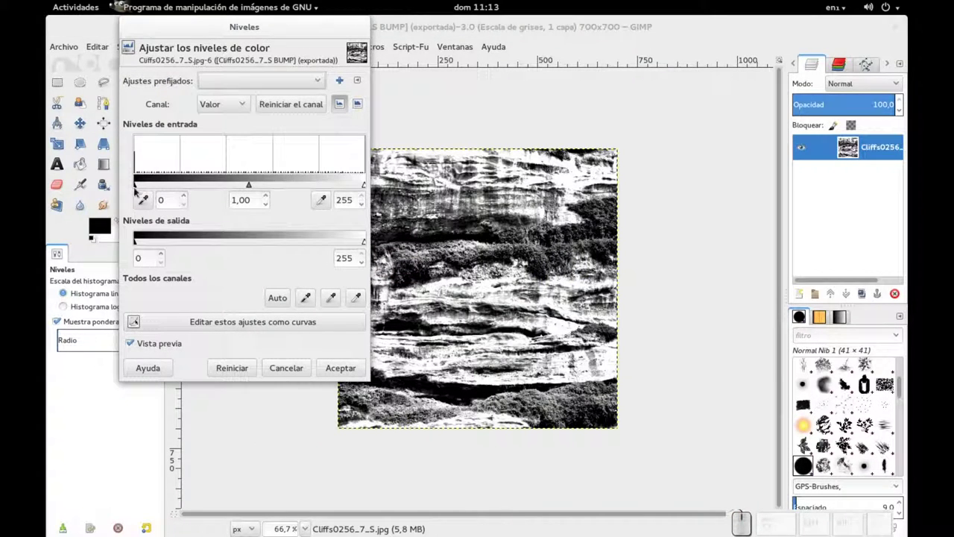
Raise the Levels black input to 108 and export the result as Cliffs0256_7_S ref.jpg at quality 98.
{"action": "left_click_drag", "start_coordinate": [140, 190], "coordinate": [328, 187]}
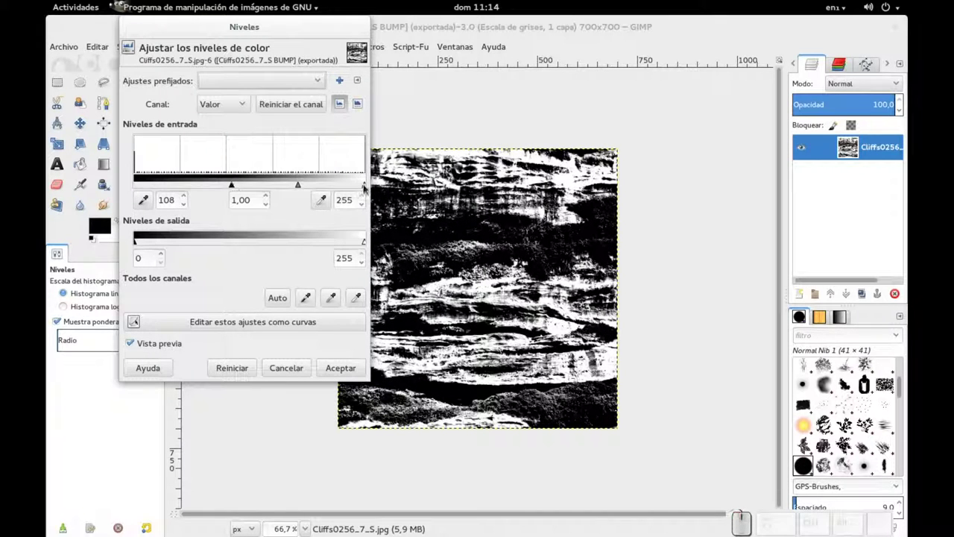
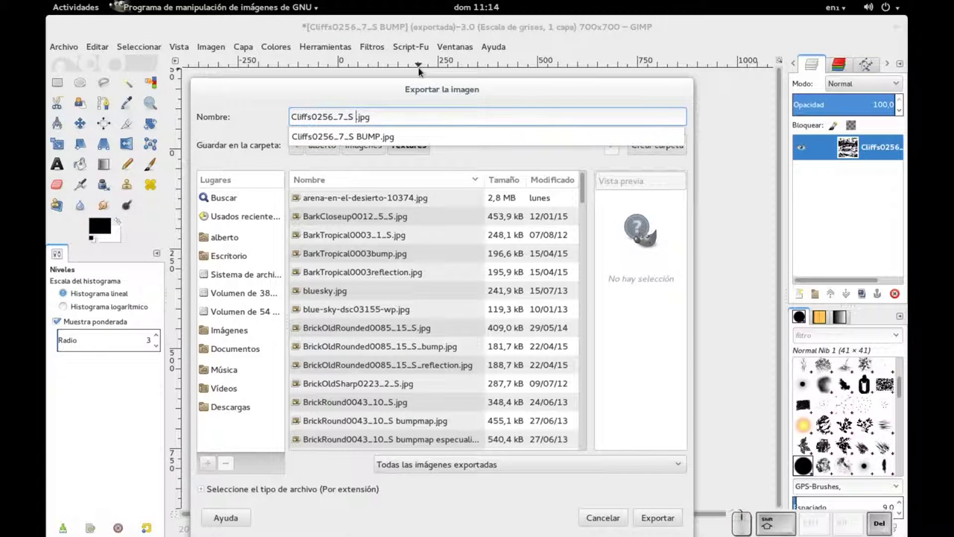
{"action": "key", "text": "shift+r"}
{"action": "key", "text": "Caps_Lock"}
{"action": "key", "text": "Return"}
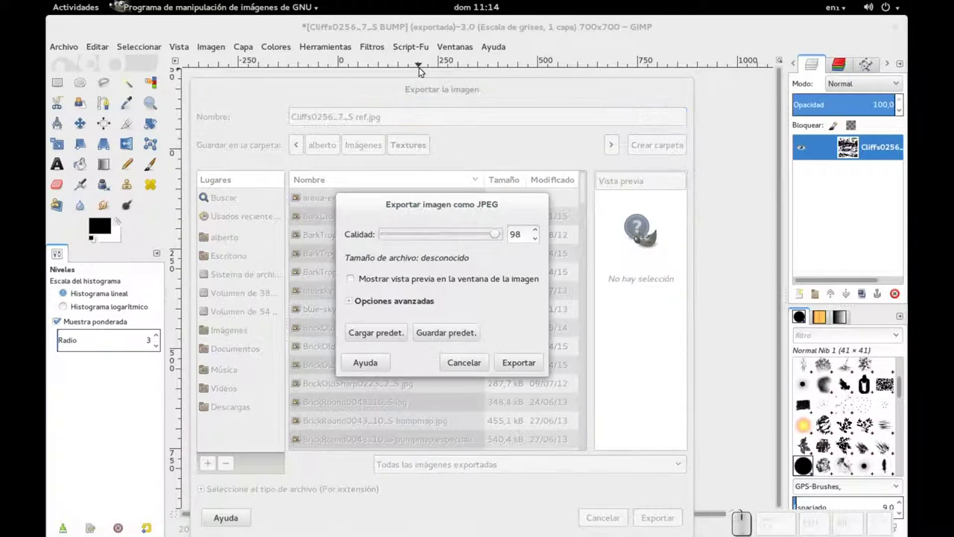
{"action": "left_click", "coordinate": [513, 366]}
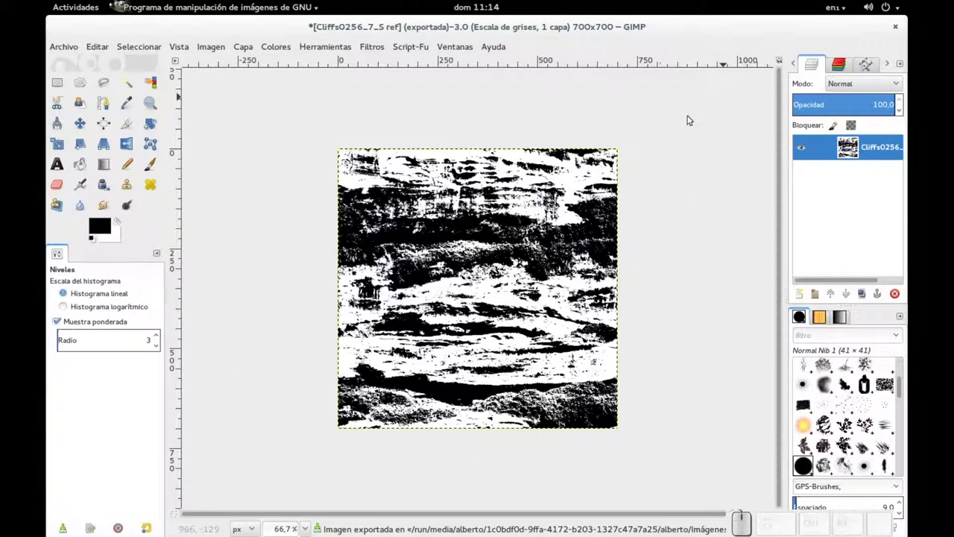
Add a new Image Texture node to the acantilados cliff material.
{"action": "key", "text": "alt+Tab"}
{"action": "right_click", "coordinate": [396, 203]}
{"action": "key", "text": "x"}
{"action": "key", "text": "shift+a"}
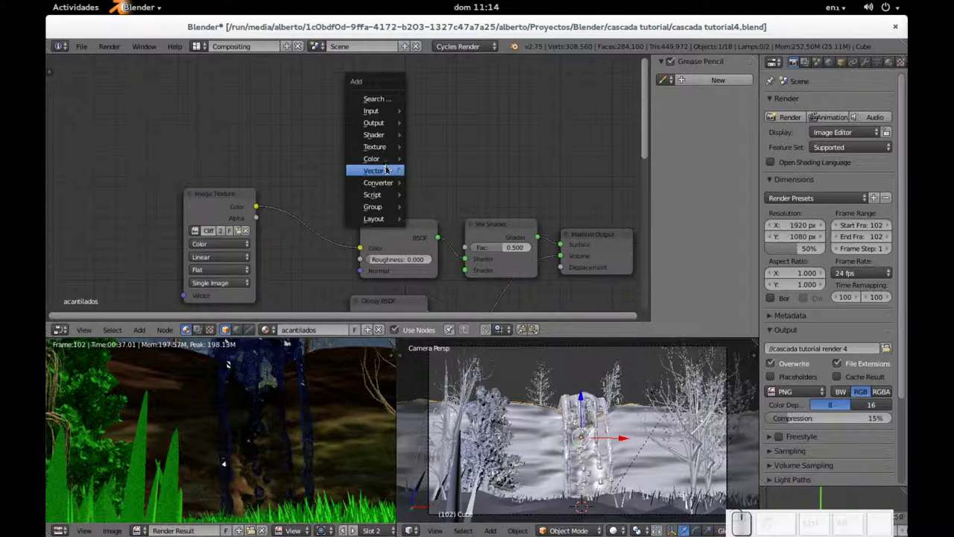
{"action": "left_click", "coordinate": [429, 150]}
{"action": "left_click", "coordinate": [371, 93]}
Browse for the node's image in the Textures folder to load the Cliffs ref image.
{"action": "left_click", "coordinate": [414, 137]}
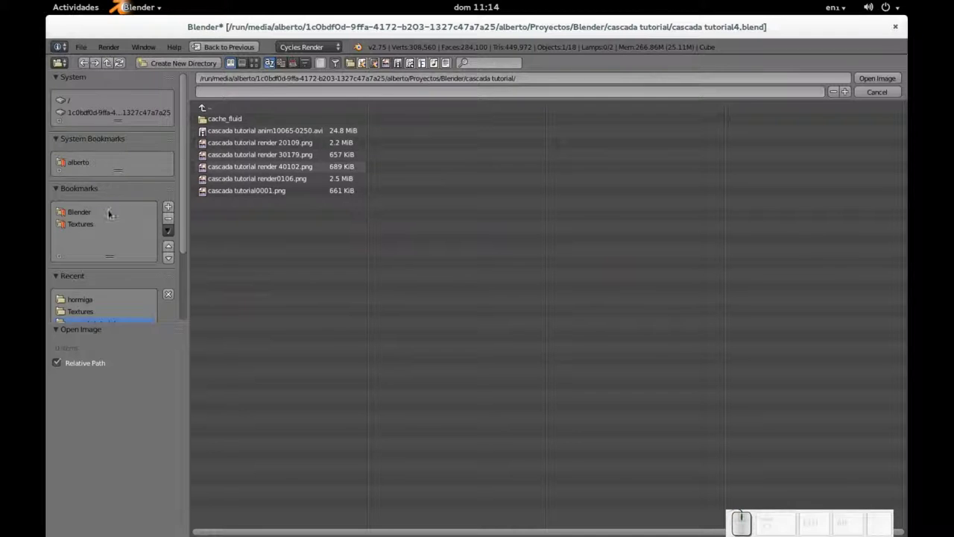
{"action": "left_click", "coordinate": [86, 229]}
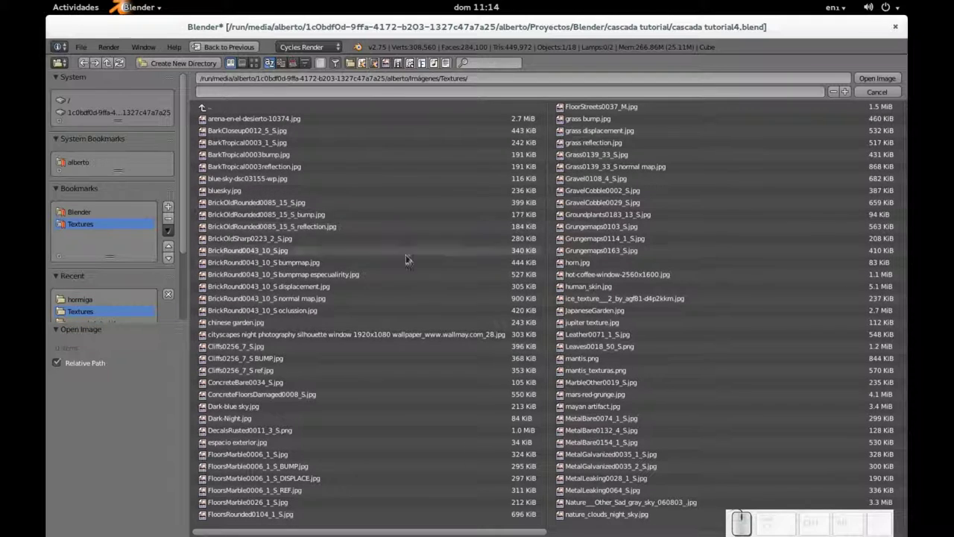
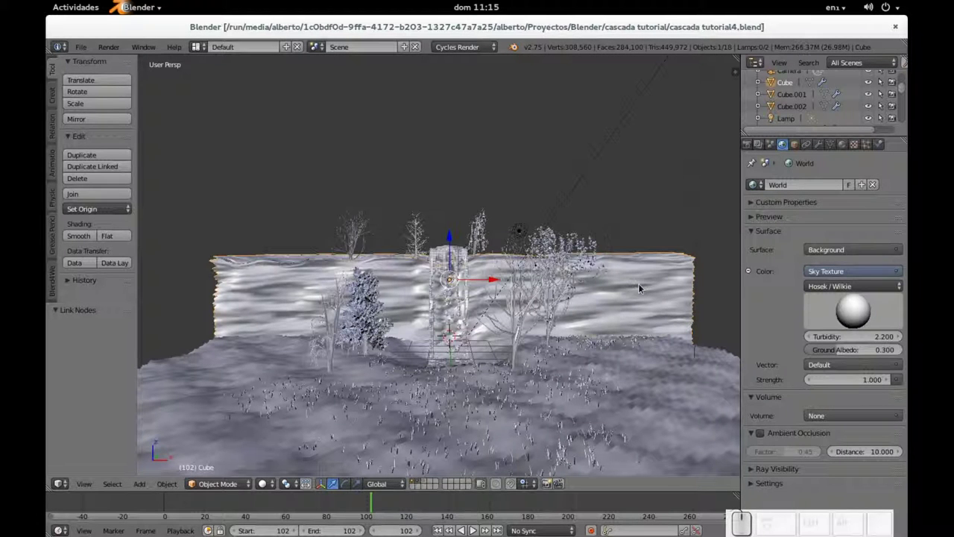
Save the scene as the incremented version cascada tutorial5.blend, confirming Save Over.
{"action": "key", "text": "ctrl+shift+s"}
{"action": "key", "text": "KP_Add"}
{"action": "key", "text": "KP_Enter"}
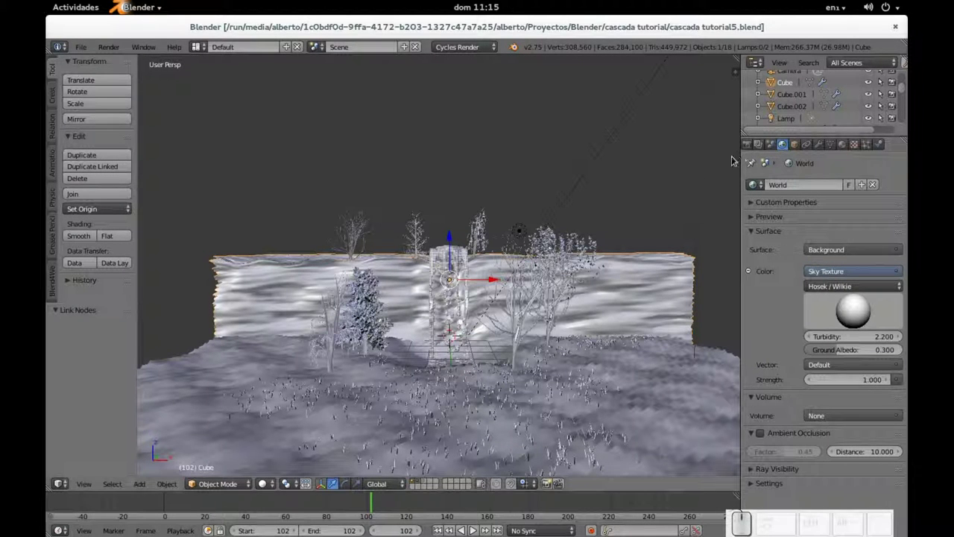
{"action": "key", "text": "ctrl+s"}
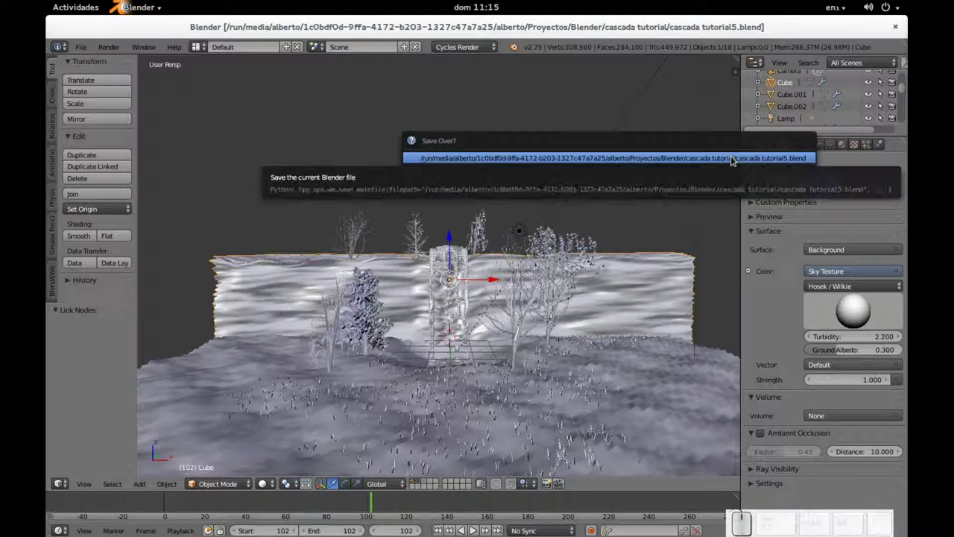
{"action": "left_click", "coordinate": [731, 160]}
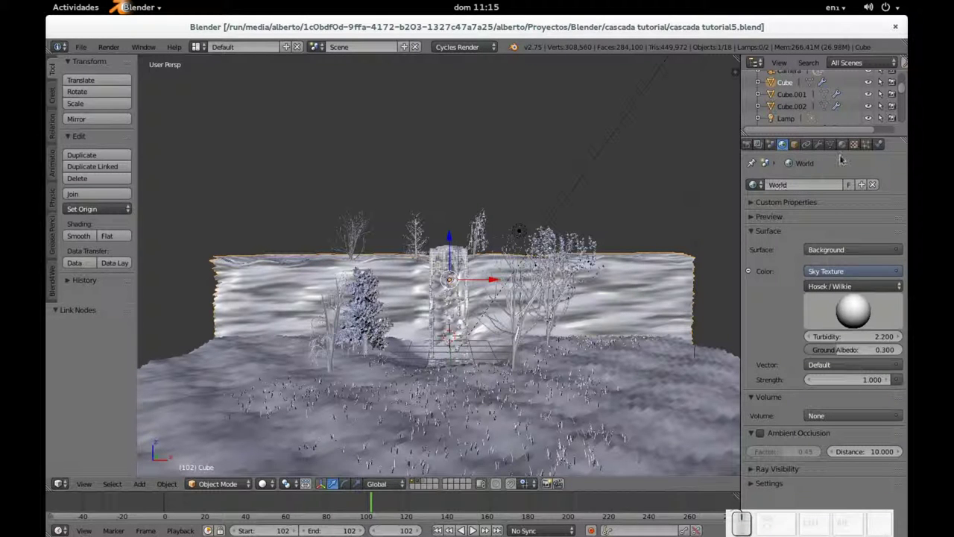
Add a Displace modifier to the cliff Cube, move it above Subsurf and give it a new texture.
{"action": "left_click", "coordinate": [818, 144]}
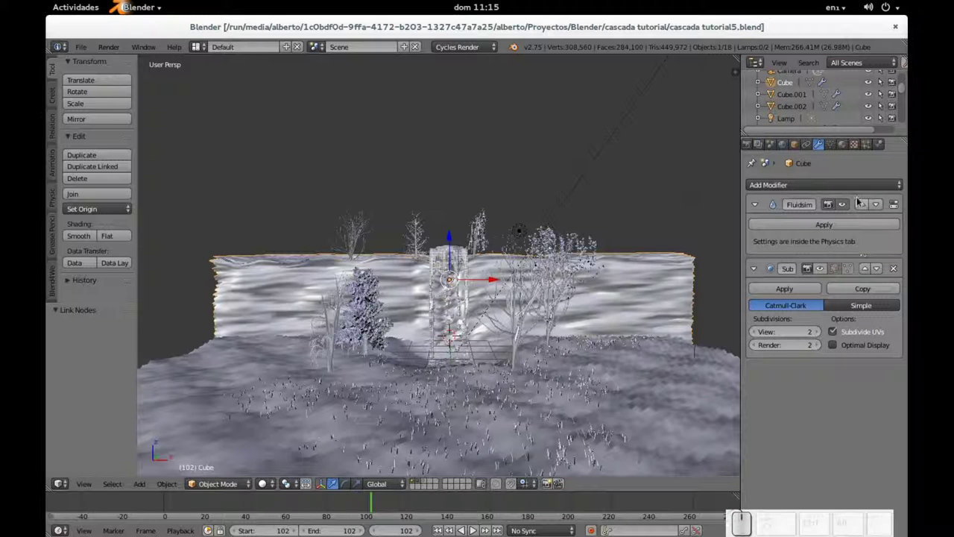
{"action": "left_click", "coordinate": [804, 186]}
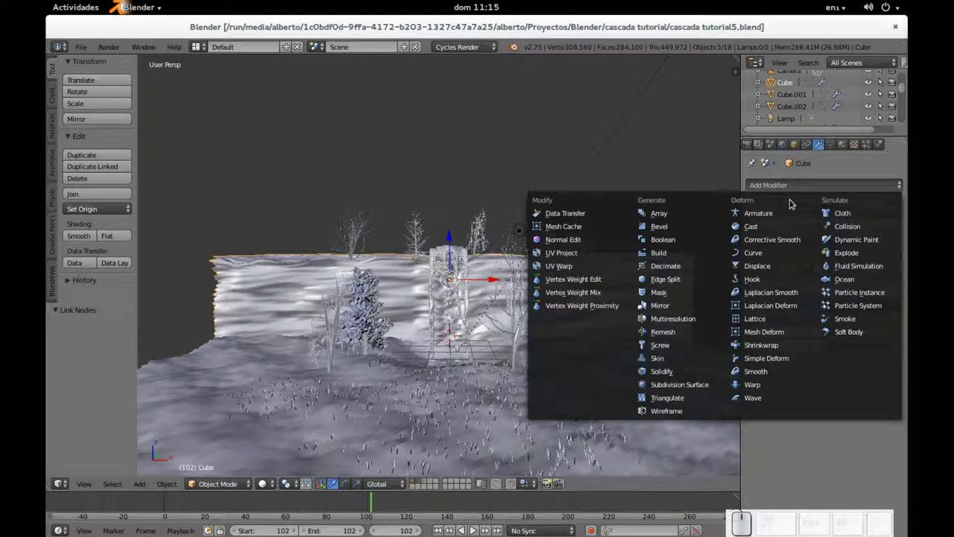
{"action": "left_click", "coordinate": [757, 272]}
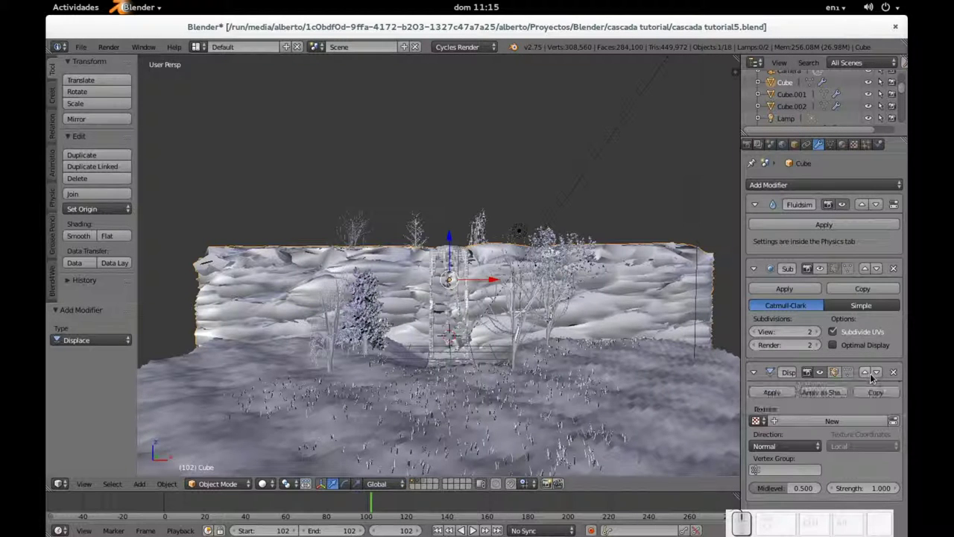
{"action": "left_click", "coordinate": [867, 376]}
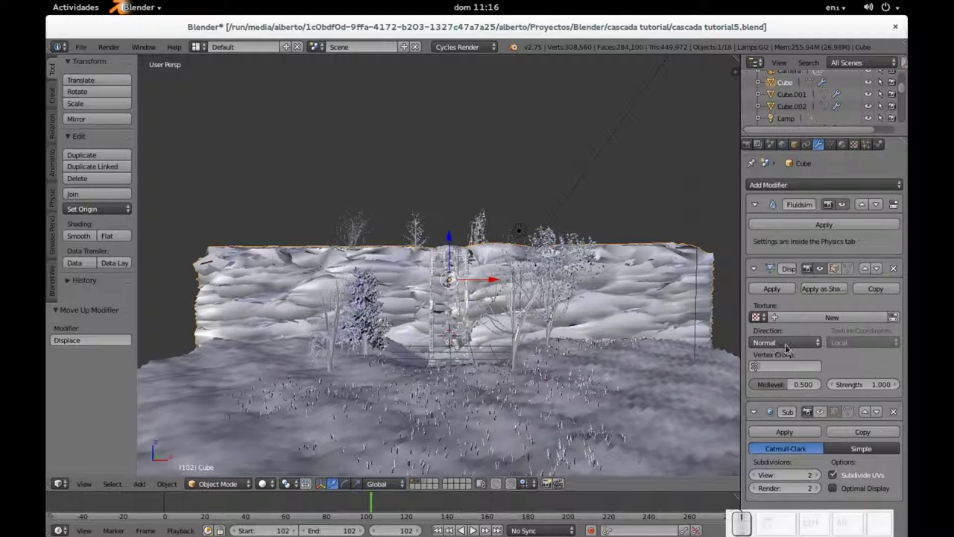
{"action": "left_click", "coordinate": [761, 322]}
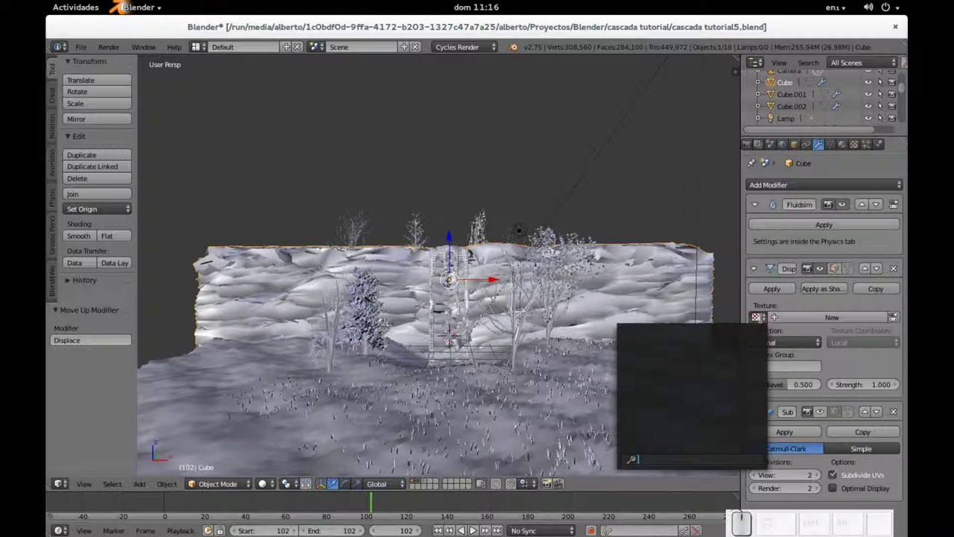
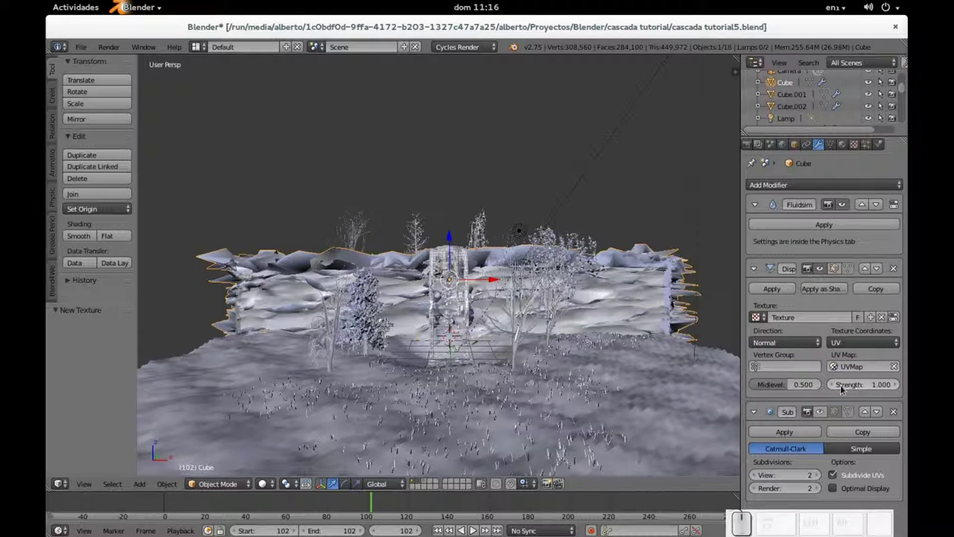
Set the Displace texture to Image type using the loaded Cliffs0256_7_S.jpg image.
{"action": "left_click", "coordinate": [851, 147]}
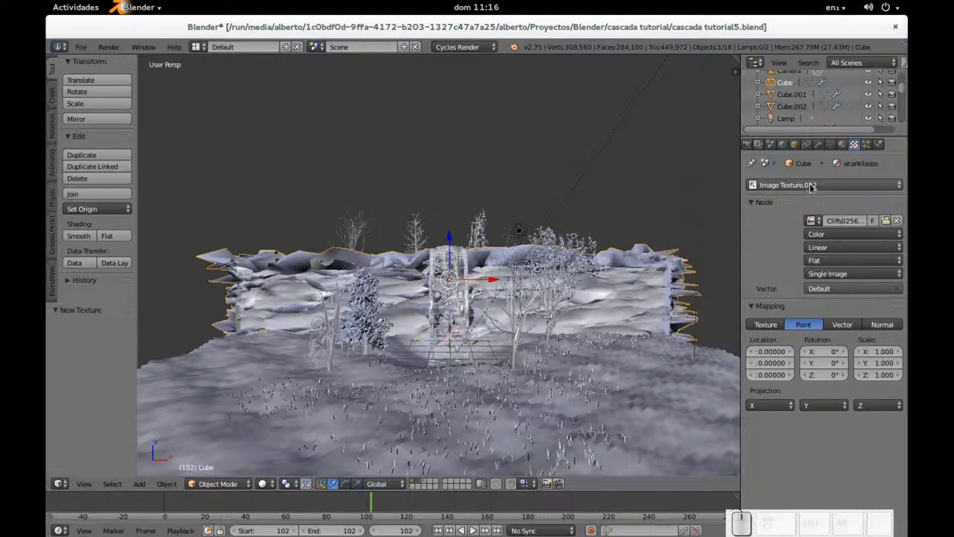
{"action": "left_click", "coordinate": [810, 187]}
{"action": "left_click", "coordinate": [800, 142]}
{"action": "left_click", "coordinate": [748, 333]}
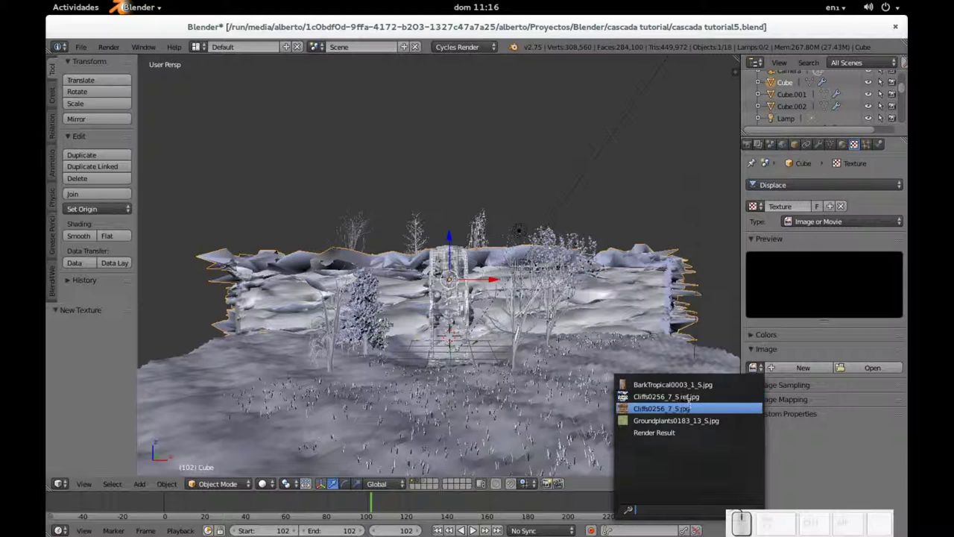
{"action": "left_click", "coordinate": [749, 333]}
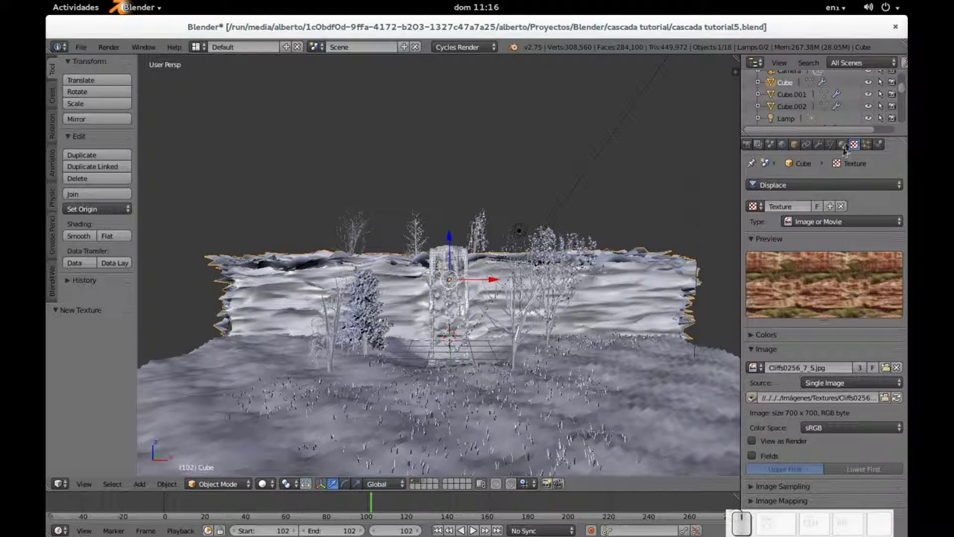
{"action": "left_click", "coordinate": [430, 263]}
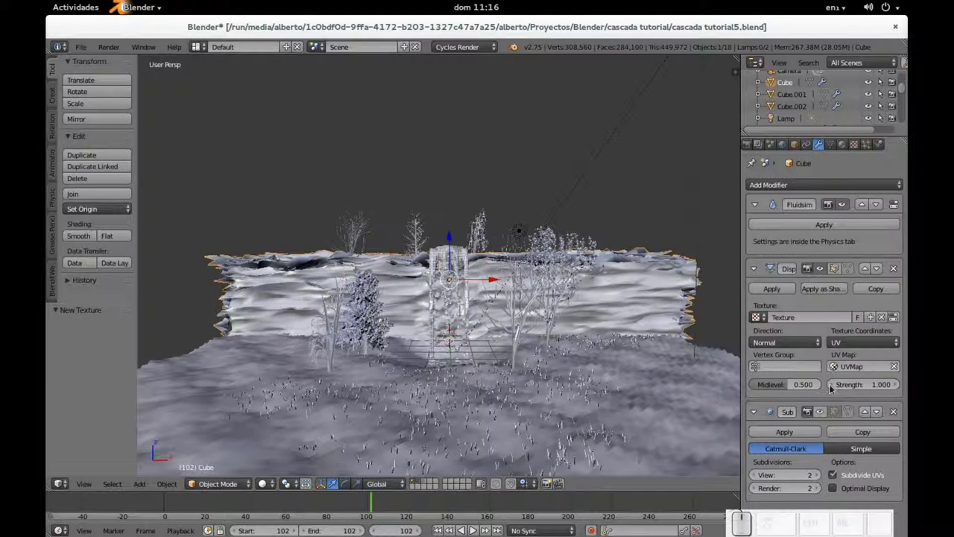
Lower the Displace modifier strength to 0.200.
{"action": "left_click", "coordinate": [430, 263]}
{"action": "left_click", "coordinate": [429, 262]}
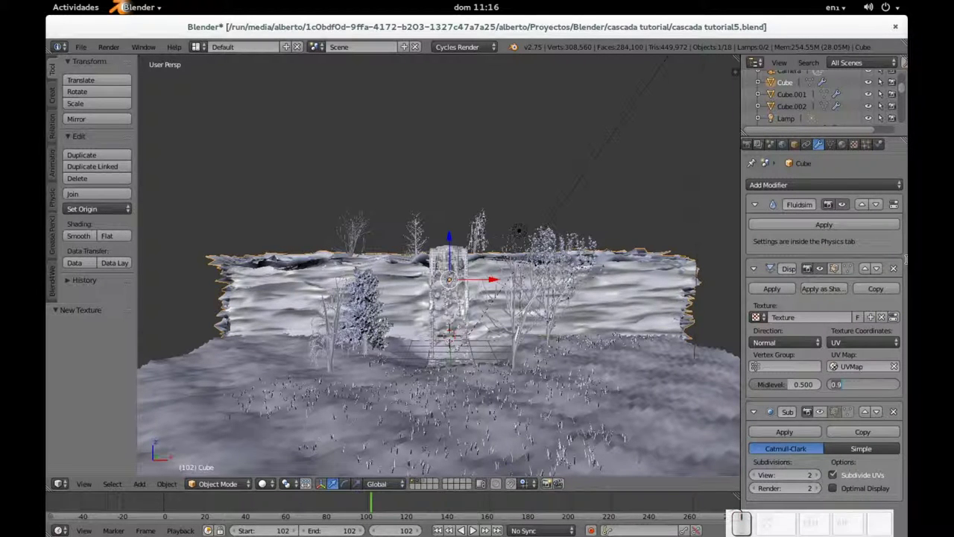
{"action": "key", "text": "Right"}
{"action": "key", "text": "BackSpace"}
{"action": "key", "text": "2"}
{"action": "key", "text": "Return"}
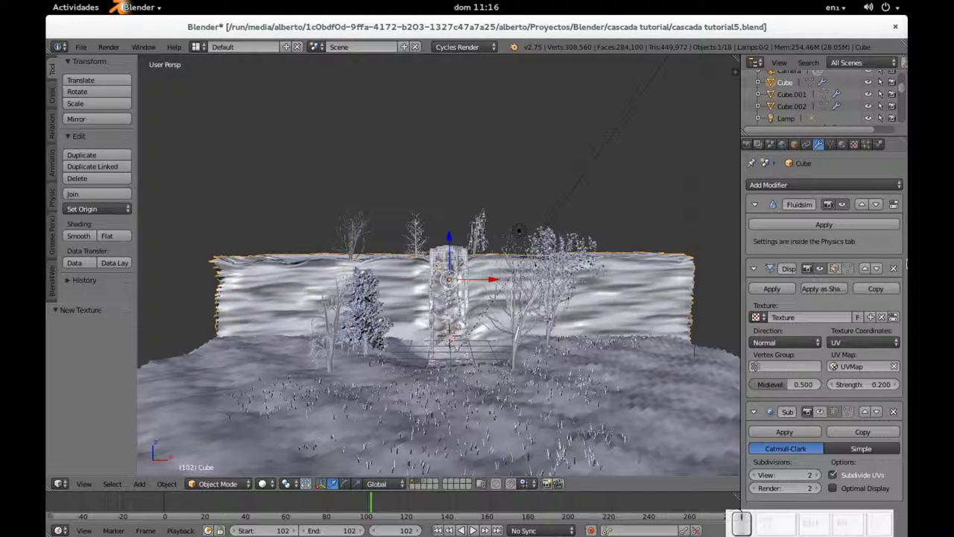
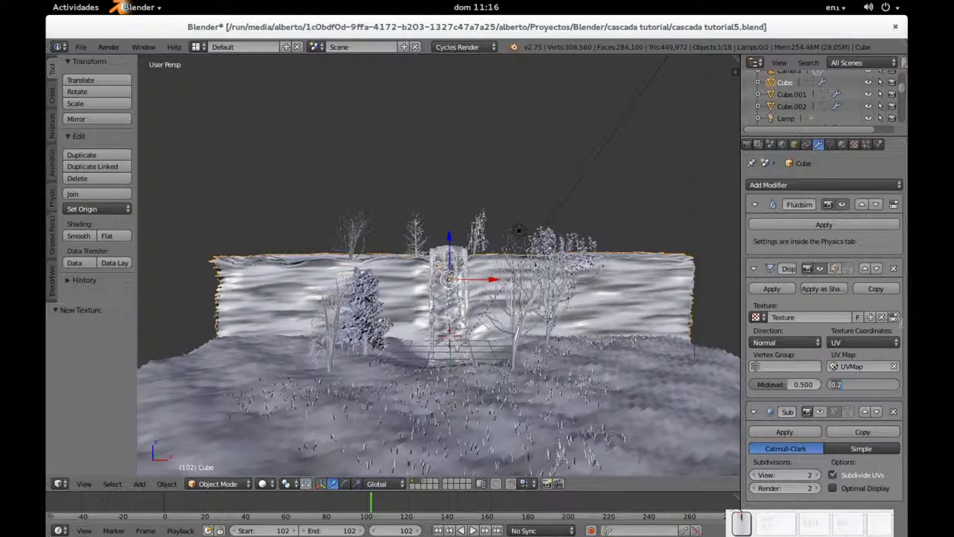
Raise the displacement strength to 0.750 and check it through the camera view.
{"action": "key", "text": "KP_Decimal"}
{"action": "key", "text": "KP_7"}
{"action": "key", "text": "KP_5"}
{"action": "key", "text": "KP_Enter"}
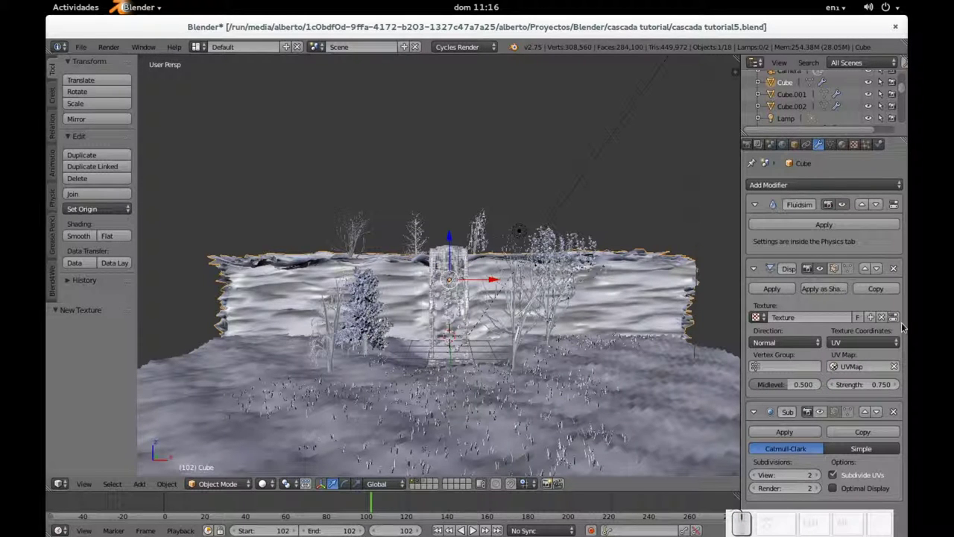
{"action": "key", "text": "KP_0"}
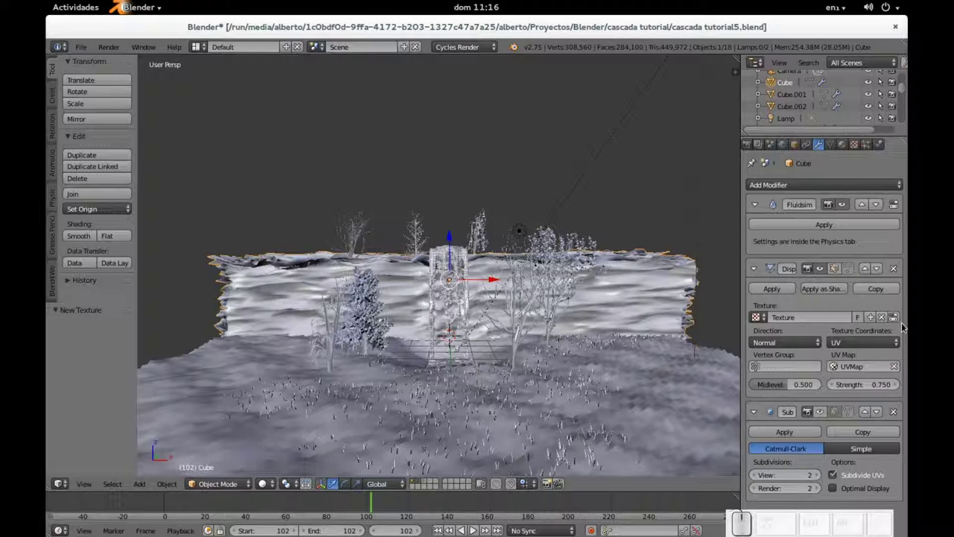
From the camera view, set the Displace strength to 0.450.
{"action": "key", "text": "KP_0"}
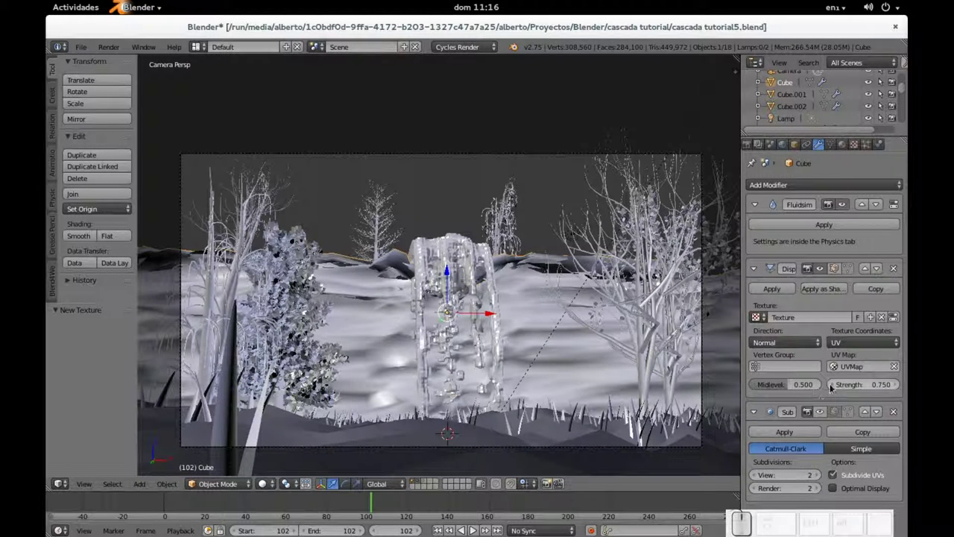
{"action": "left_click", "coordinate": [831, 387]}
{"action": "left_click", "coordinate": [831, 386]}
{"action": "left_click", "coordinate": [831, 387]}
Render the camera shot into slot 2, compare it, and return to the 3D view.
{"action": "key", "text": "F12"}
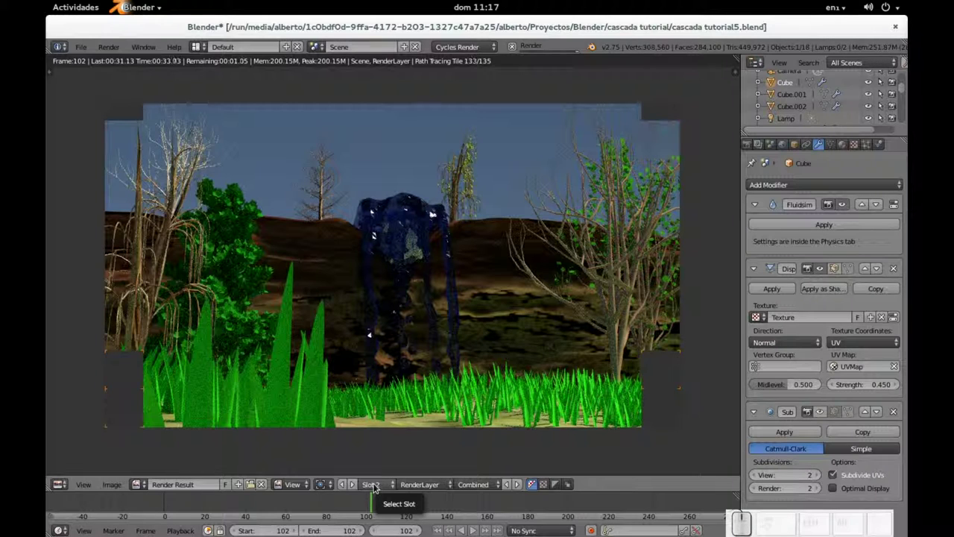
{"action": "left_click", "coordinate": [374, 486]}
{"action": "left_click", "coordinate": [381, 475]}
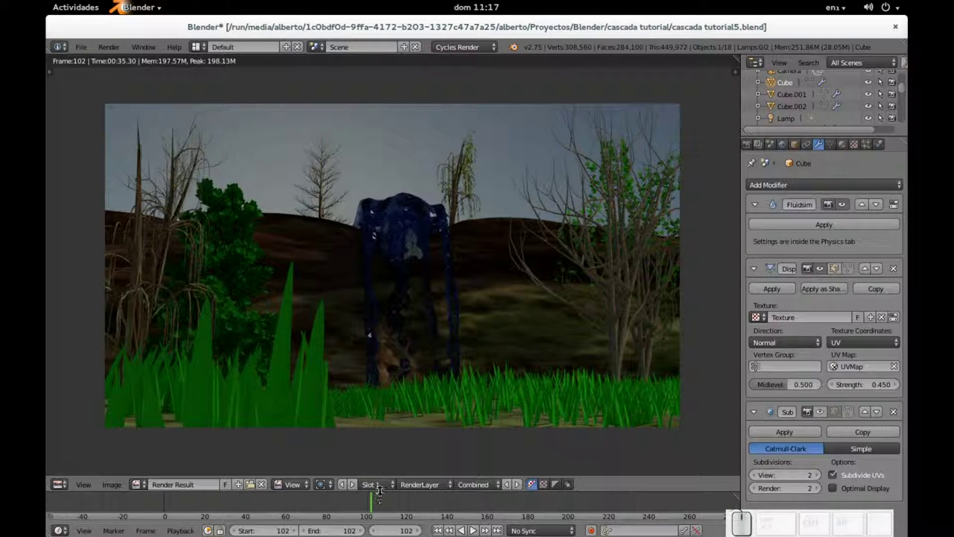
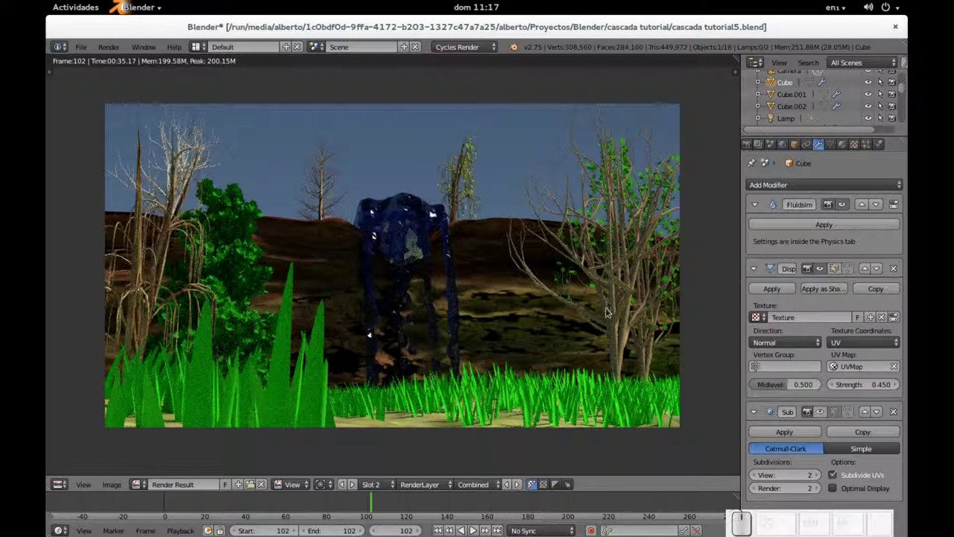
{"action": "key", "text": "Escape"}
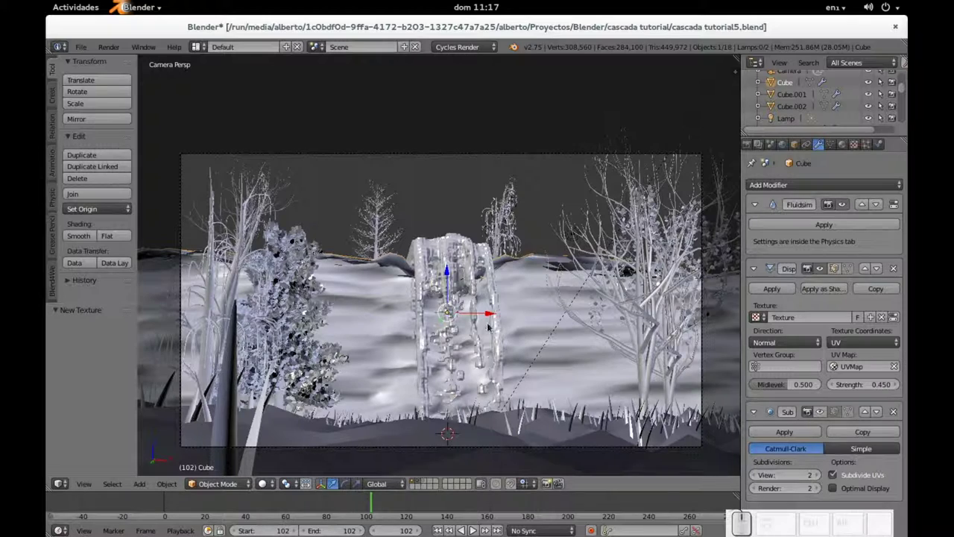
Switch to the Compositing layout showing the acantilados material's node setup.
{"action": "key", "text": "alt+Tab"}
{"action": "key", "text": "alt+Tab"}
{"action": "key", "text": "alt+Tab"}
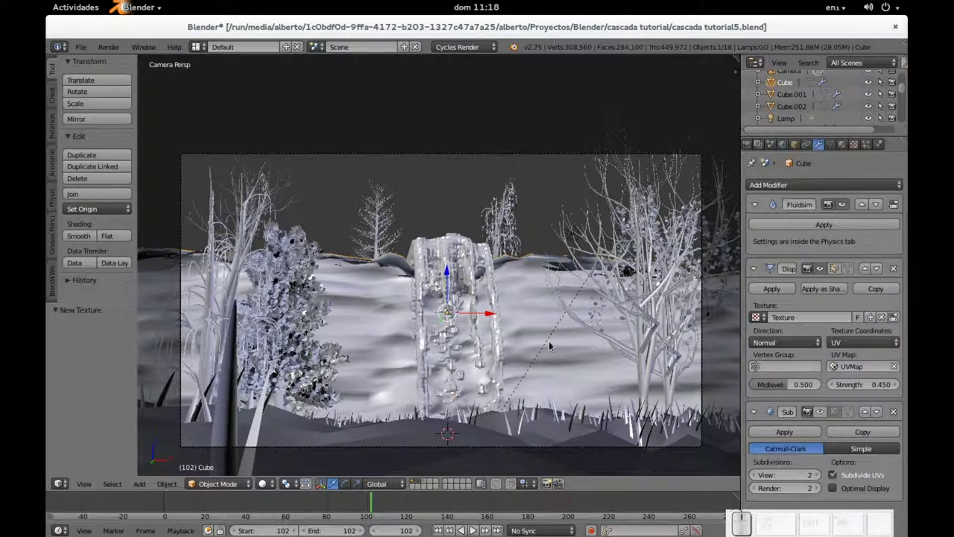
{"action": "key", "text": "ctrl+Left"}
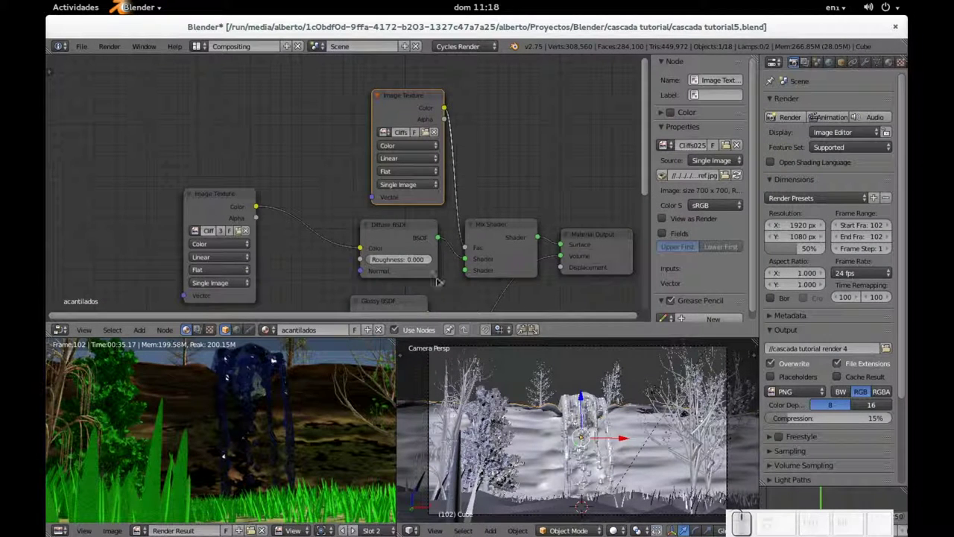
Delete the unconnected Glossy BSDF node from the cliff material.
{"action": "left_click", "coordinate": [564, 412]}
{"action": "left_click_drag", "start_coordinate": [564, 413], "coordinate": [564, 412]}
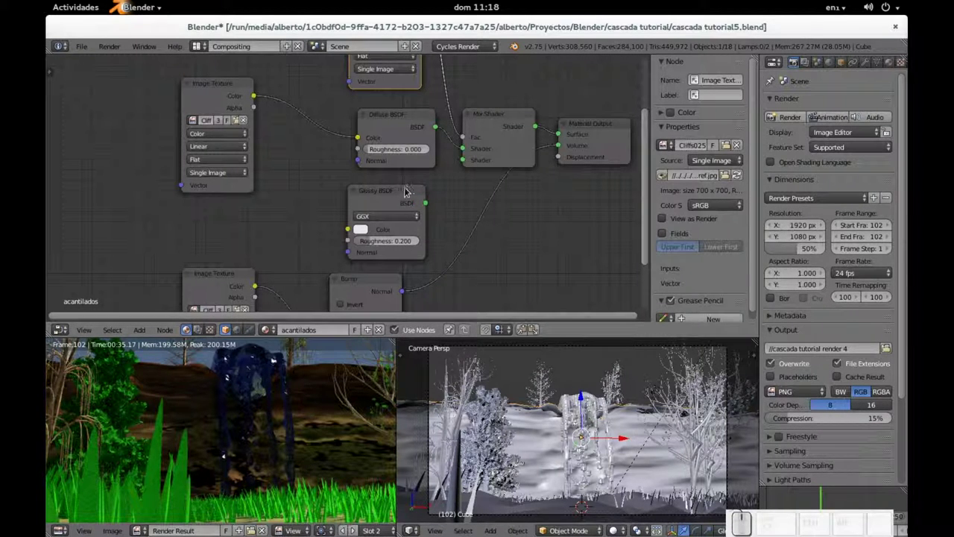
{"action": "left_click", "coordinate": [563, 412]}
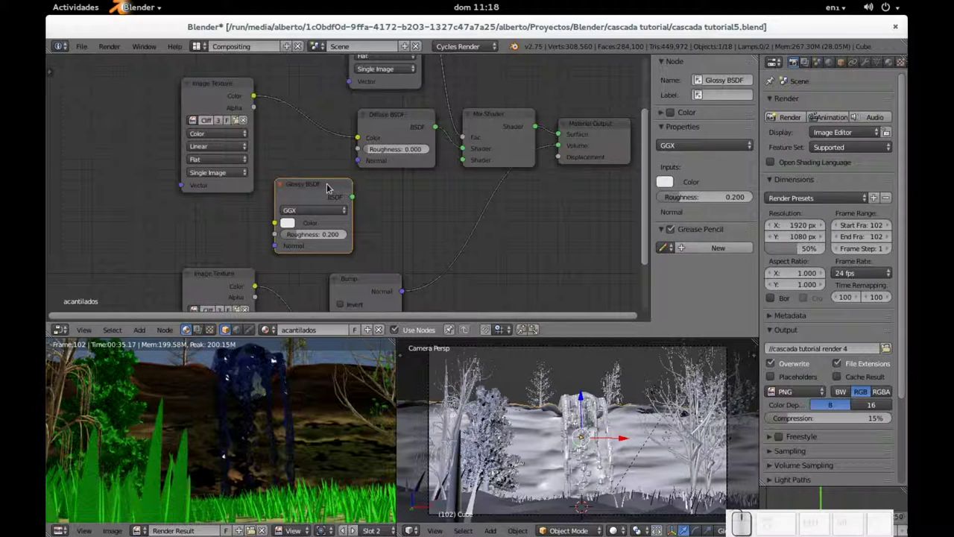
{"action": "key", "text": "Delete"}
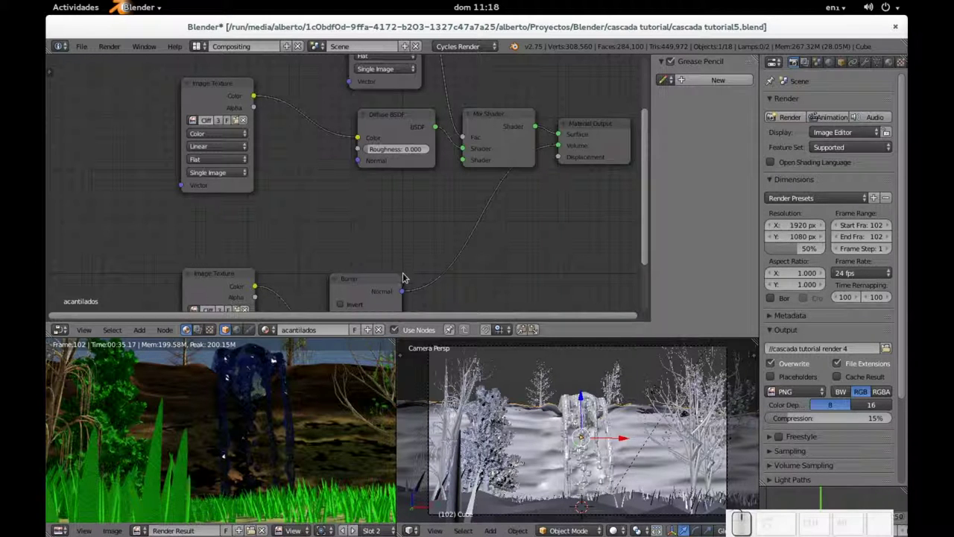
Return to the default layout and bring the slot 2 render result back up.
{"action": "left_click_drag", "start_coordinate": [563, 412], "coordinate": [563, 412]}
{"action": "left_click", "coordinate": [564, 412]}
{"action": "left_click", "coordinate": [564, 412]}
{"action": "key", "text": "ctrl+Right"}
{"action": "key", "text": "ctrl+F12"}
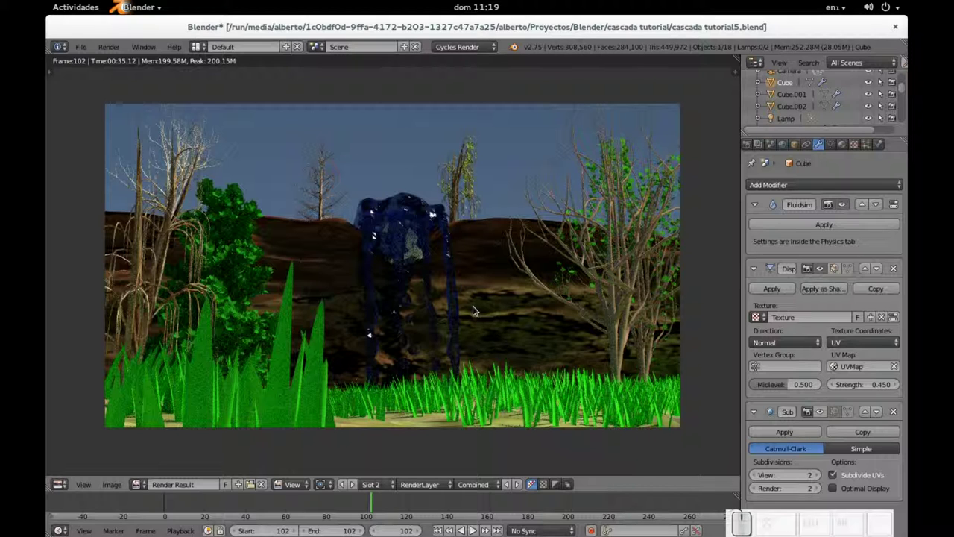
Select tree.004, tree.005 and tree in turn, checking materials, ending on bare tree.004.
{"action": "key", "text": "Escape"}
{"action": "middle_click", "coordinate": [415, 272]}
{"action": "scroll", "scroll_direction": "up", "scroll_amount": 3}
{"action": "right_click", "coordinate": [290, 209]}
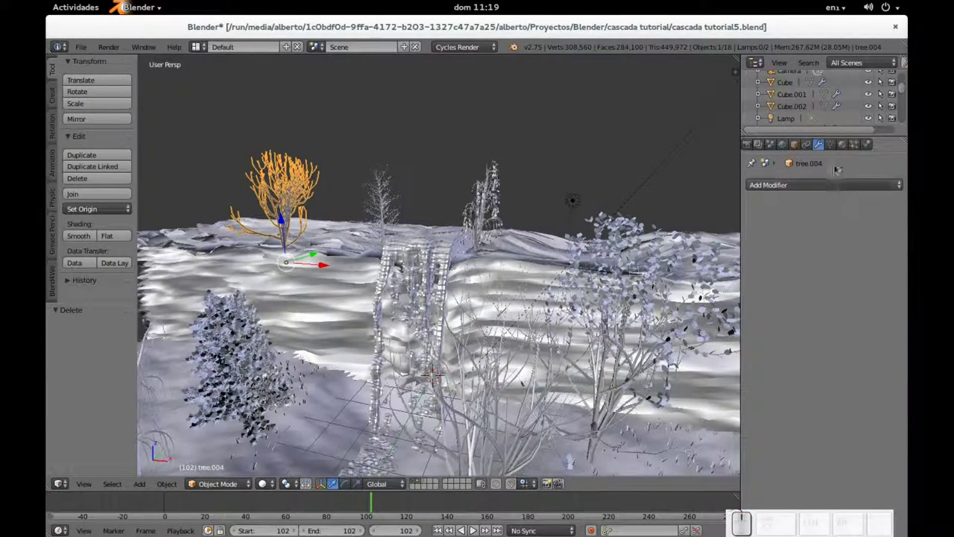
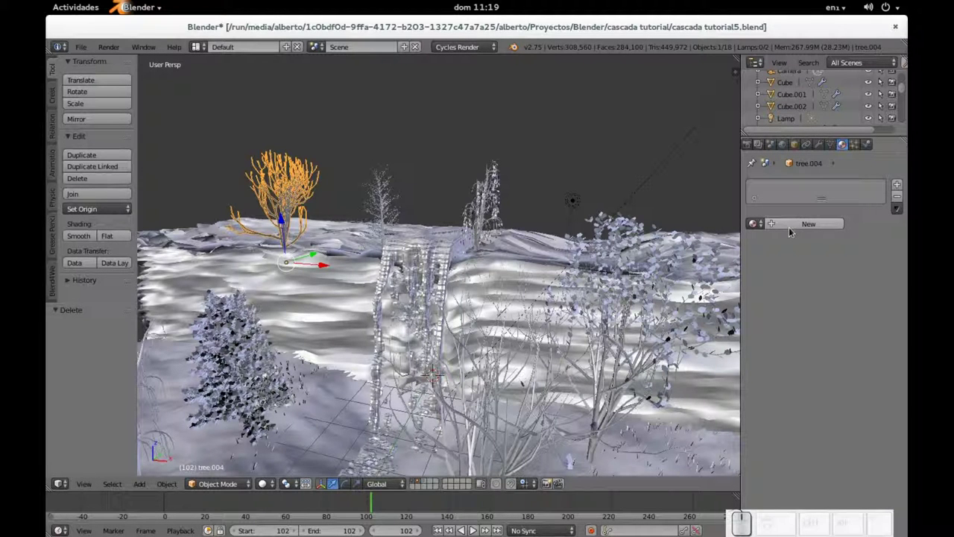
{"action": "right_click", "coordinate": [697, 257]}
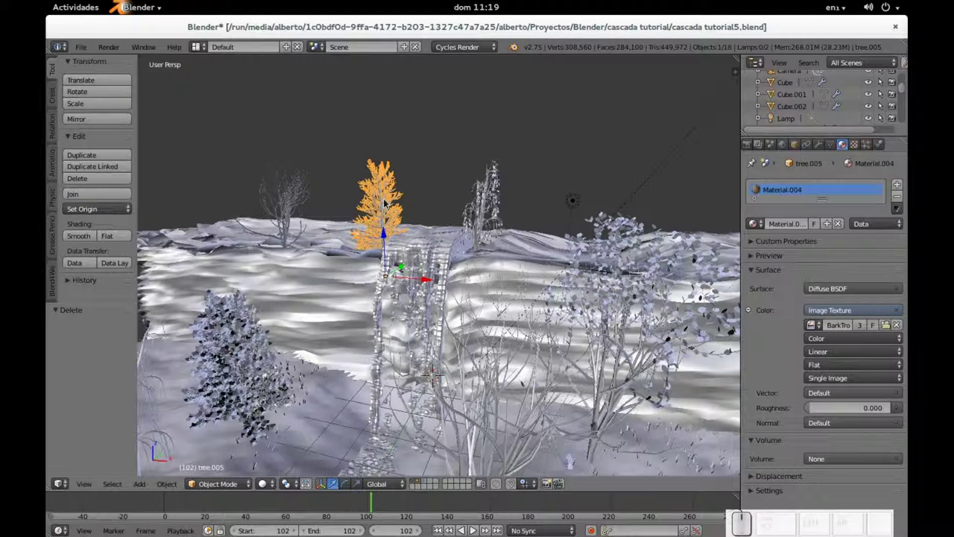
{"action": "right_click", "coordinate": [697, 258]}
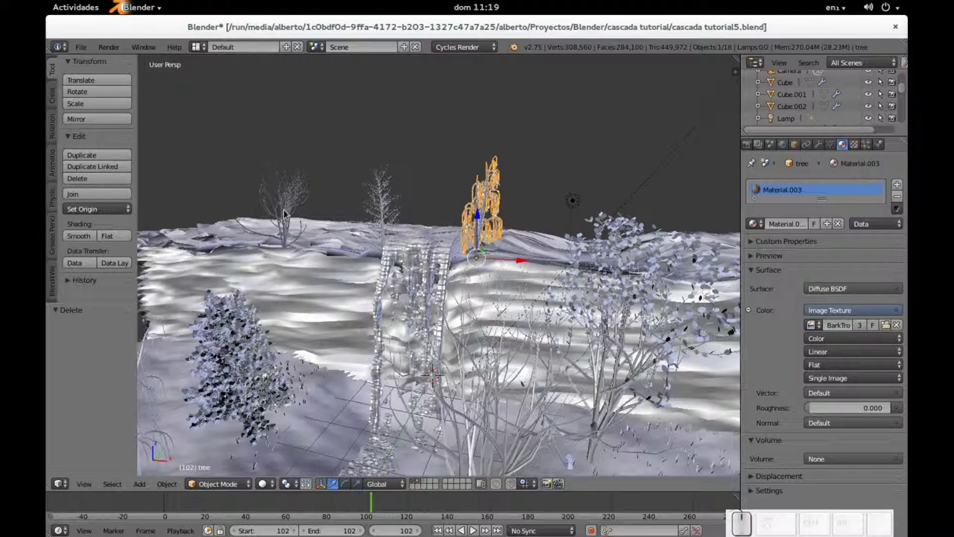
{"action": "right_click", "coordinate": [696, 258]}
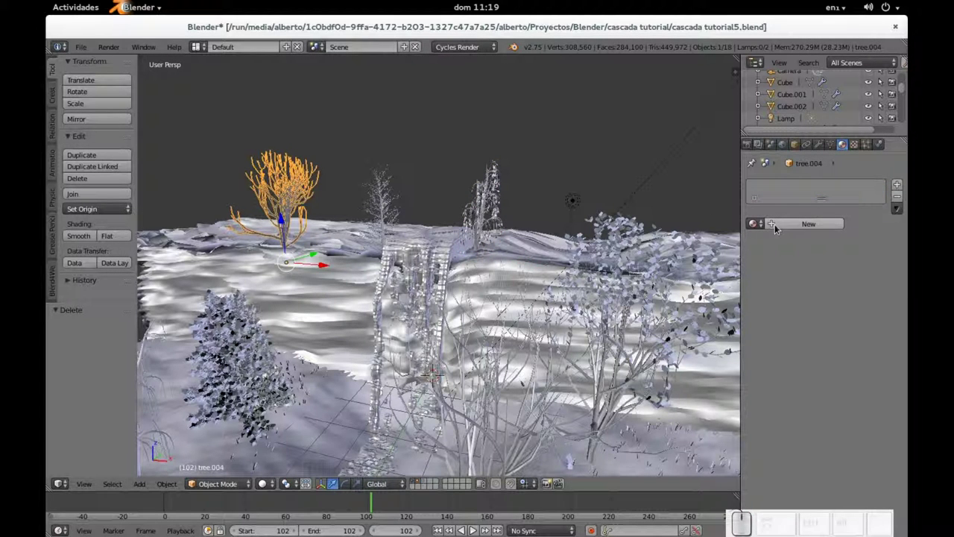
Give tree.004 a new material coloured by the BarkTropical0003_1_S.jpg image texture.
{"action": "left_click", "coordinate": [696, 258]}
{"action": "left_click", "coordinate": [697, 258]}
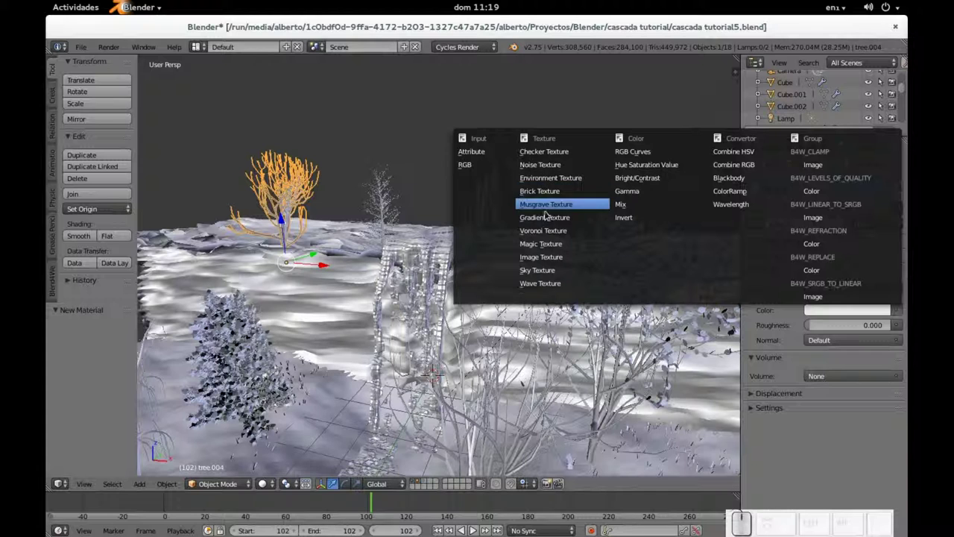
{"action": "left_click", "coordinate": [749, 406]}
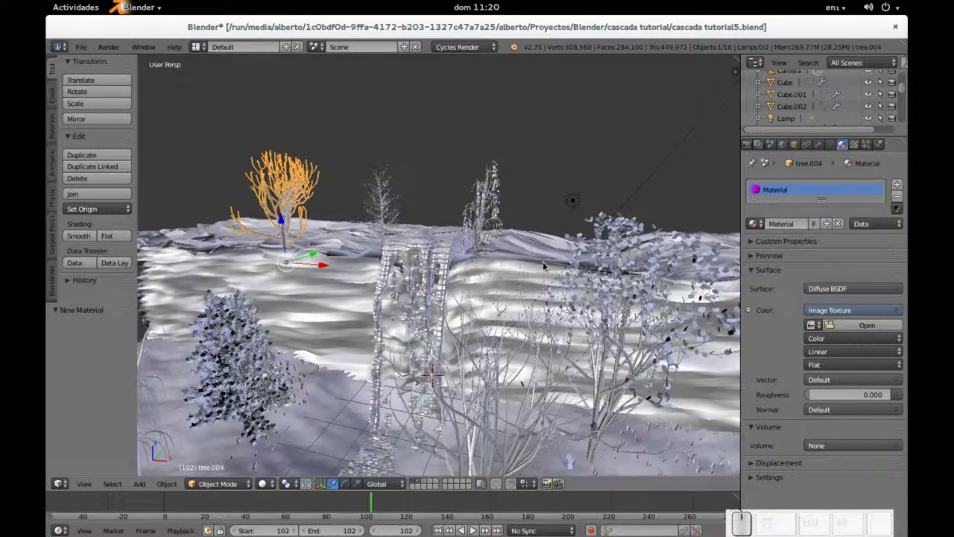
{"action": "left_click", "coordinate": [697, 258]}
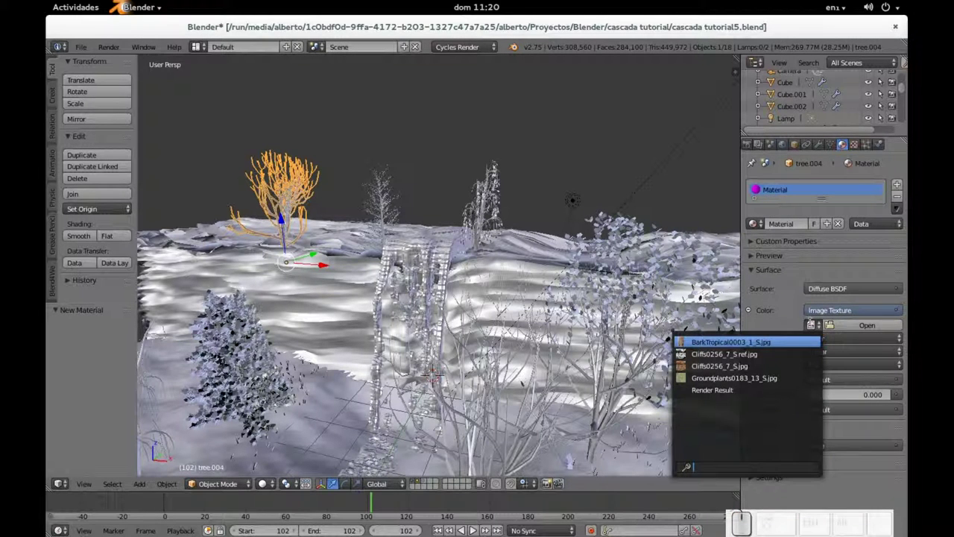
{"action": "left_click", "coordinate": [696, 258]}
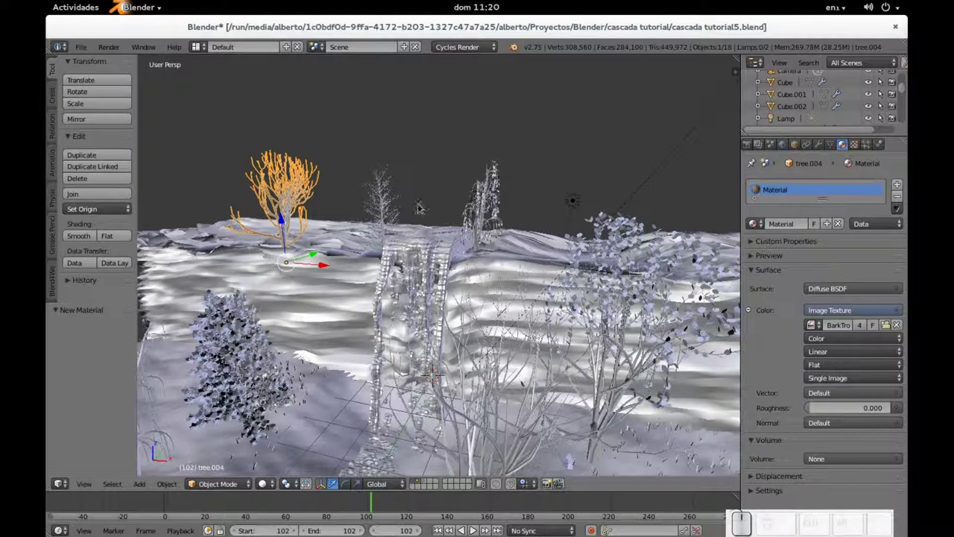
Save the file and start rendering the scene with the new bark.
{"action": "key", "text": "ctrl+s"}
{"action": "key", "text": "Return"}
{"action": "key", "text": "F12"}
{"action": "key", "text": "F12"}
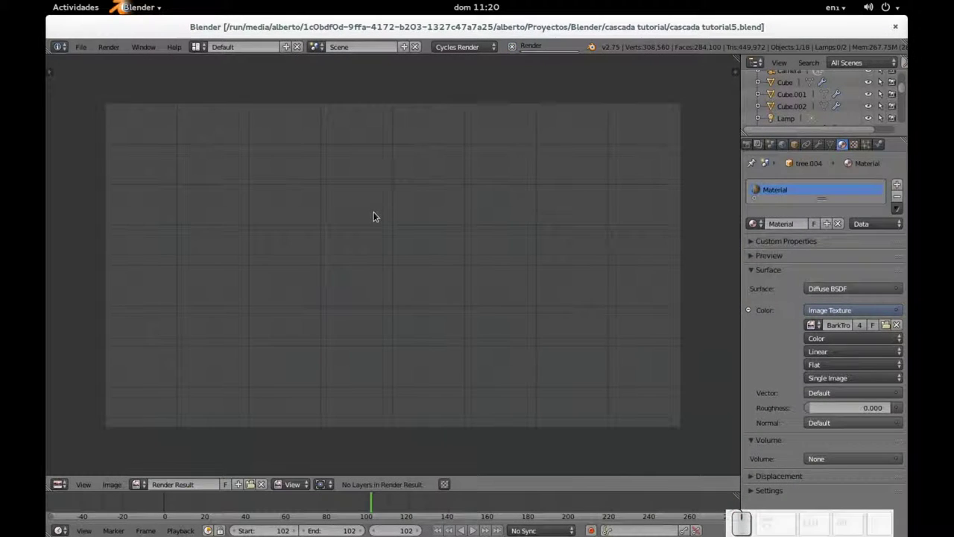